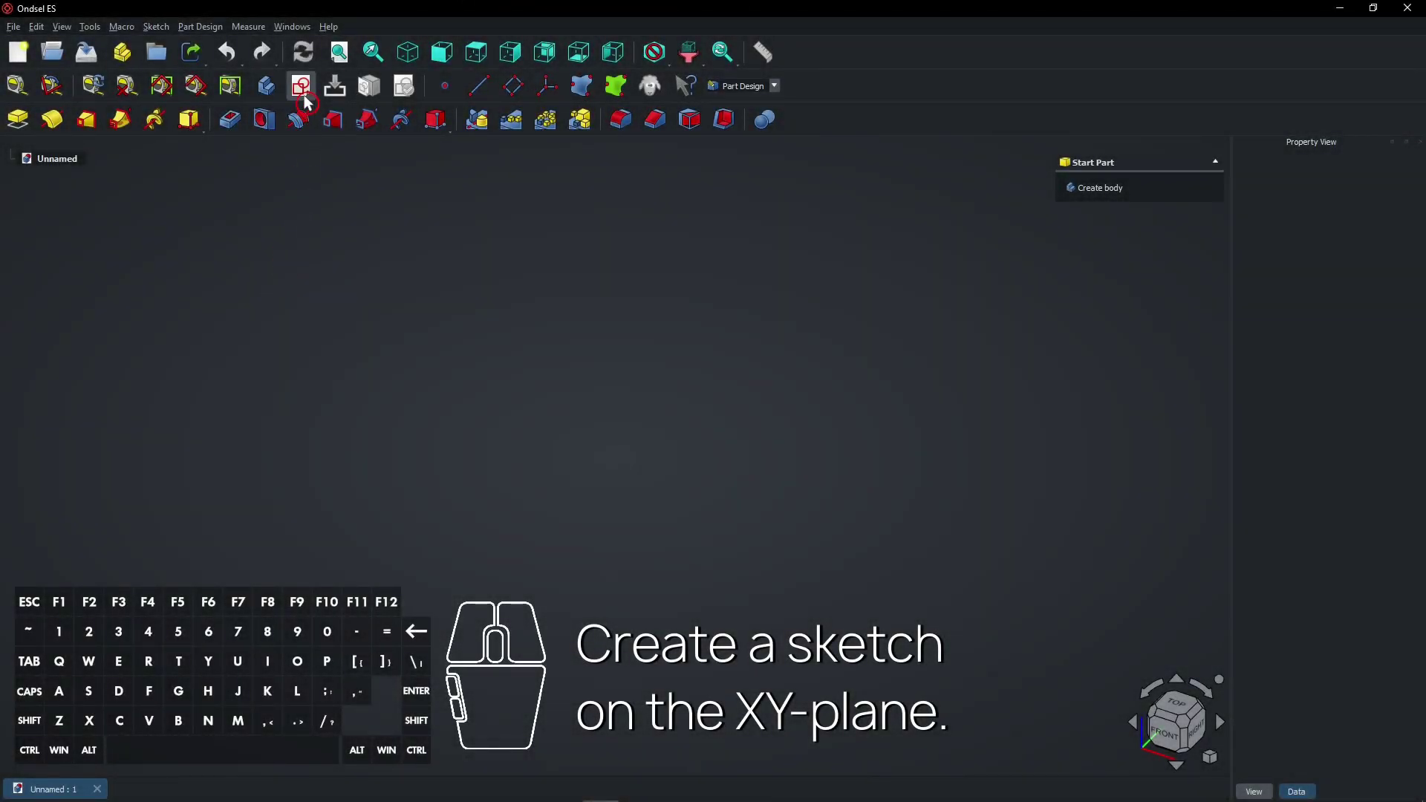
Step: Create a new body with an empty sketch placed on the XY-plane
click(309, 100)
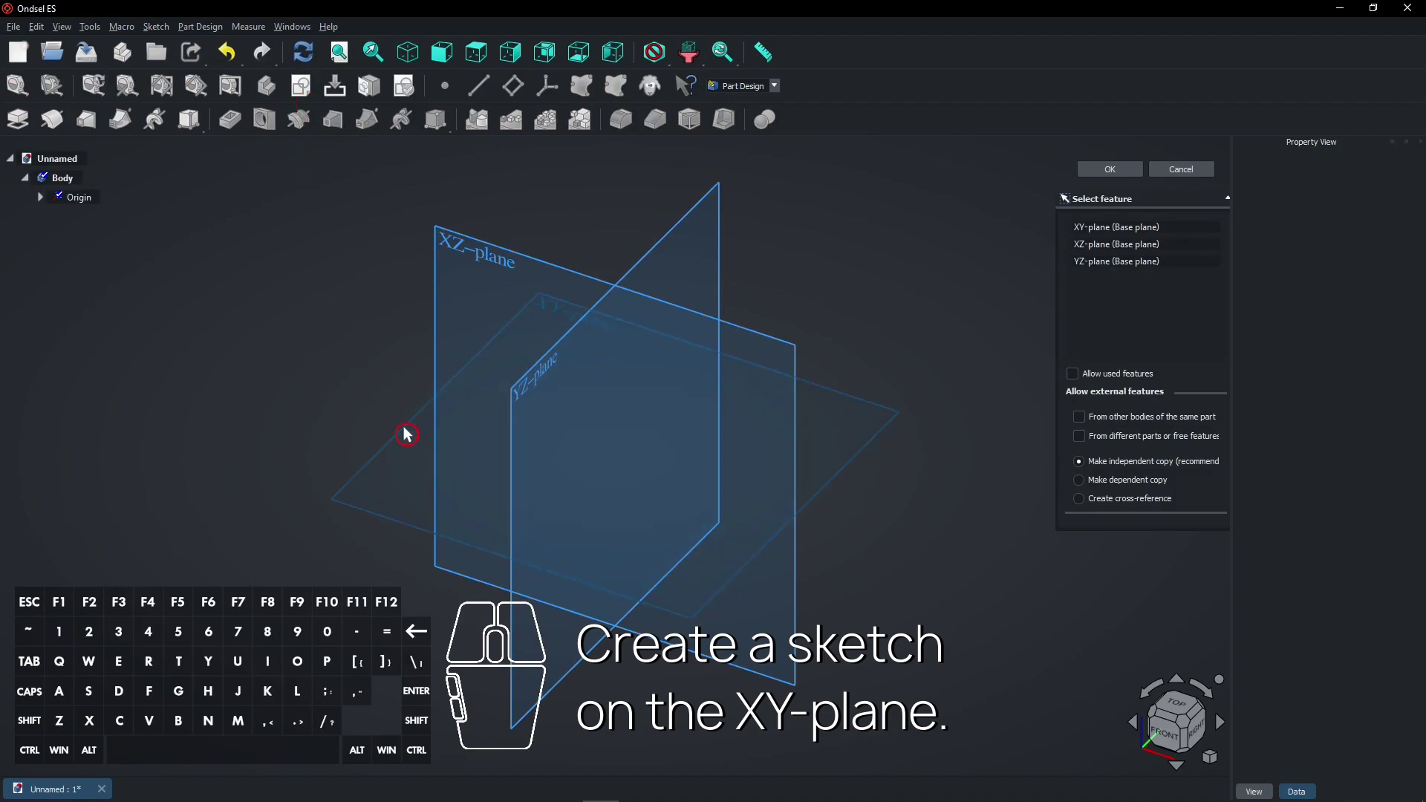
click(410, 432)
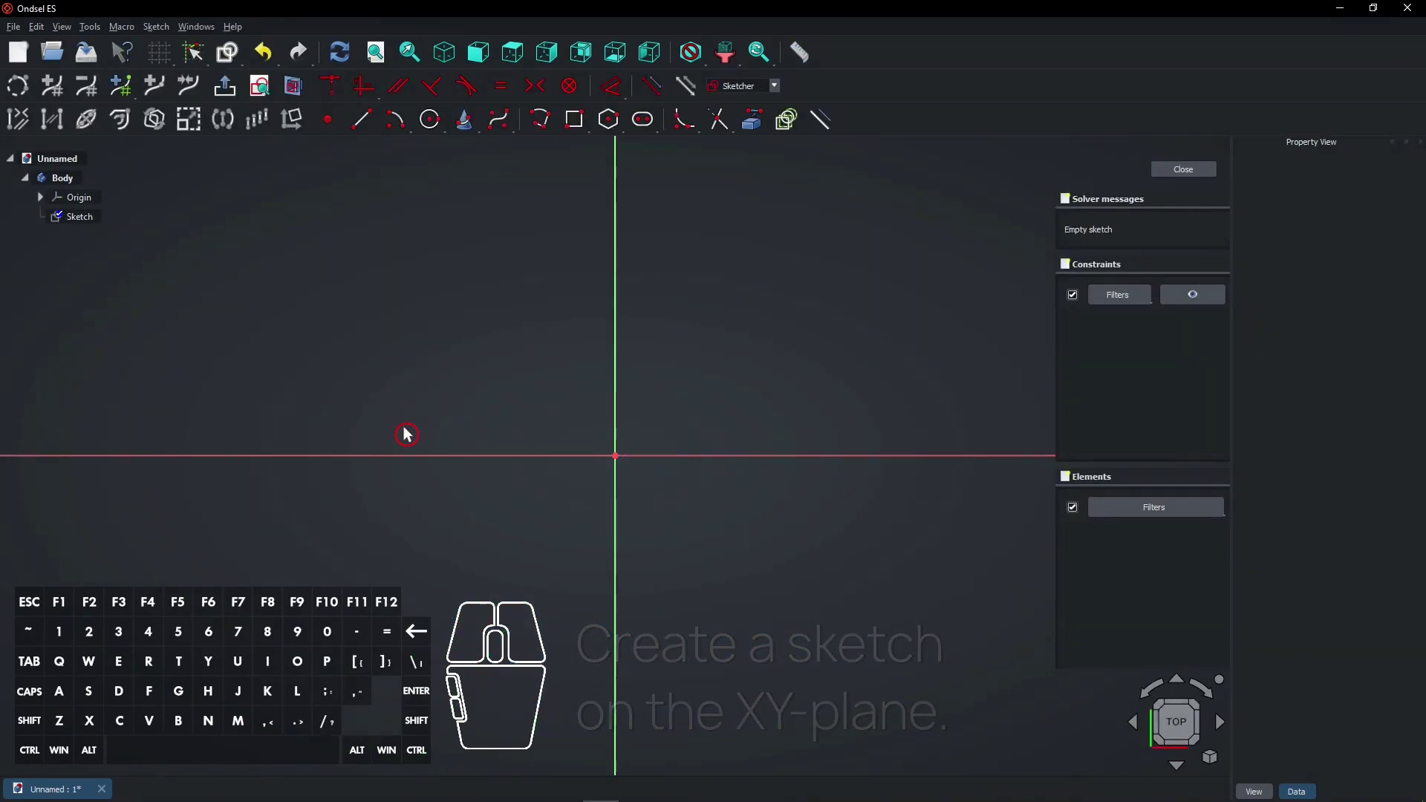
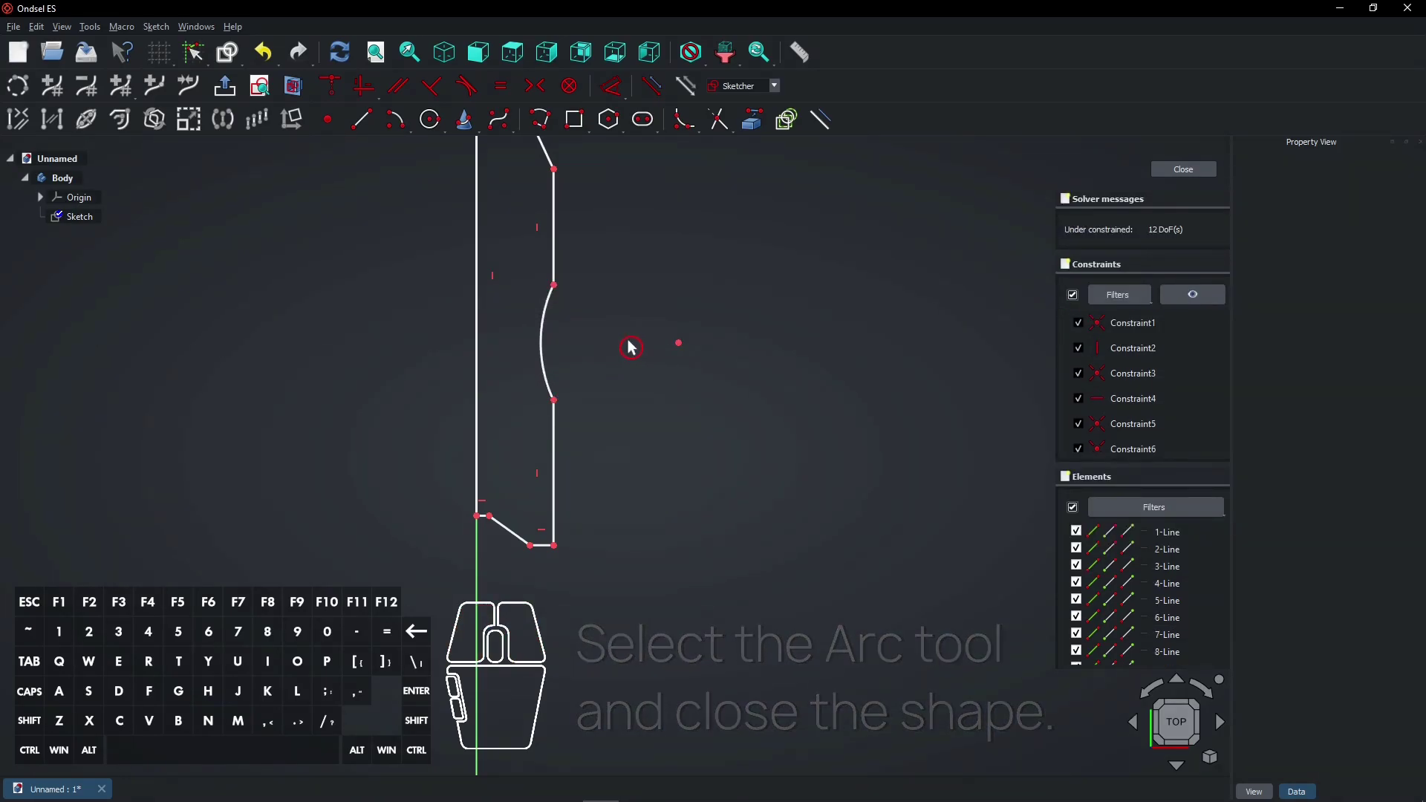
Step: Pan and zoom to bring the top of the drawn bottle profile into view
scroll(down, 3)
drag(635, 346, 713, 446)
scroll(up, 3)
scroll(down, 3)
scroll(up, 3)
Step: Dimension the neck top width and align the two arc end points vertically
click(586, 215)
right_click(608, 187)
click(618, 93)
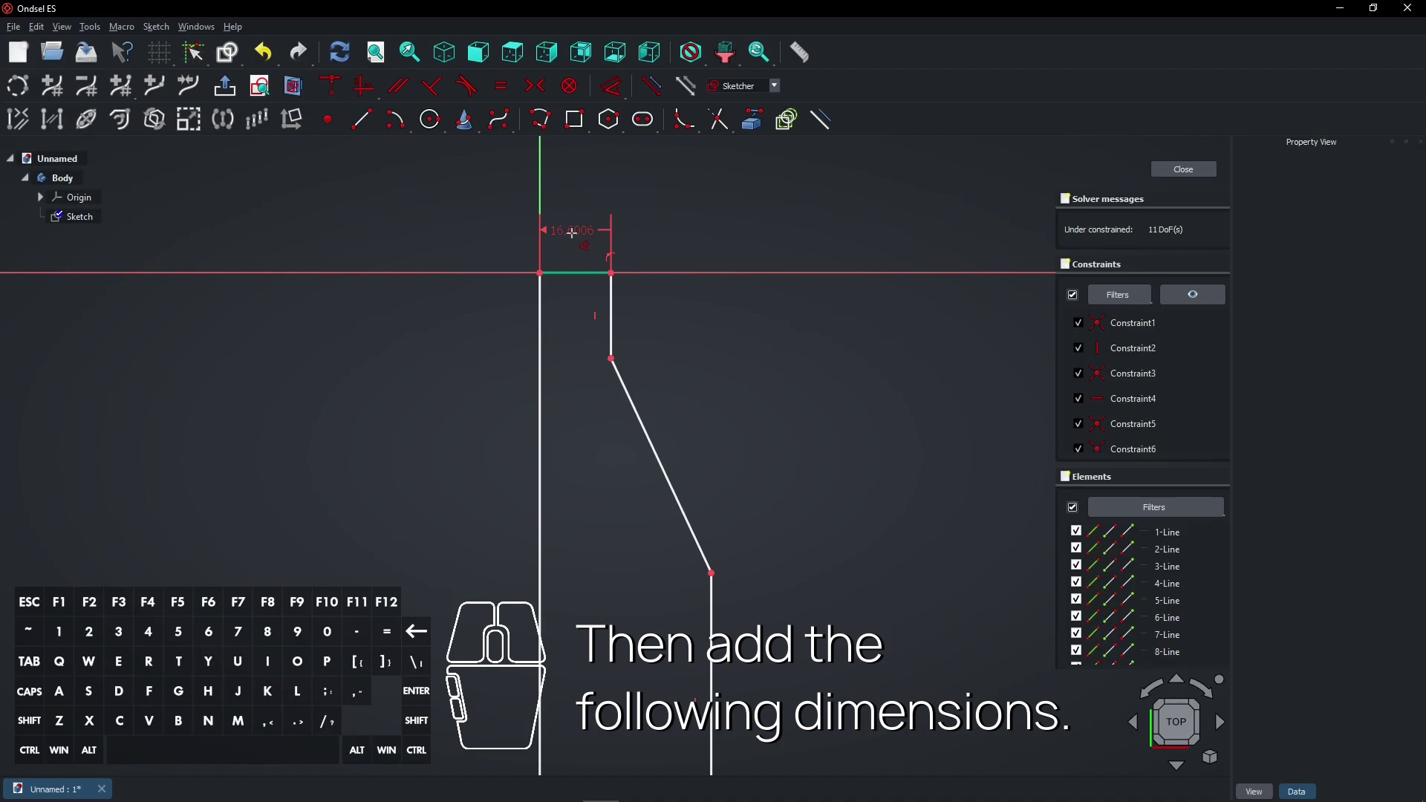
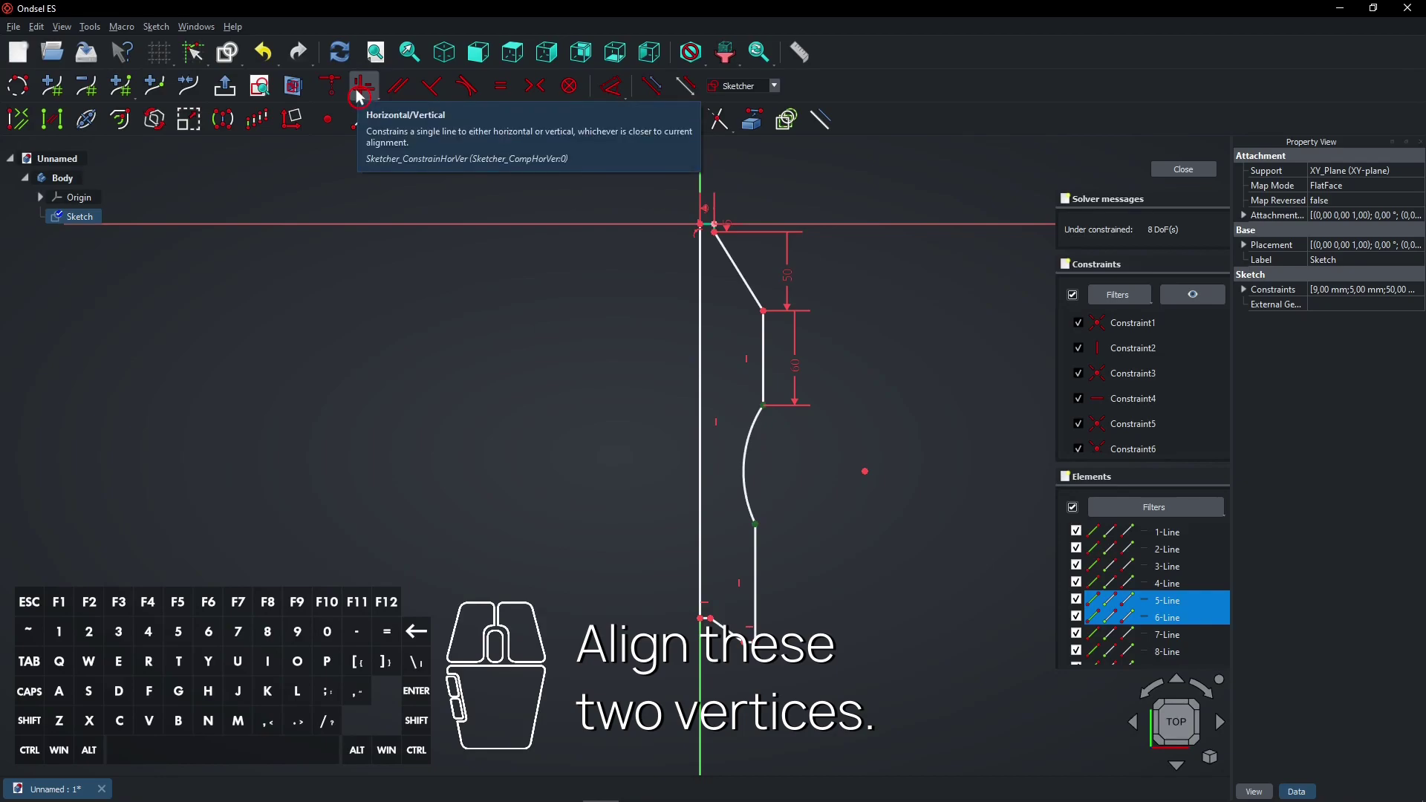
click(363, 96)
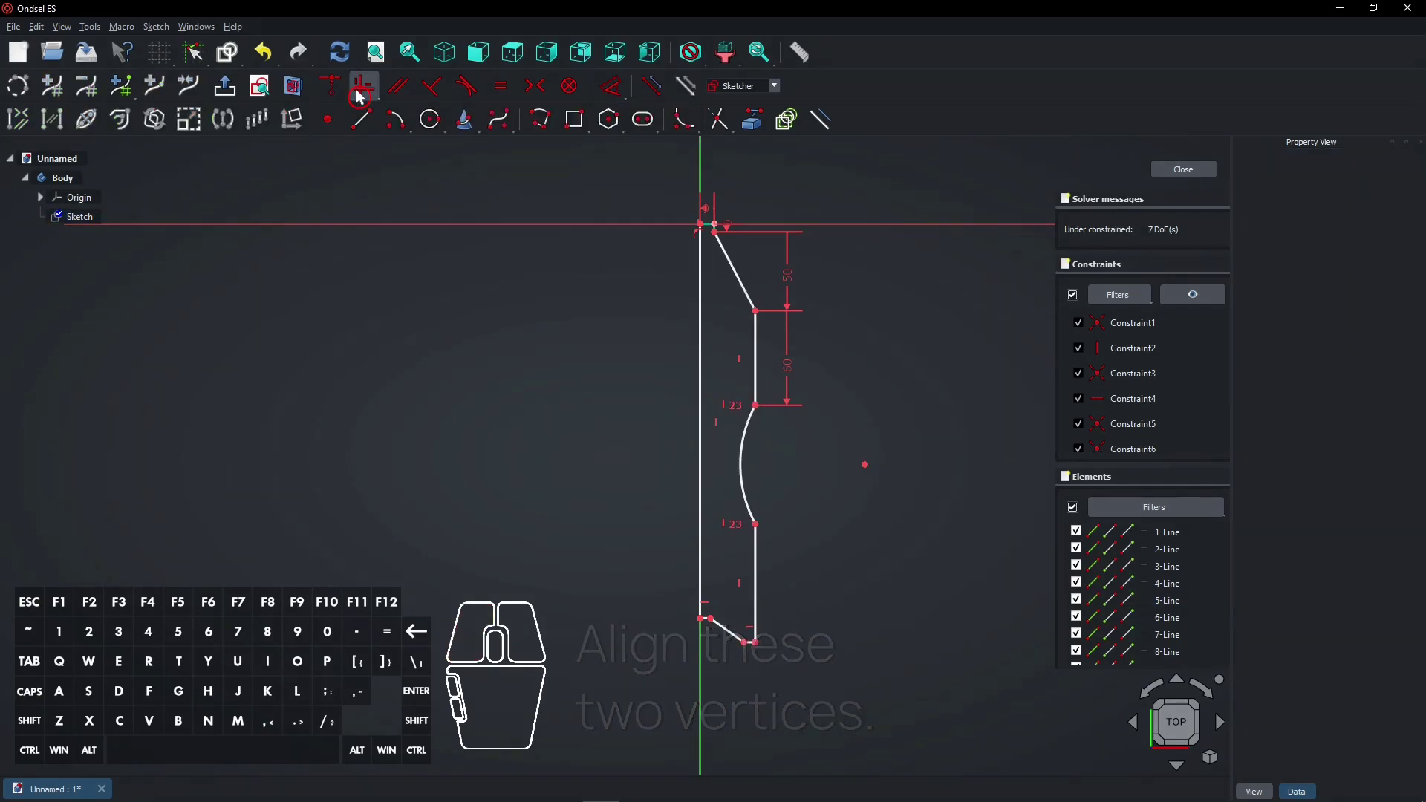
Step: Make the two straight side lines of the profile equal length
click(760, 345)
click(762, 546)
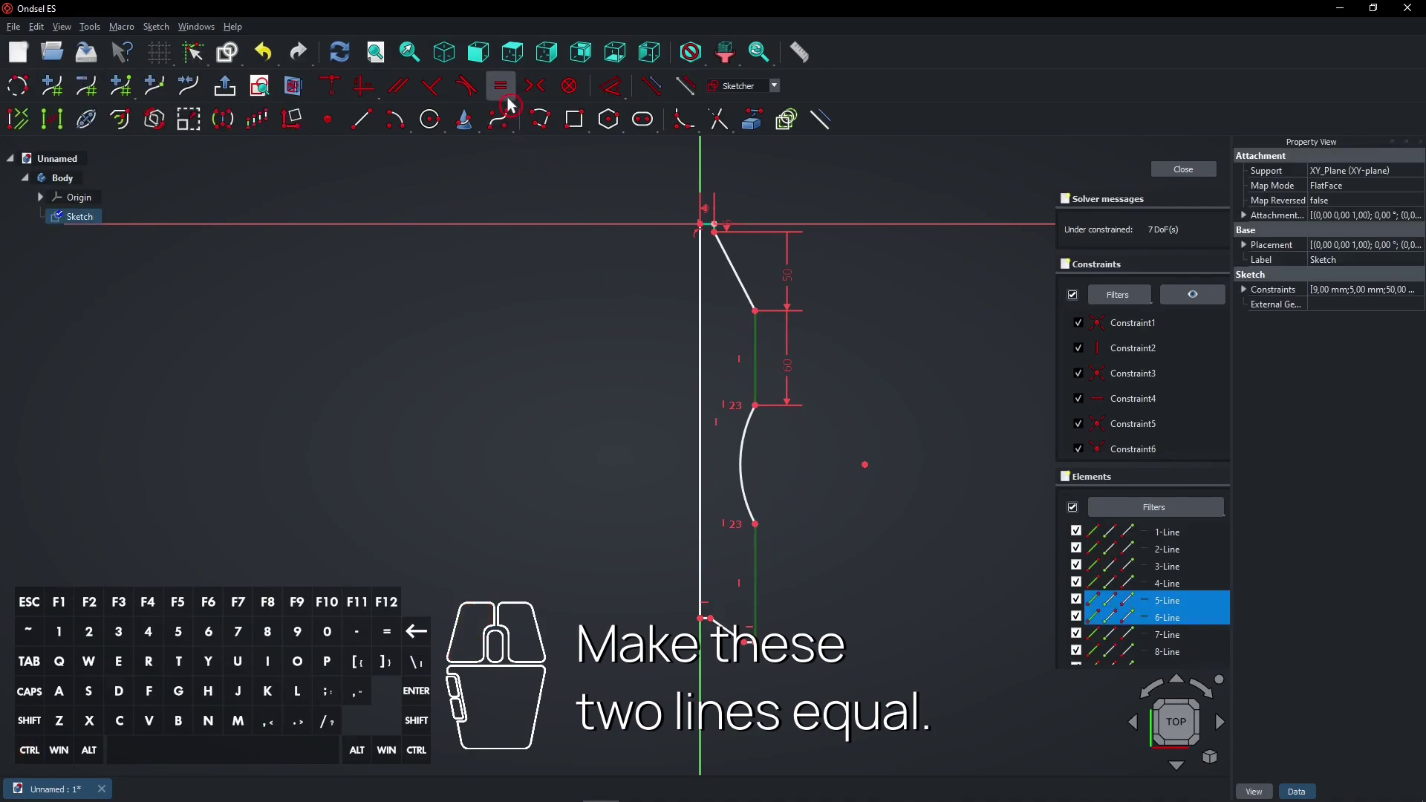
click(512, 98)
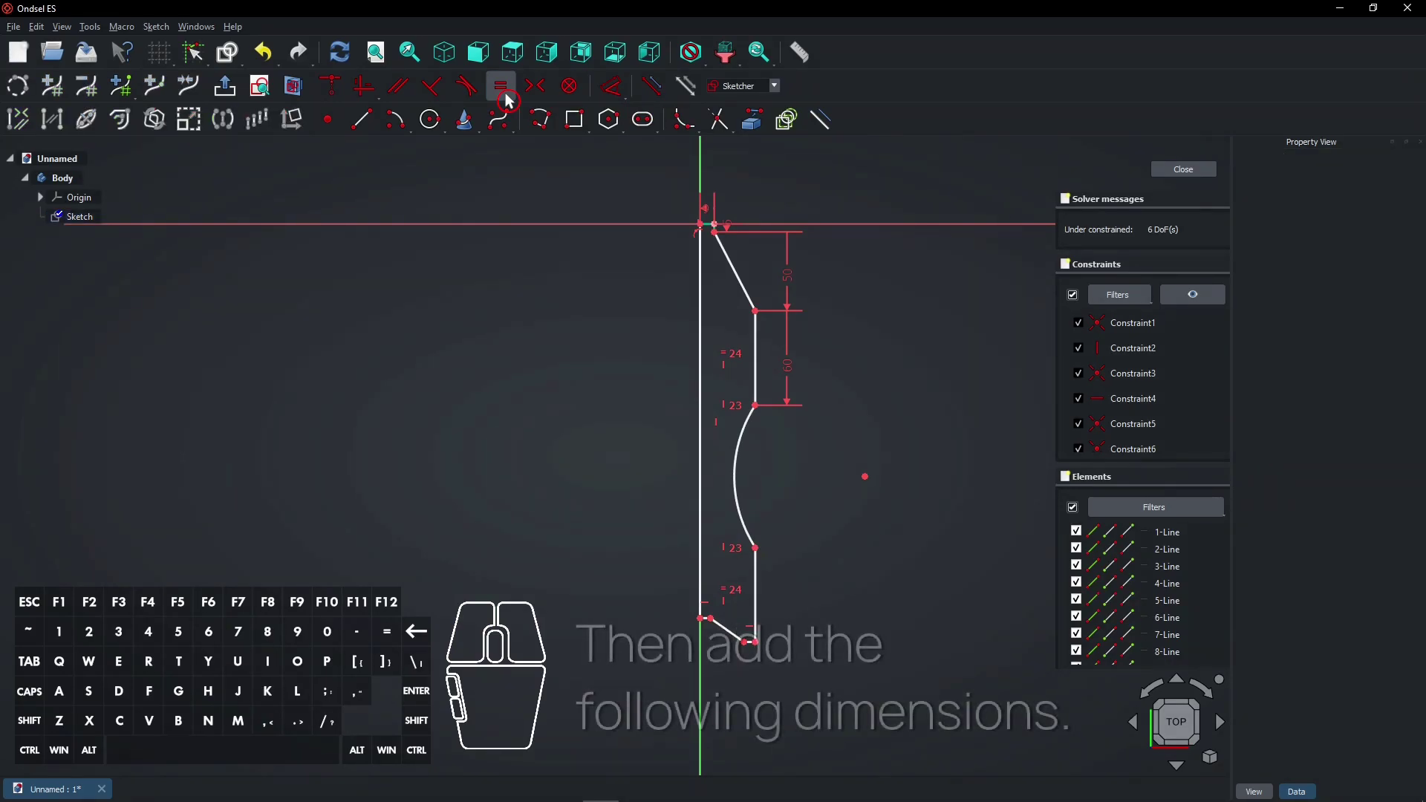
Step: Select the short bottom edge beside the axis and the bottom right edge for equalising
drag(914, 571, 831, 597)
right_click(823, 594)
drag(750, 482, 716, 511)
middle_click(716, 511)
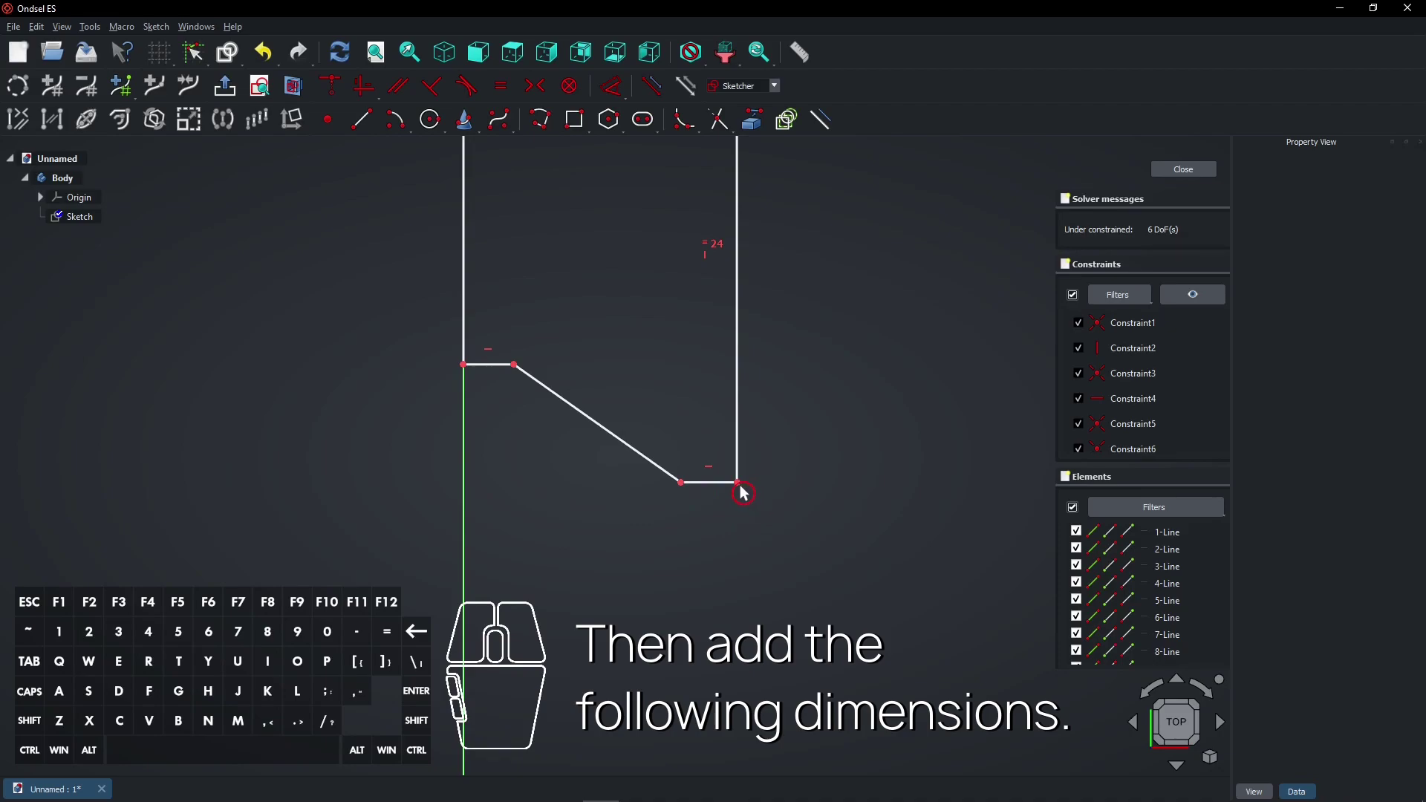
click(746, 490)
click(471, 372)
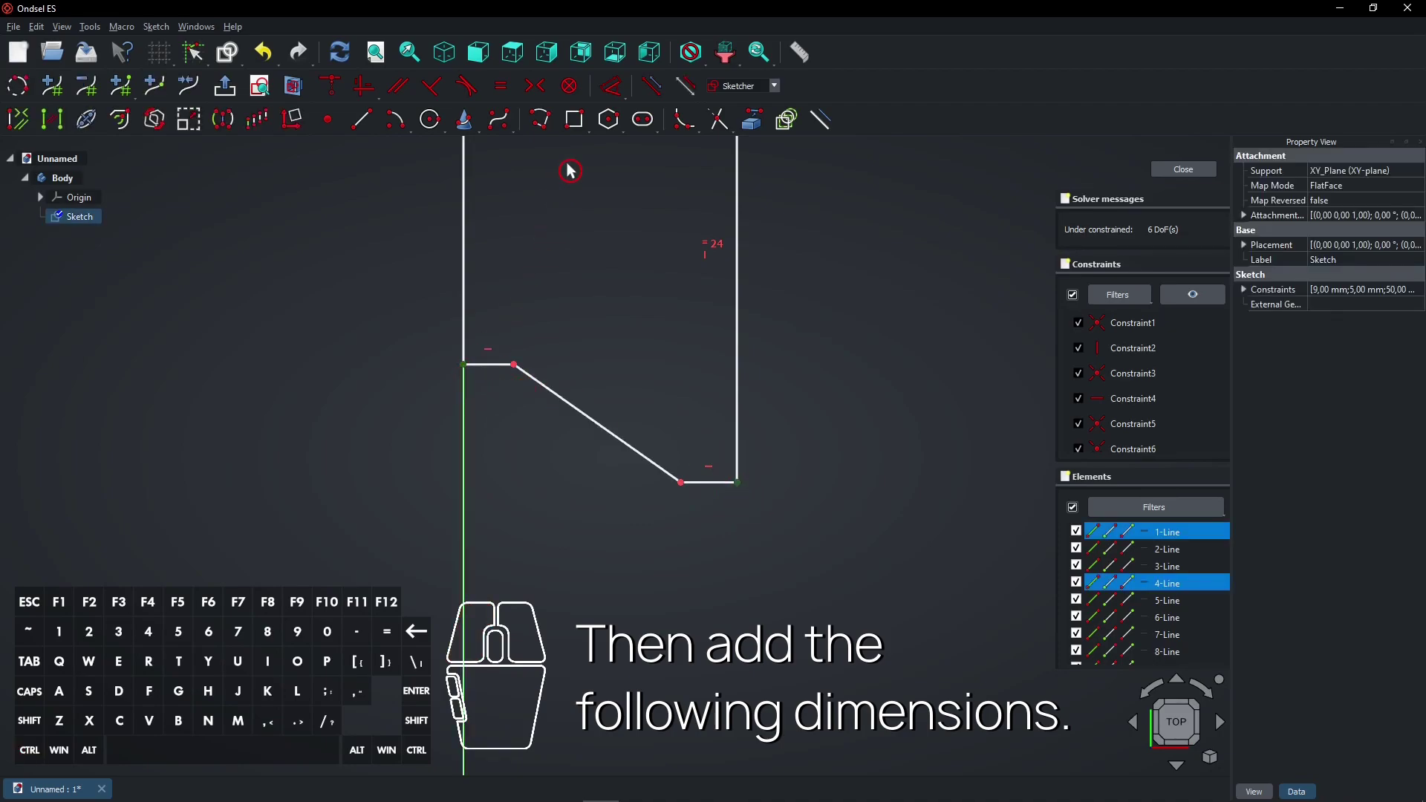
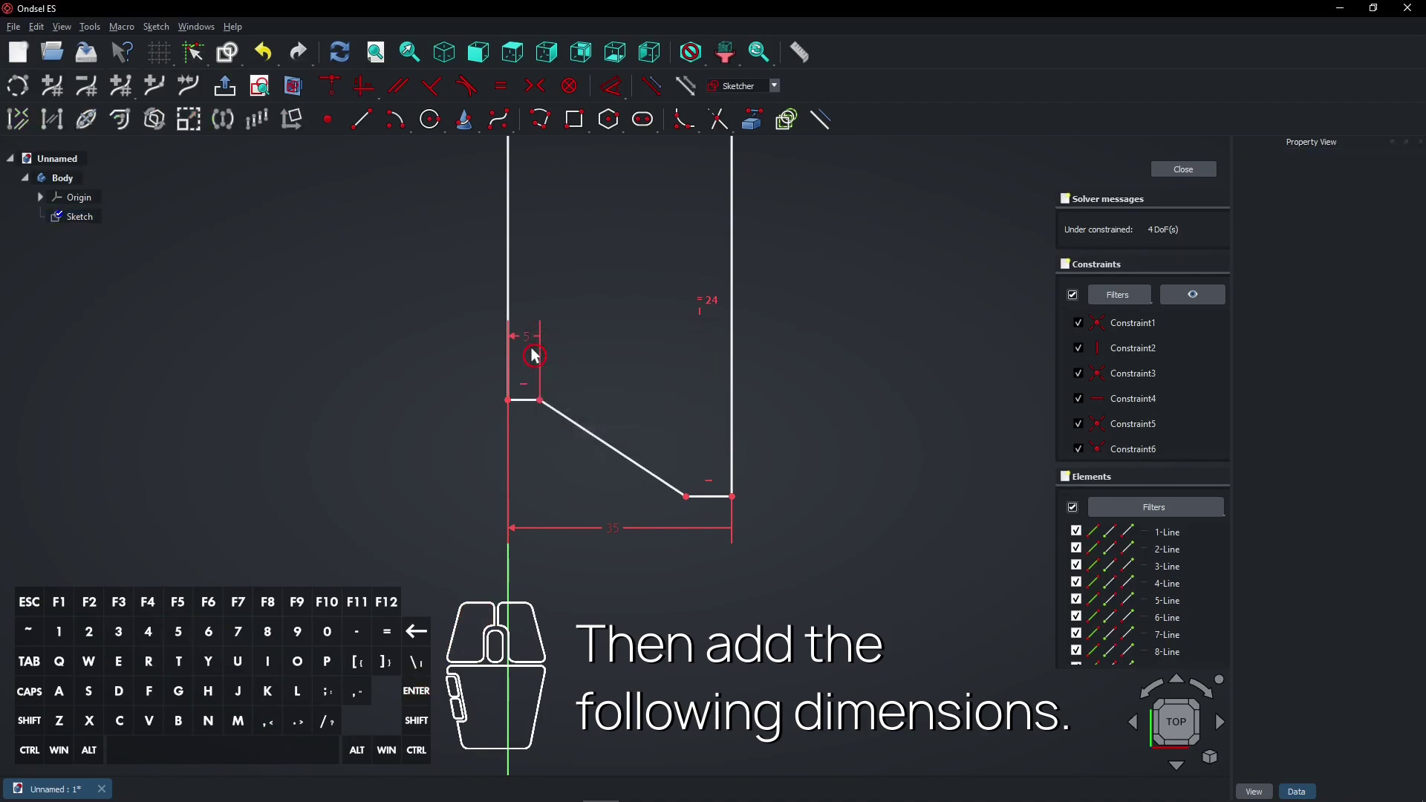
Step: Dimension the overall height between the long axis line and the top neck edge
scroll(down, 3)
right_click(649, 412)
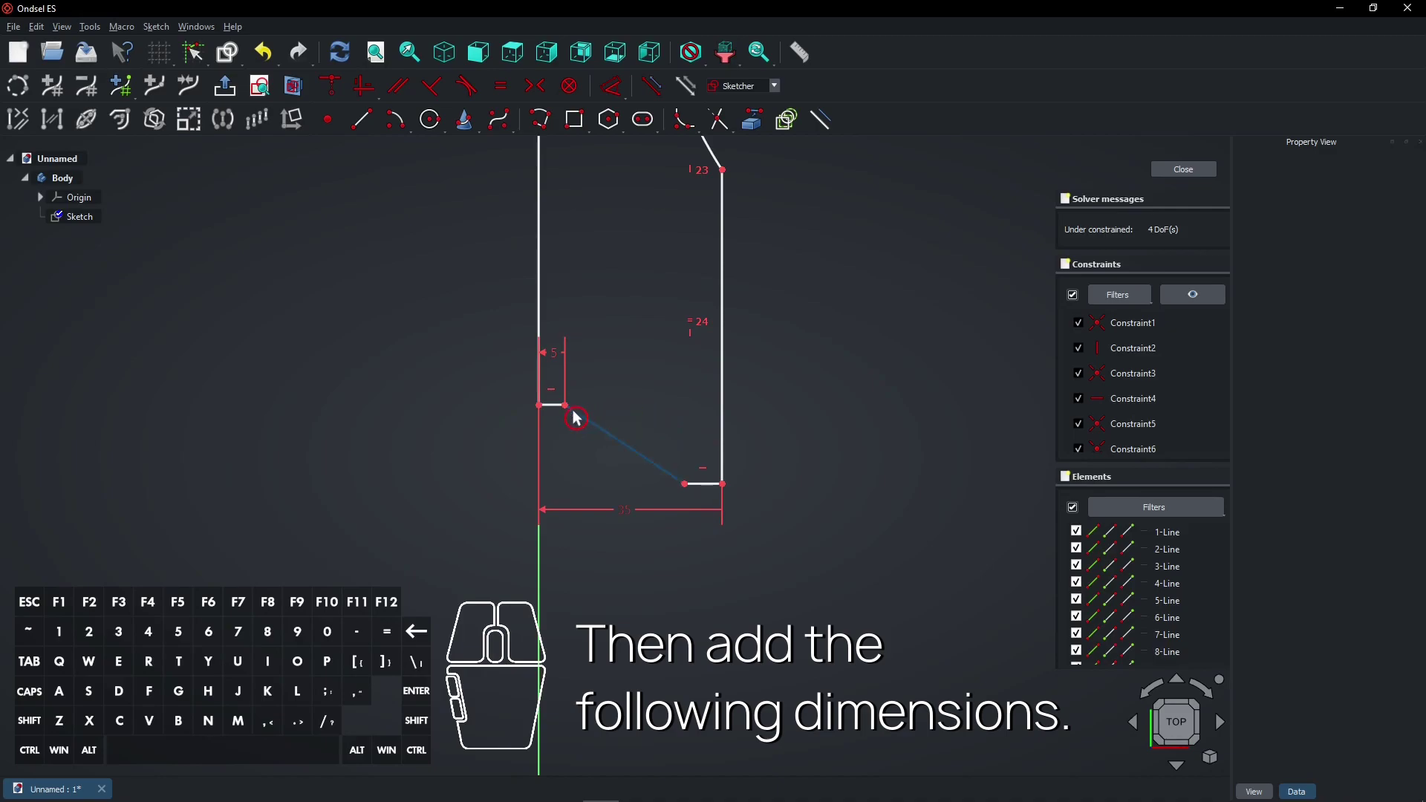
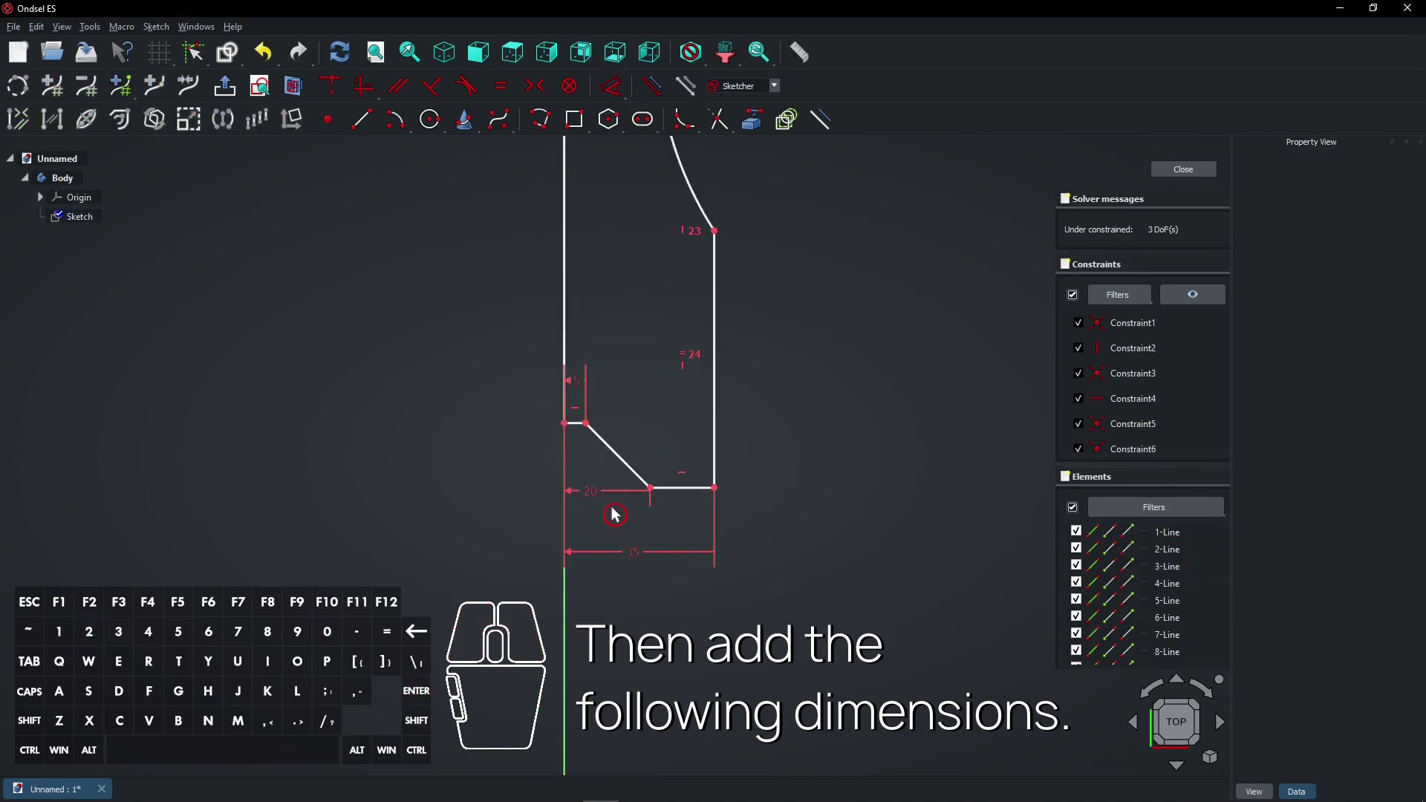
drag(598, 501, 614, 526)
scroll(down, 3)
drag(598, 449, 548, 458)
scroll(down, 3)
drag(698, 375, 707, 405)
scroll(up, 3)
right_click(707, 401)
click(595, 226)
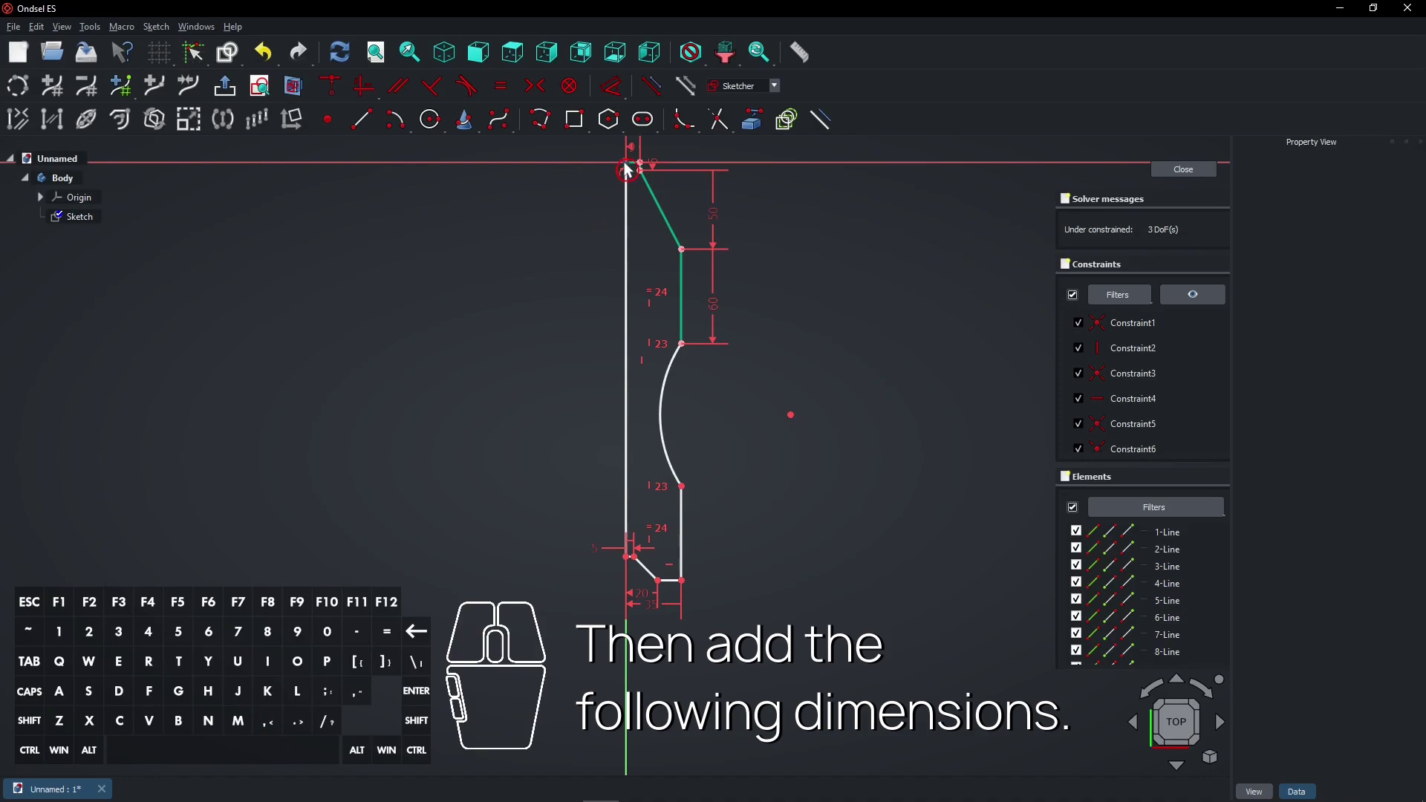
click(633, 168)
click(663, 586)
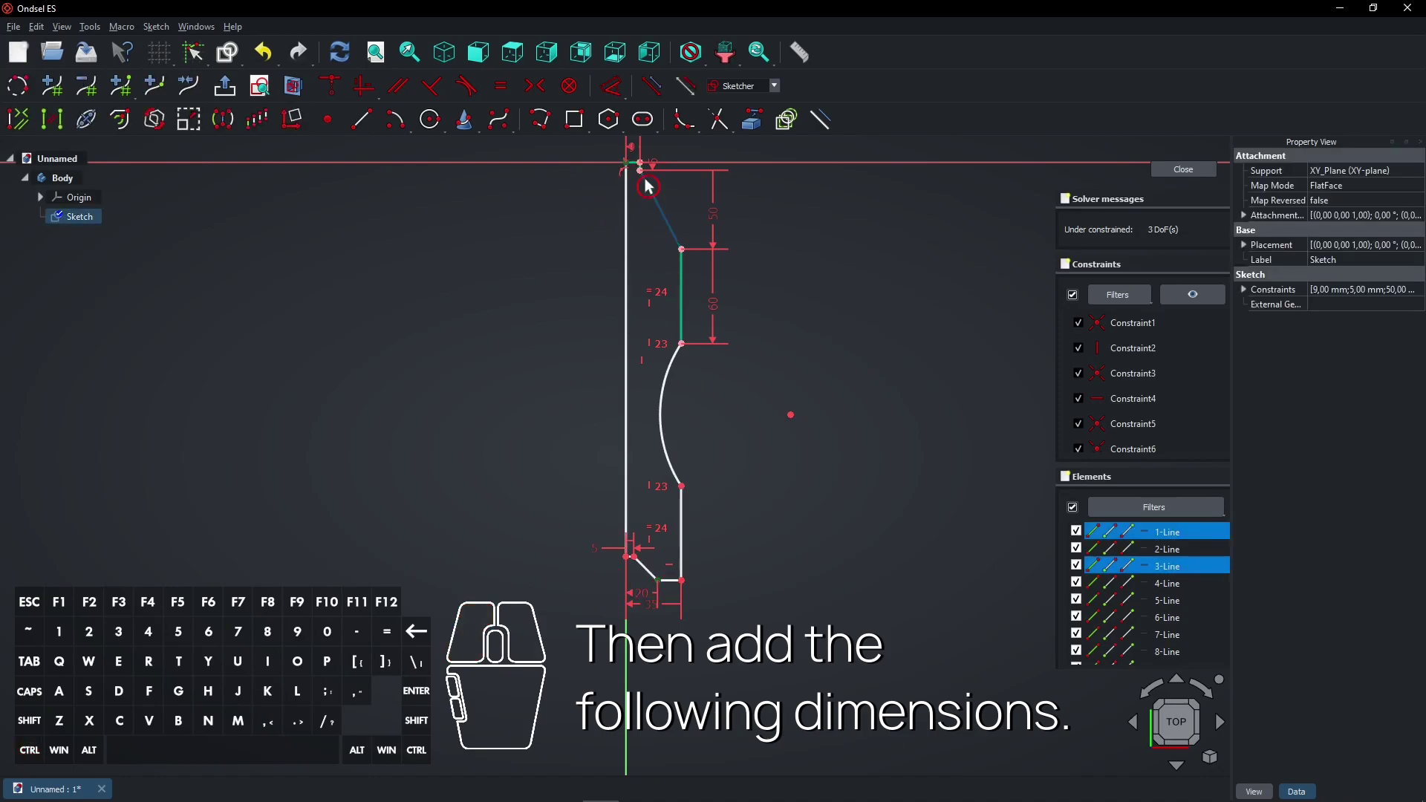
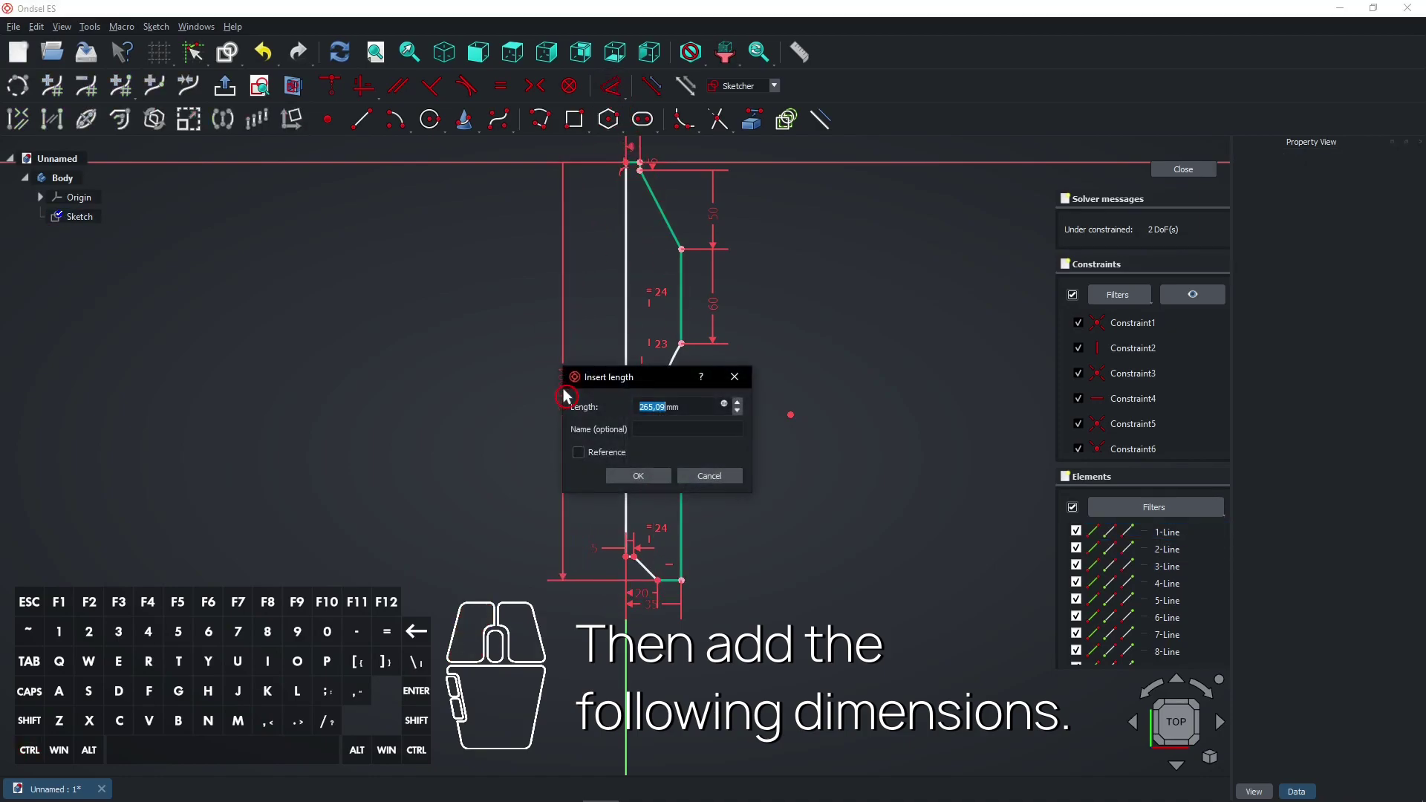
key(Return)
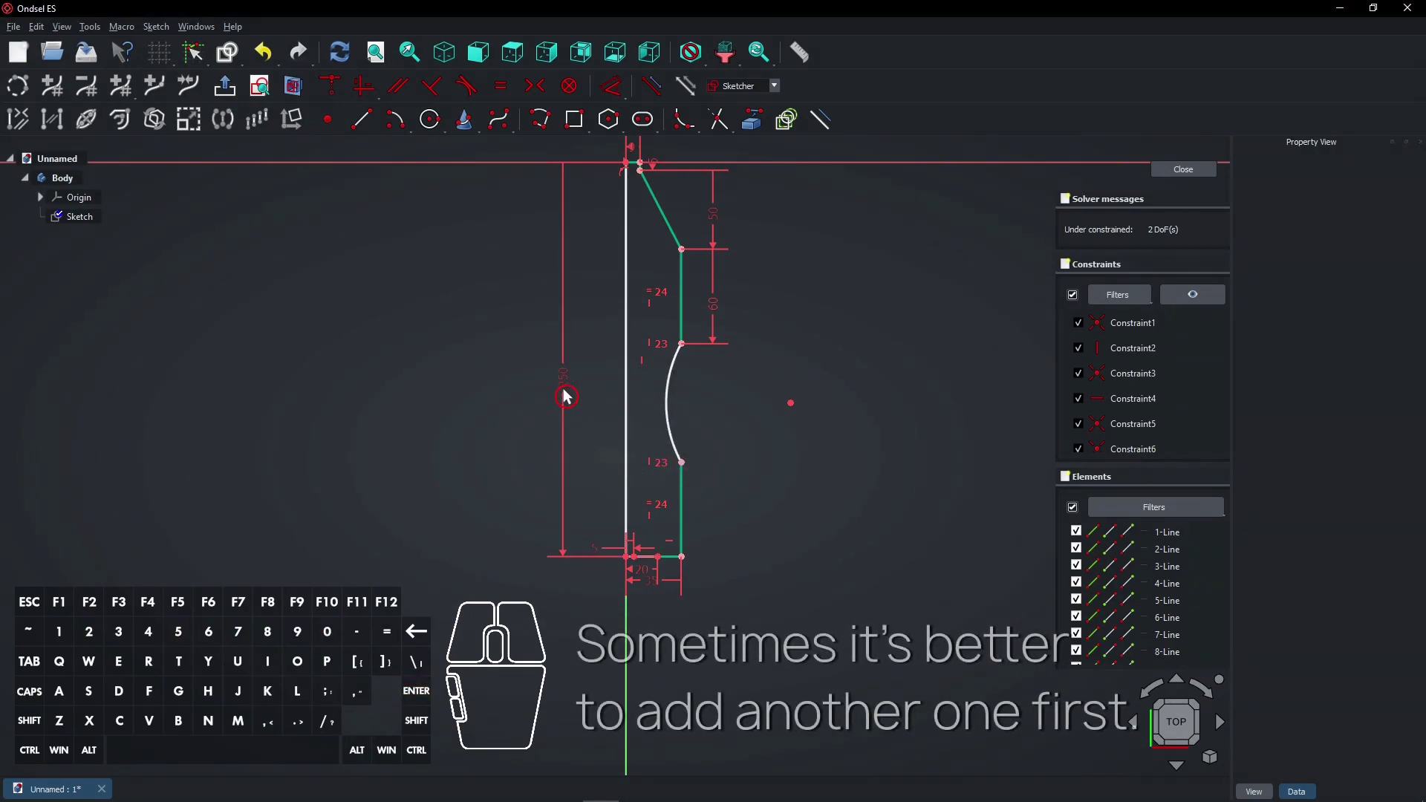
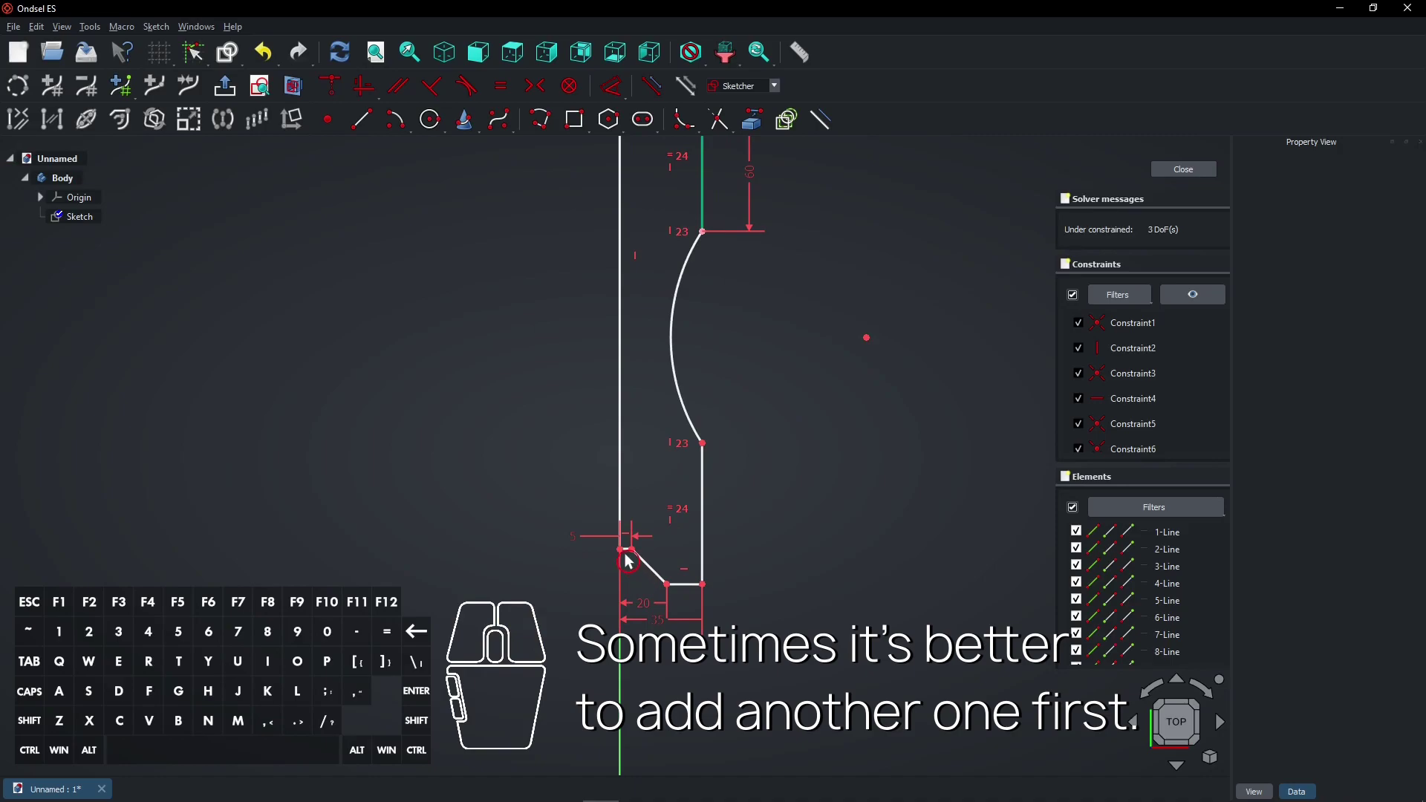
Step: Set the curved side's arc radius to 250 mm, fully constraining the profile
drag(625, 557, 624, 502)
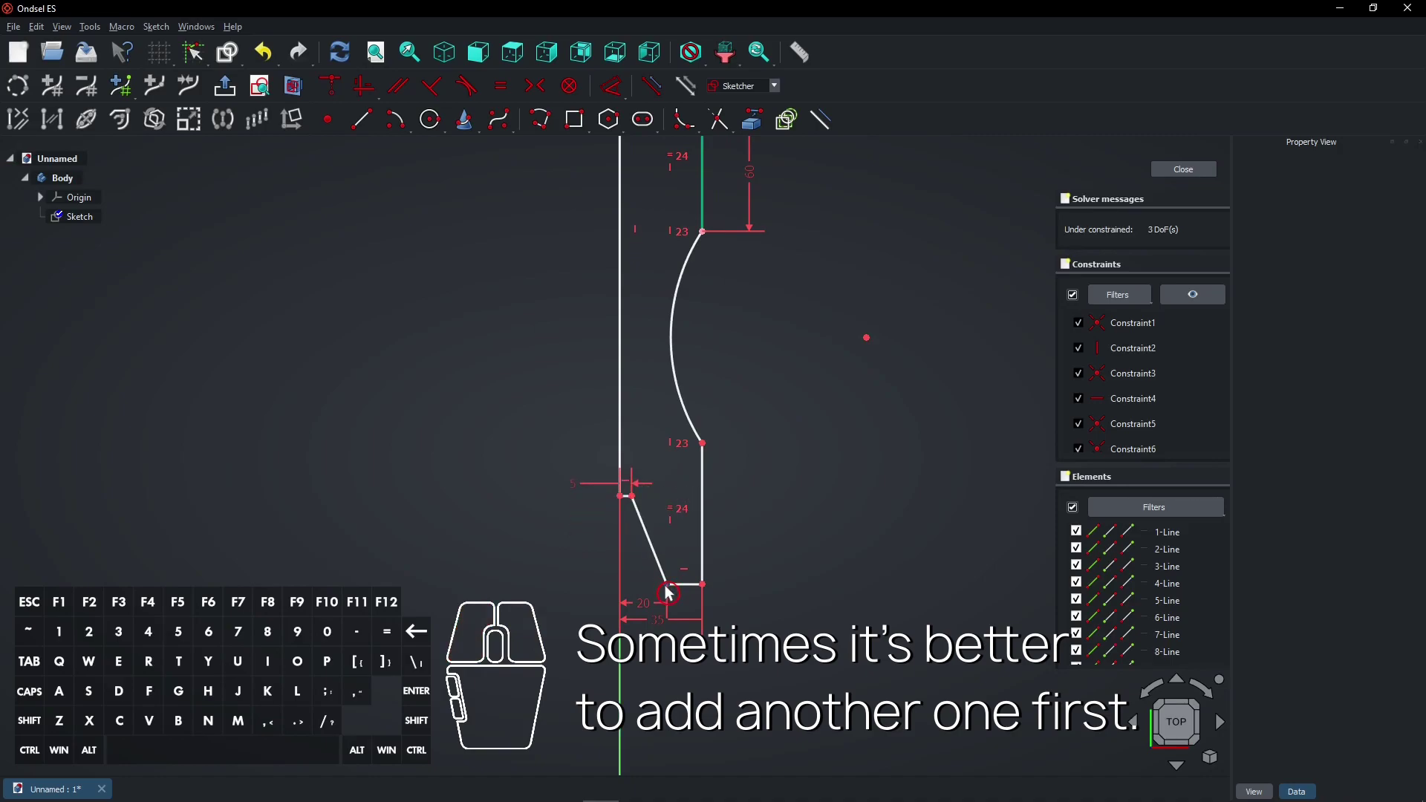
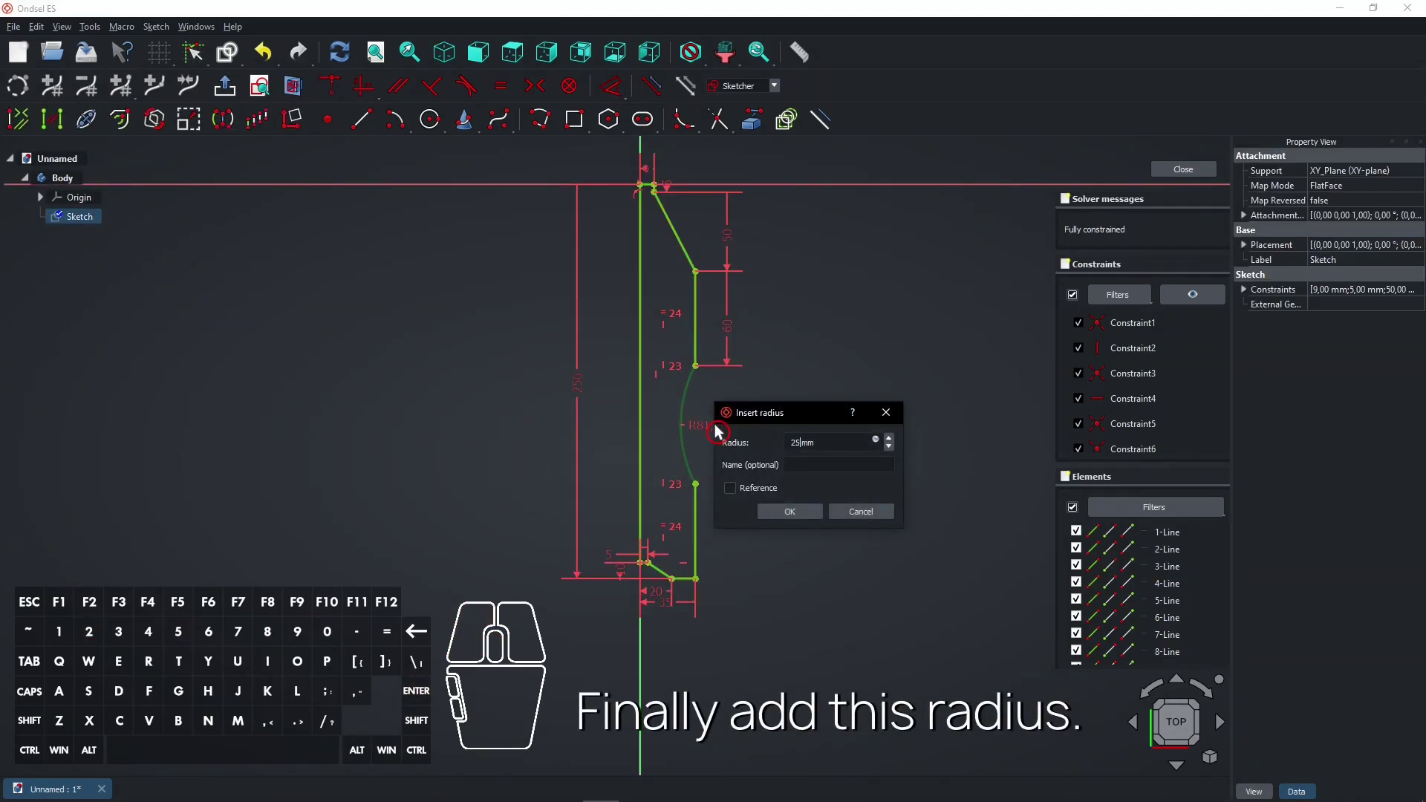
key(Return)
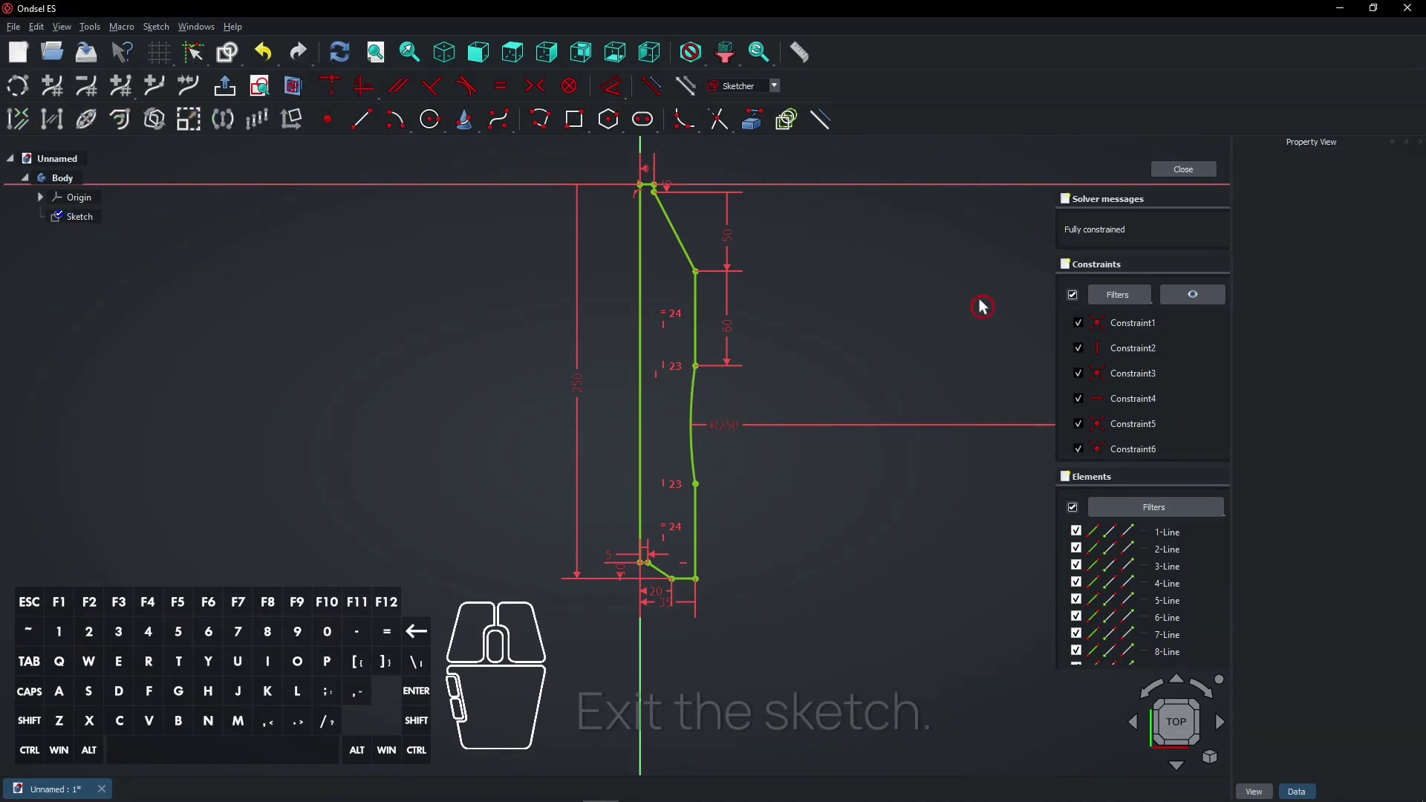
Step: Close the sketch and revolve it 360° reversed into the solid bottle body
click(1175, 175)
scroll(down, 3)
right_click(733, 527)
scroll(up, 3)
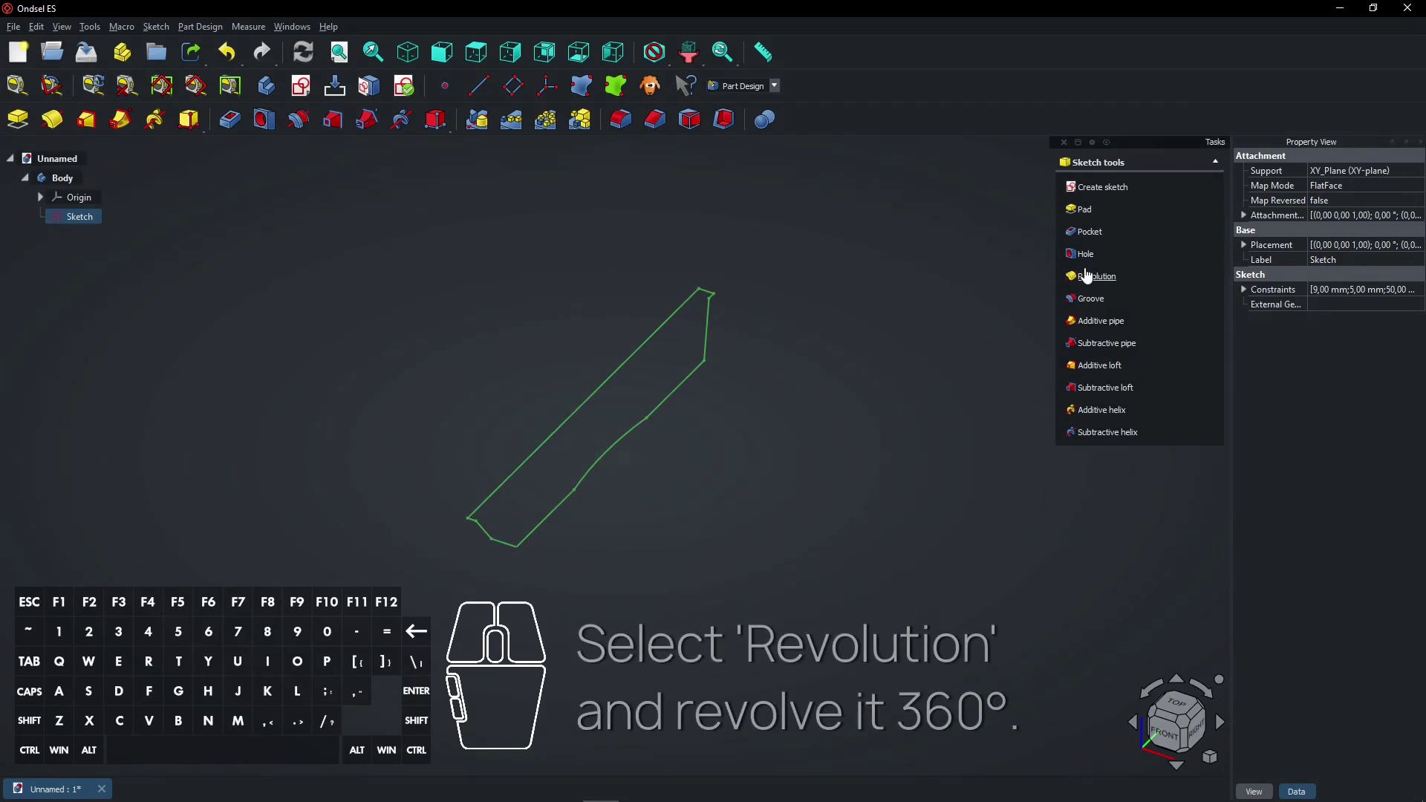
click(1088, 277)
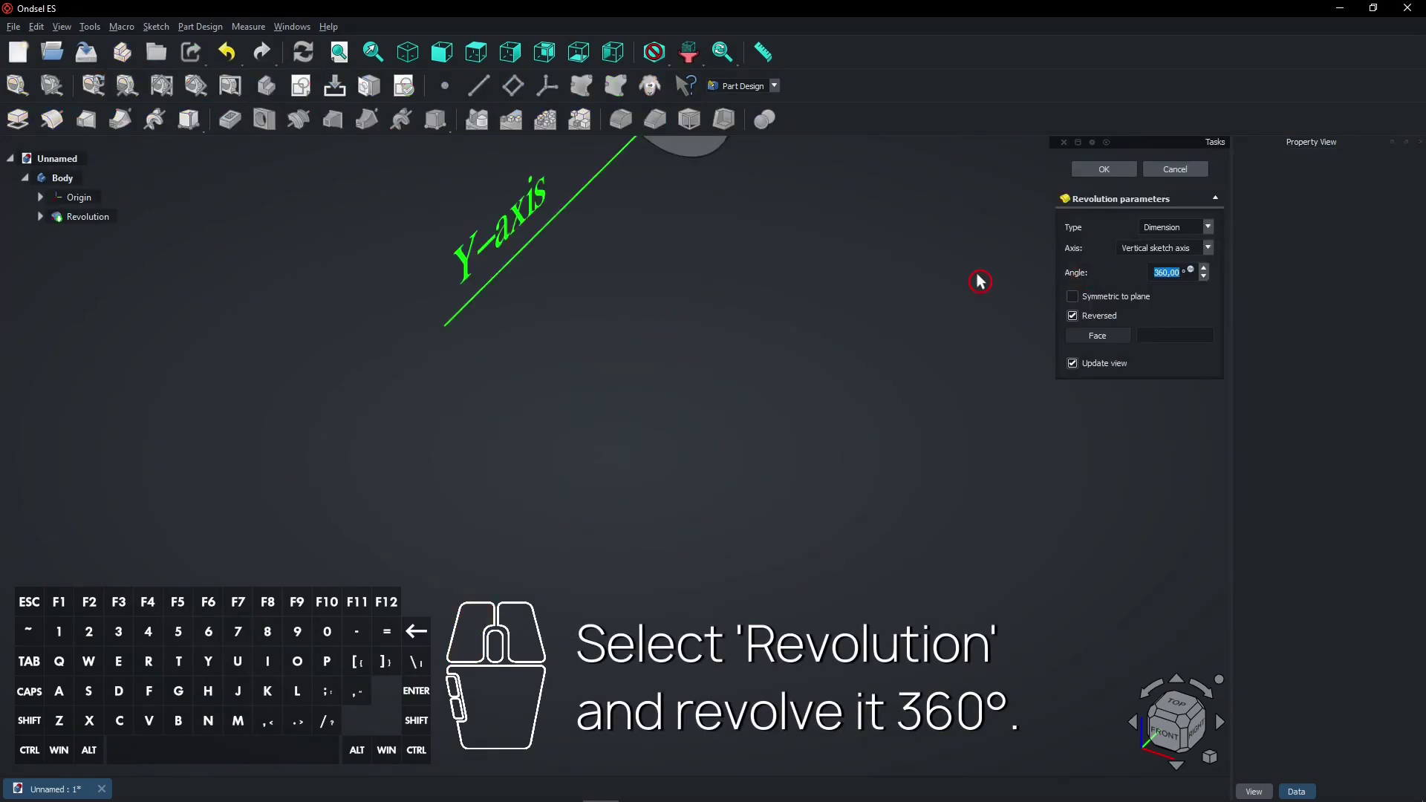
drag(707, 361, 733, 304)
scroll(down, 3)
right_click(738, 297)
middle_click(698, 290)
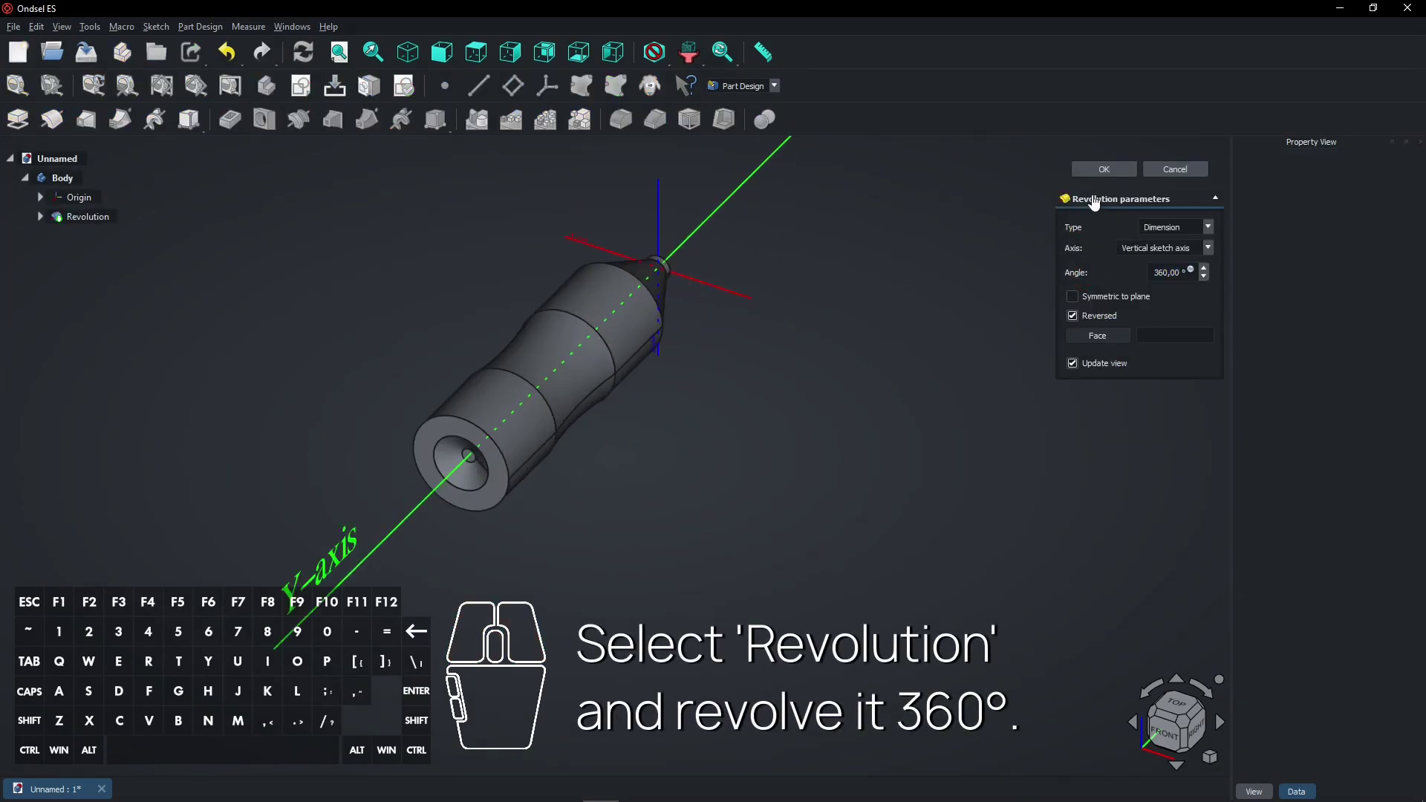
click(1100, 172)
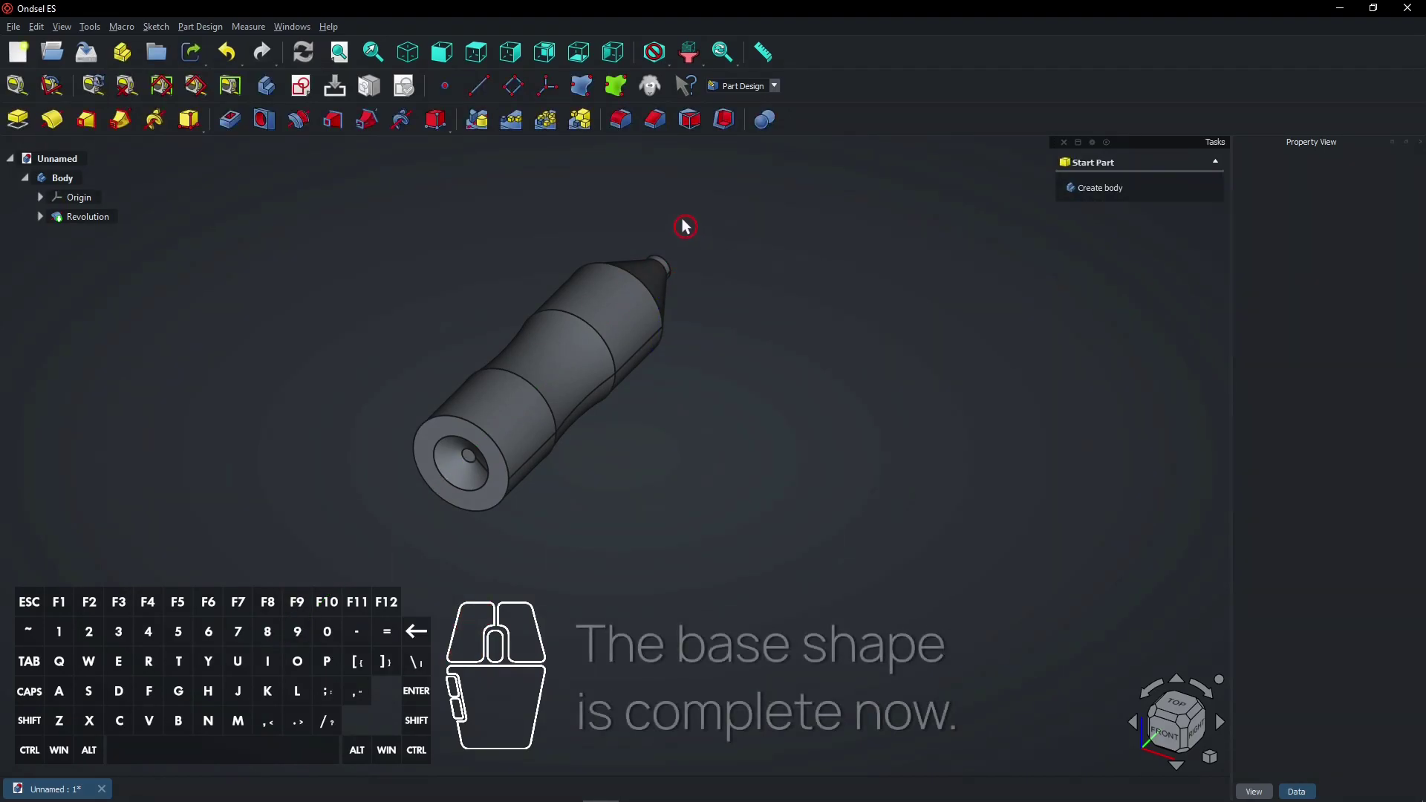
Step: Select the Body and start choosing white as its shape colour in Appearance
drag(533, 233, 493, 292)
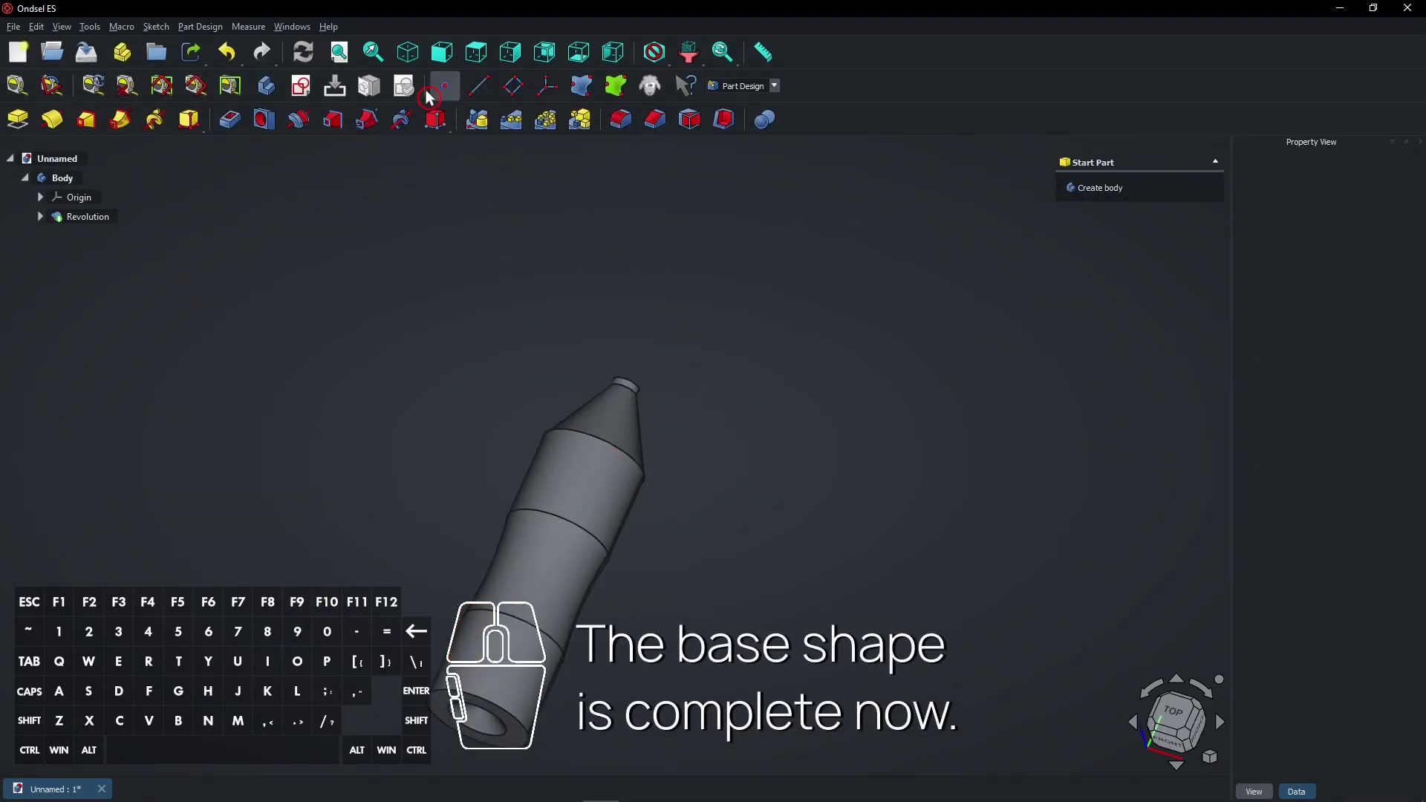
click(346, 64)
click(416, 56)
drag(688, 253, 461, 415)
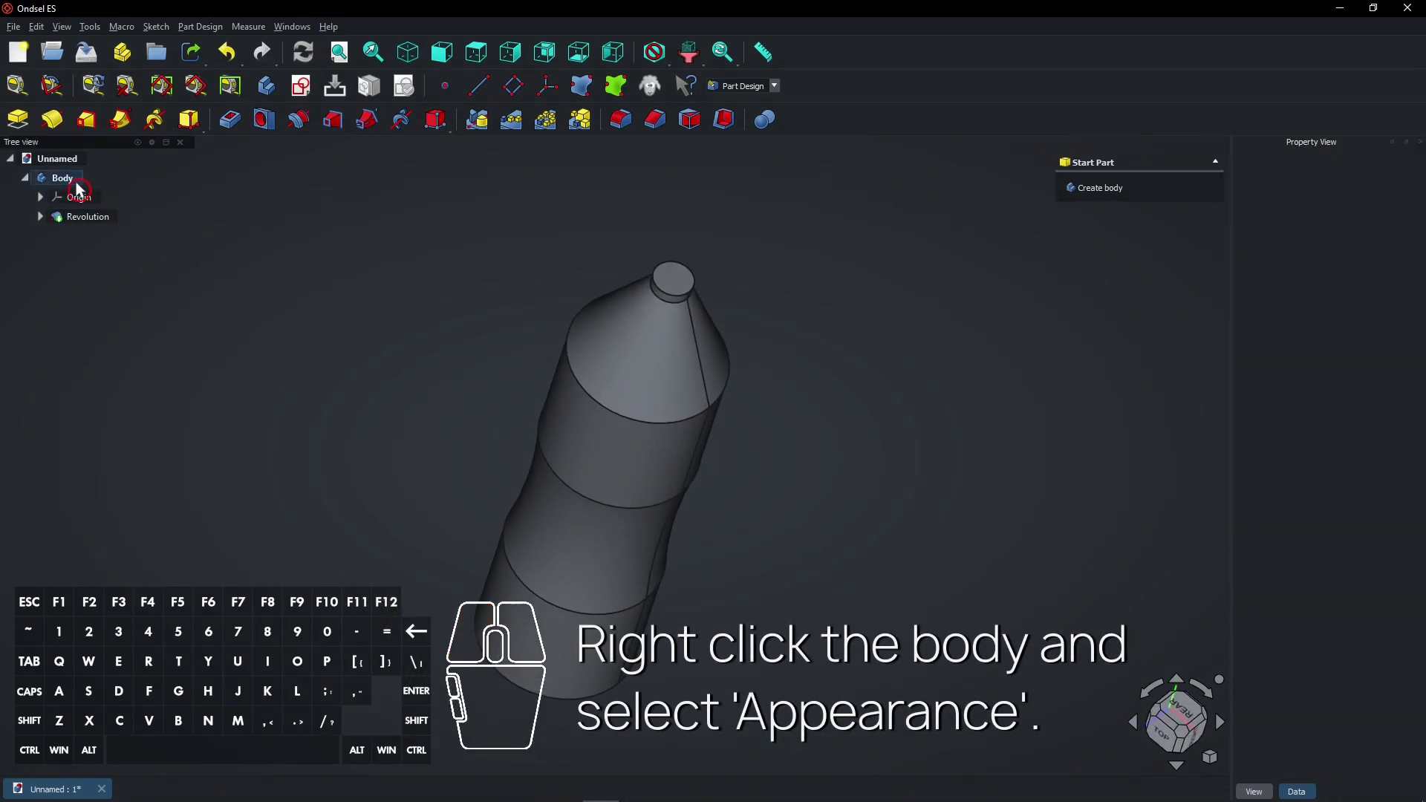
right_click(75, 185)
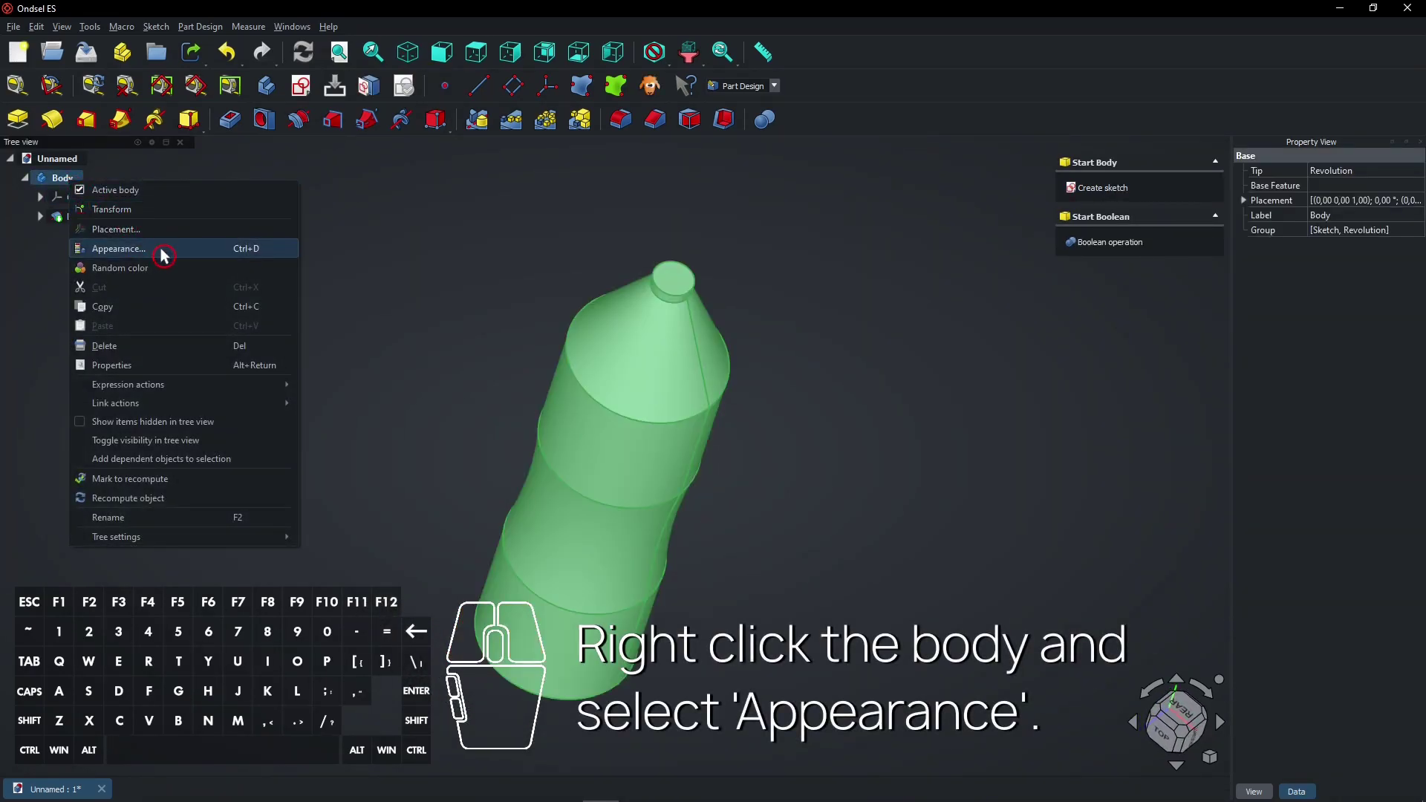
click(168, 254)
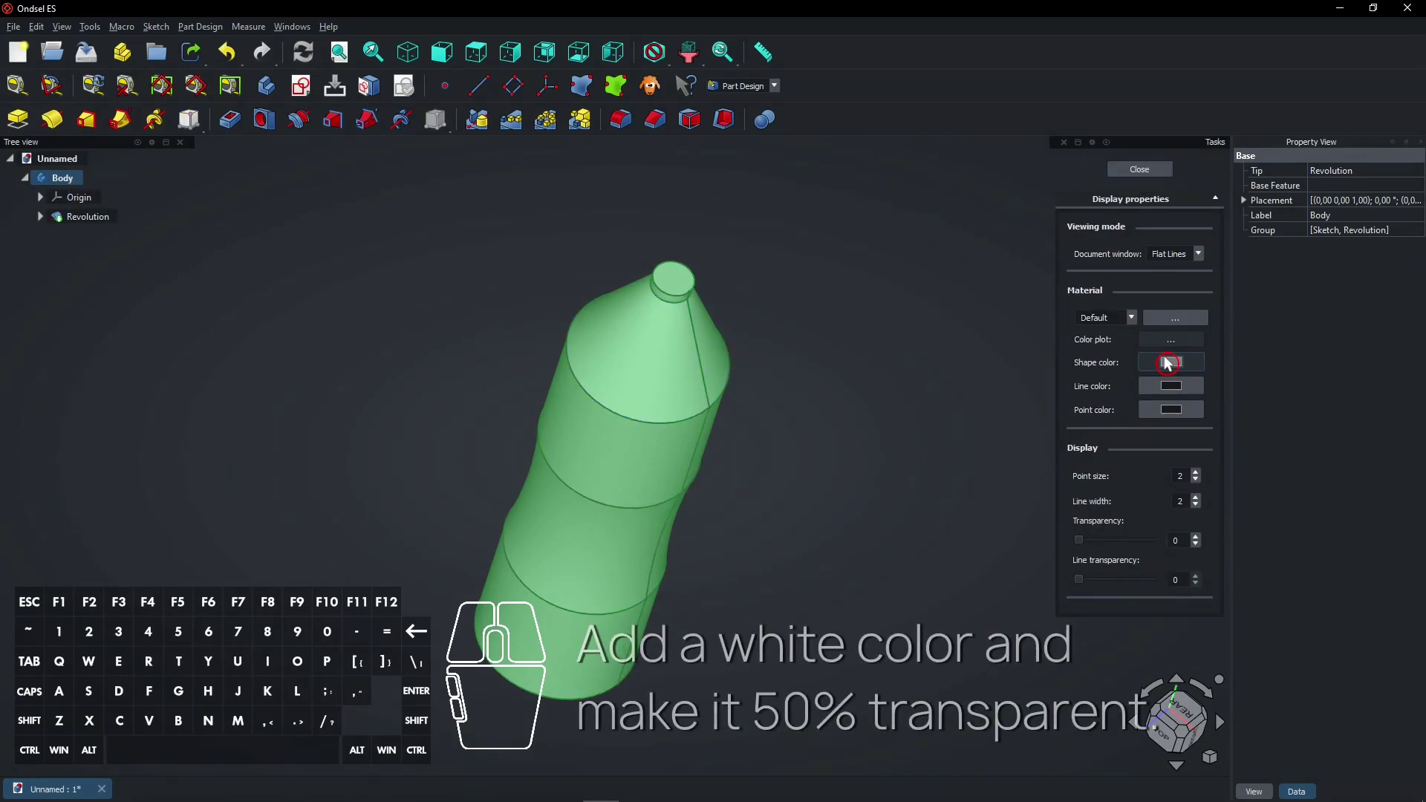
click(1174, 370)
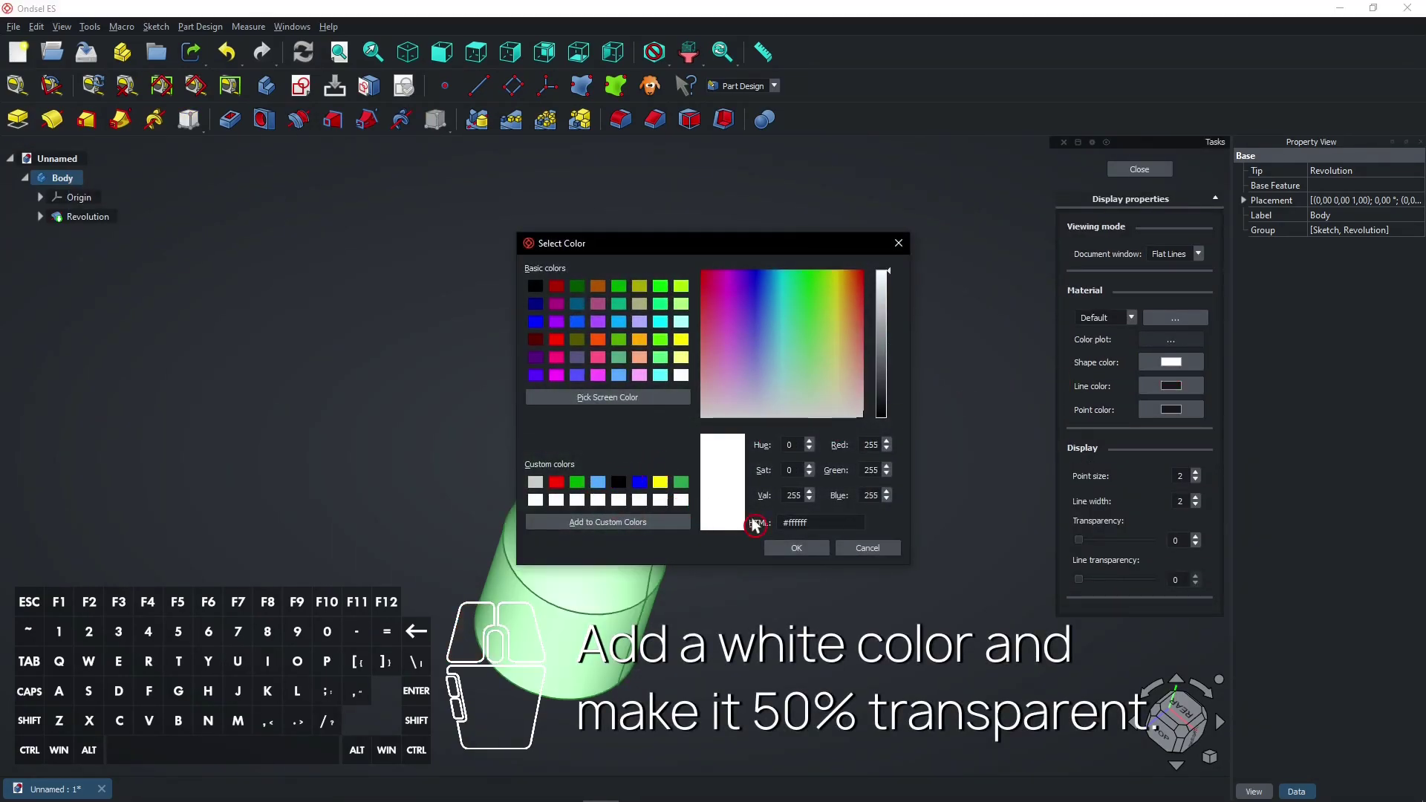
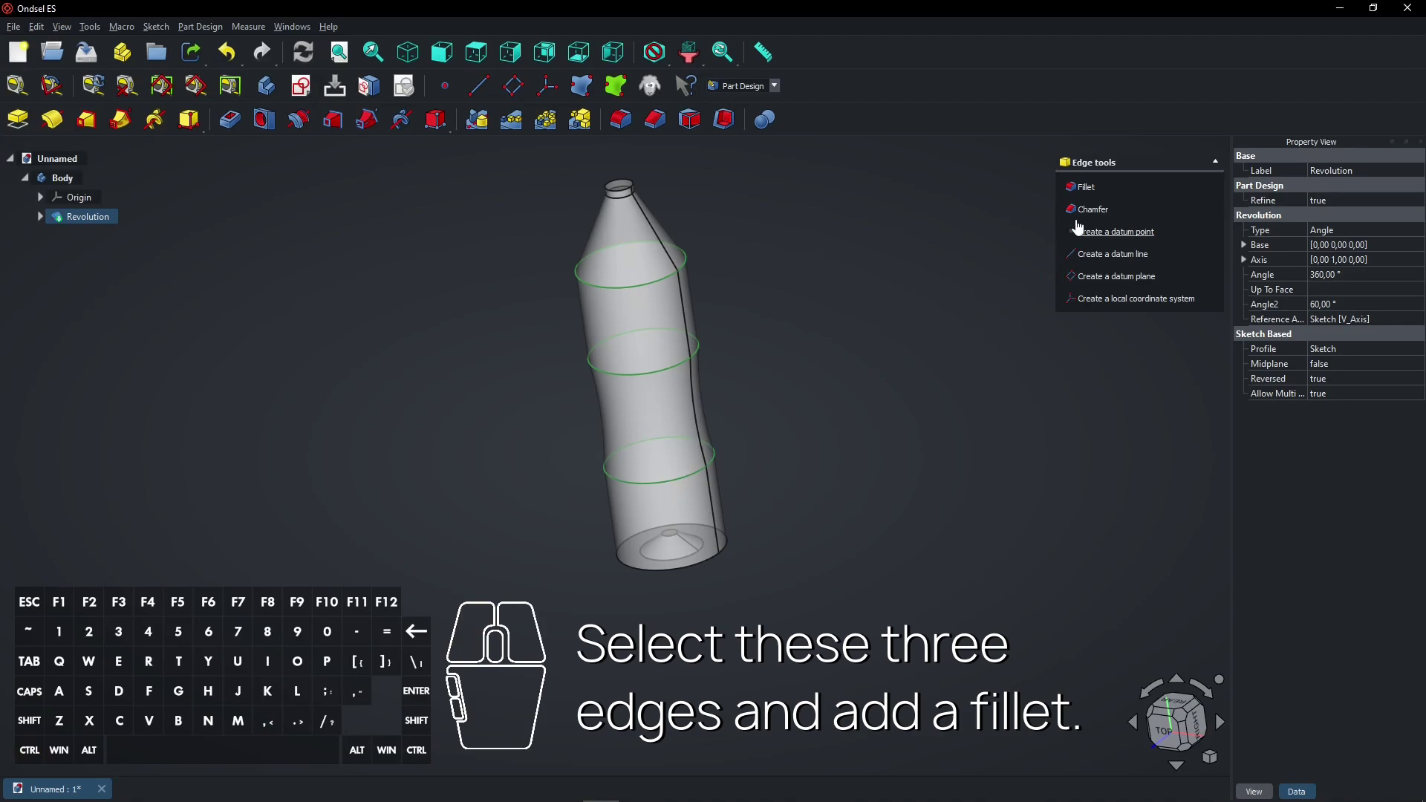
Step: Fillet the three selected ring edges with radius 50
click(1084, 201)
key(5)
key(0)
click(1122, 180)
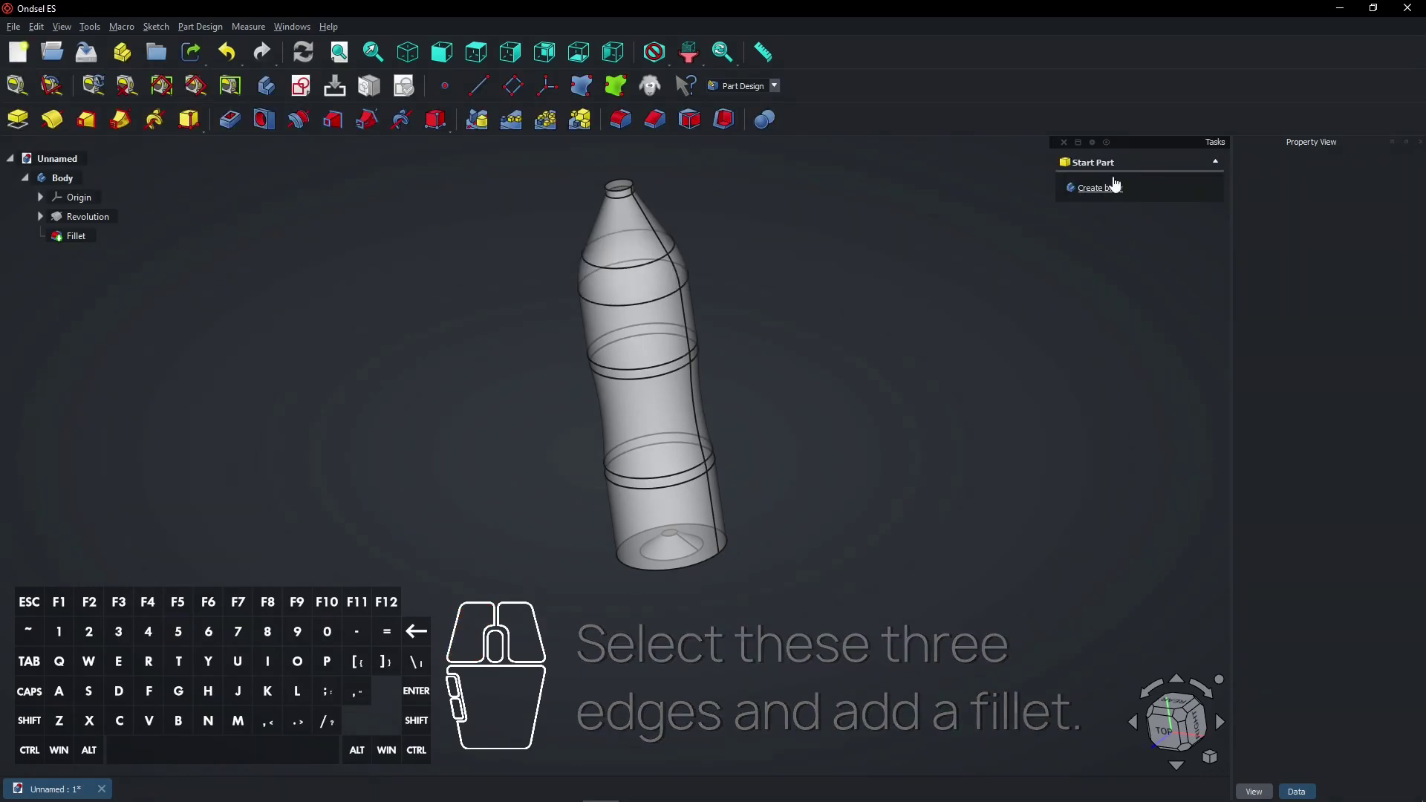
Step: Fillet three ring edges near the base with radius 10
drag(807, 623, 756, 490)
click(727, 570)
middle_click(755, 598)
click(758, 546)
click(777, 503)
click(1087, 198)
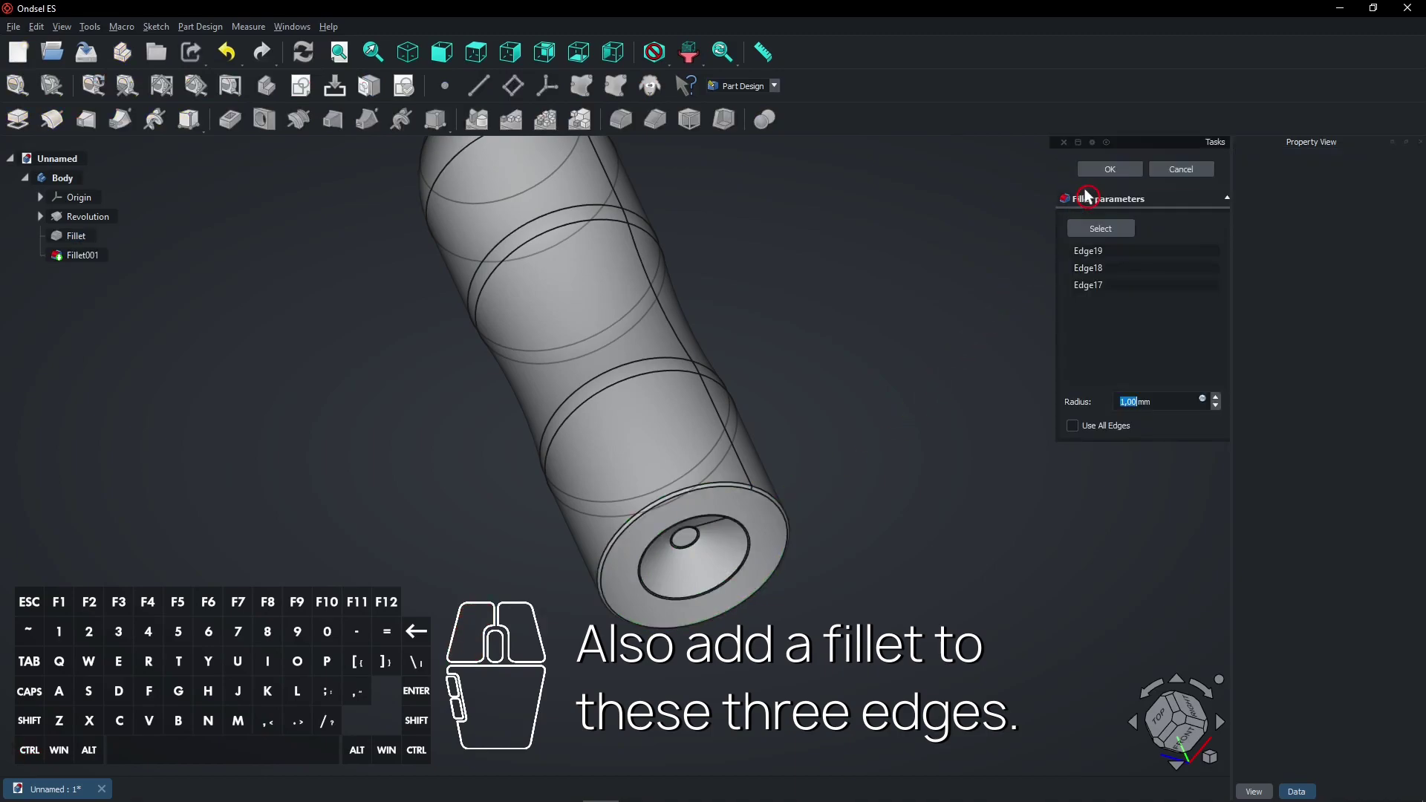
key(1)
key(0)
click(1113, 177)
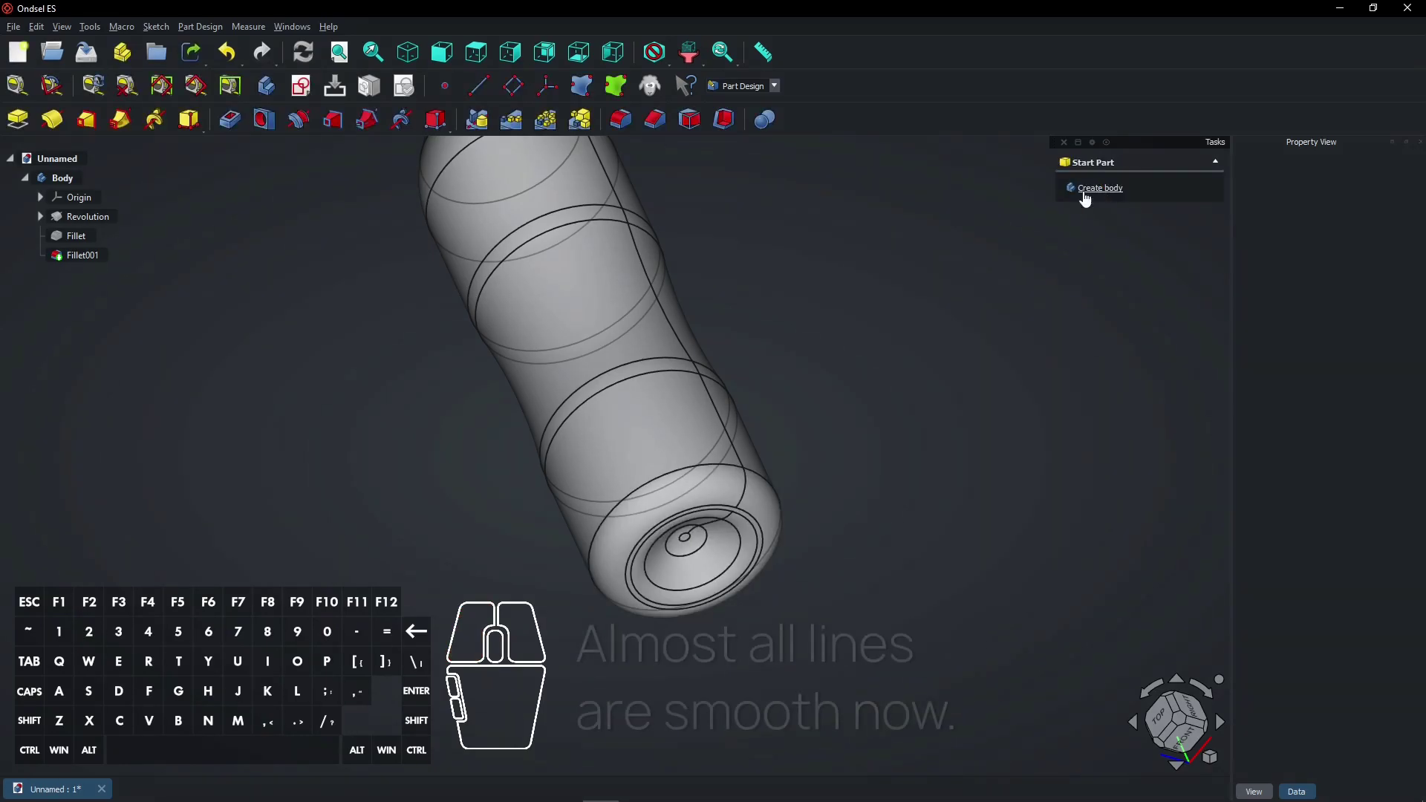
Step: Orbit the view to inspect the smoothed bottle and turn it upright
drag(1002, 285, 854, 435)
scroll(down, 3)
drag(887, 391, 779, 477)
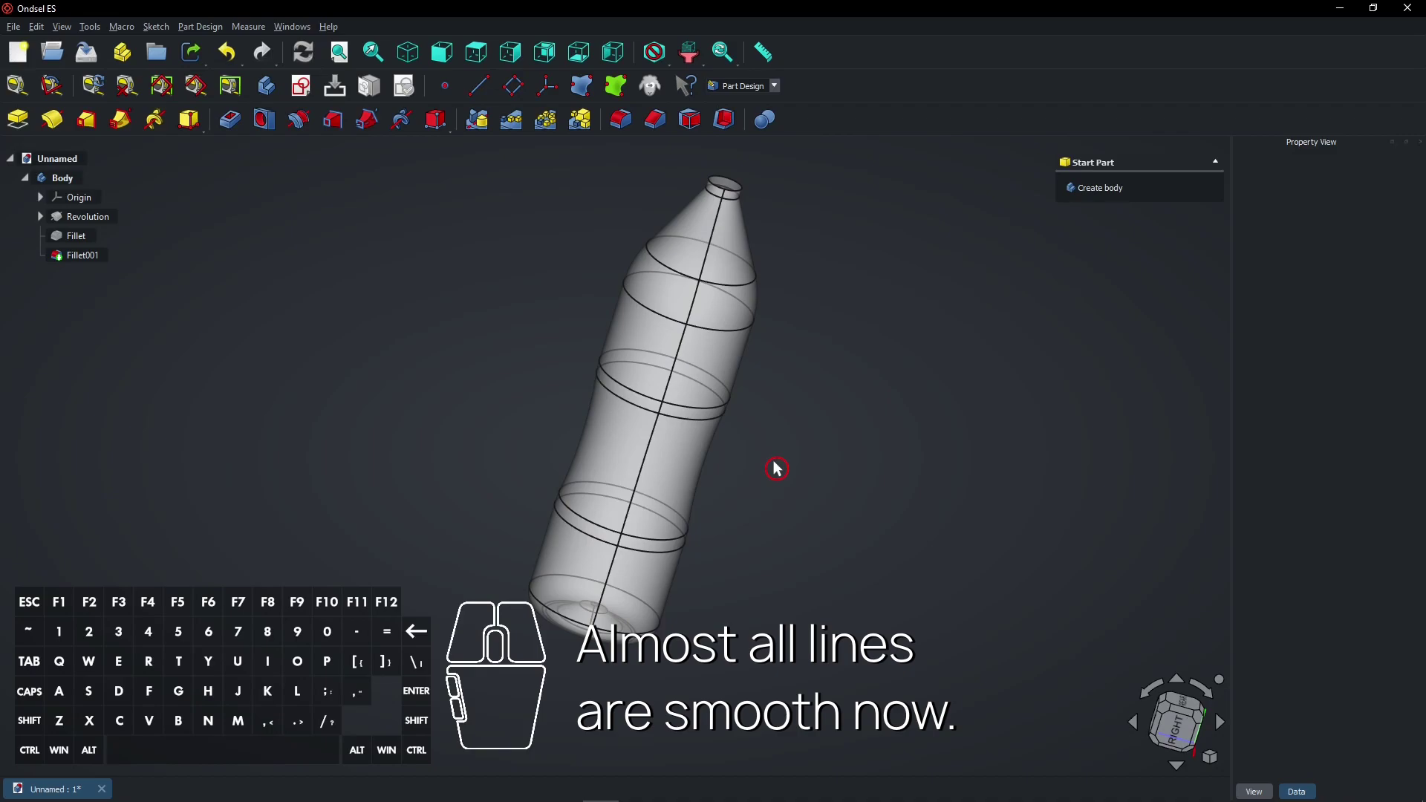
drag(830, 237, 744, 278)
Step: Hollow the bottle from the neck's top face with 1 mm inward Thickness, Intersection join
scroll(up, 3)
click(604, 286)
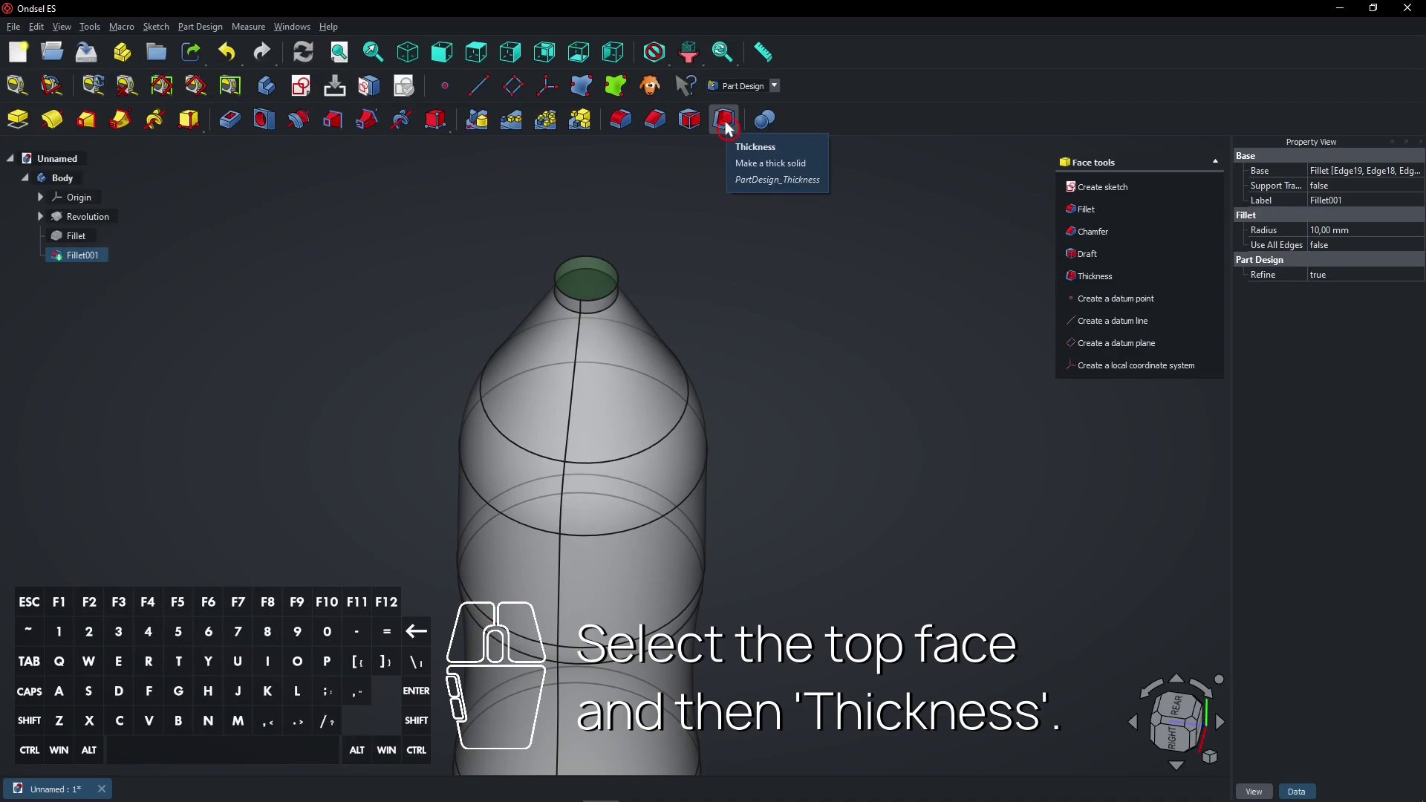
click(730, 126)
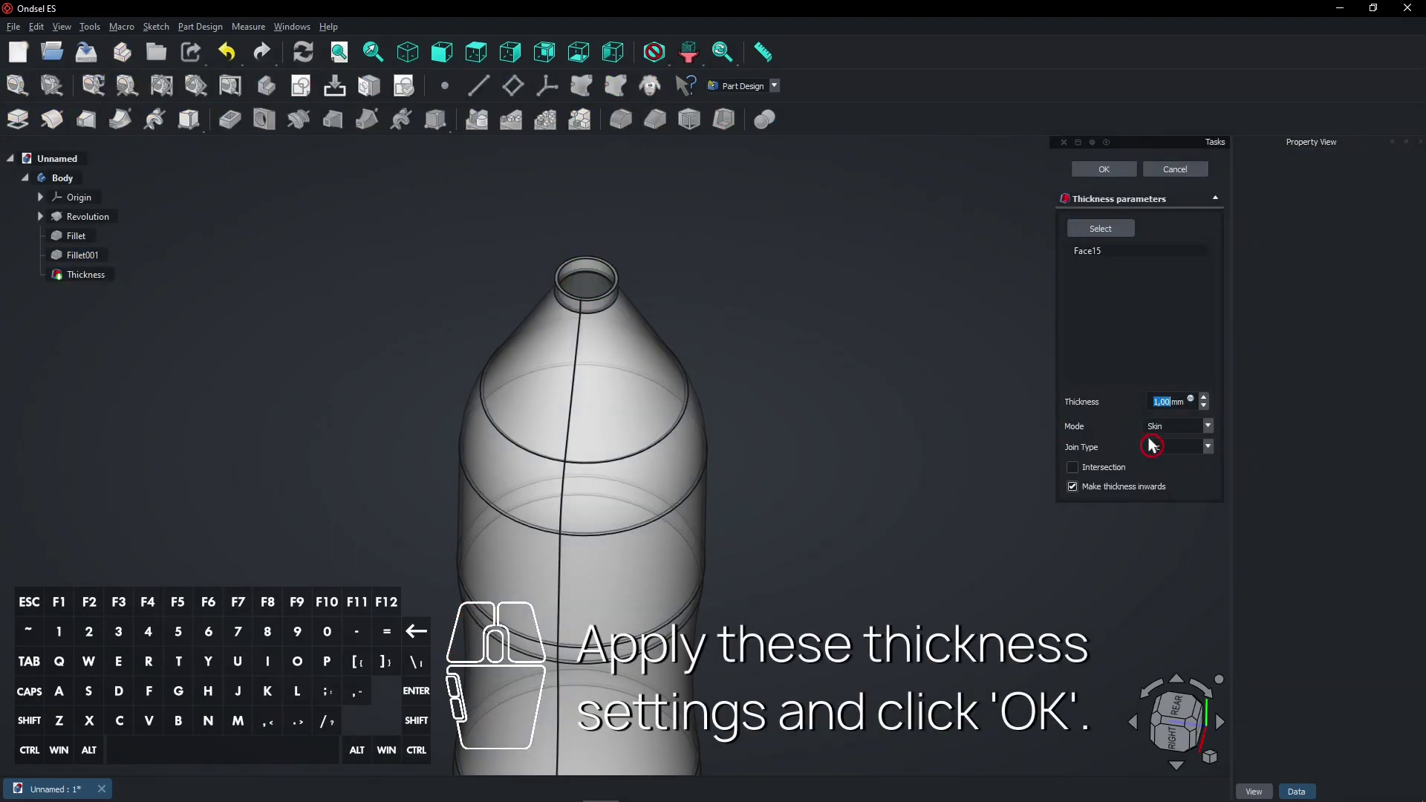
click(1171, 457)
click(1171, 472)
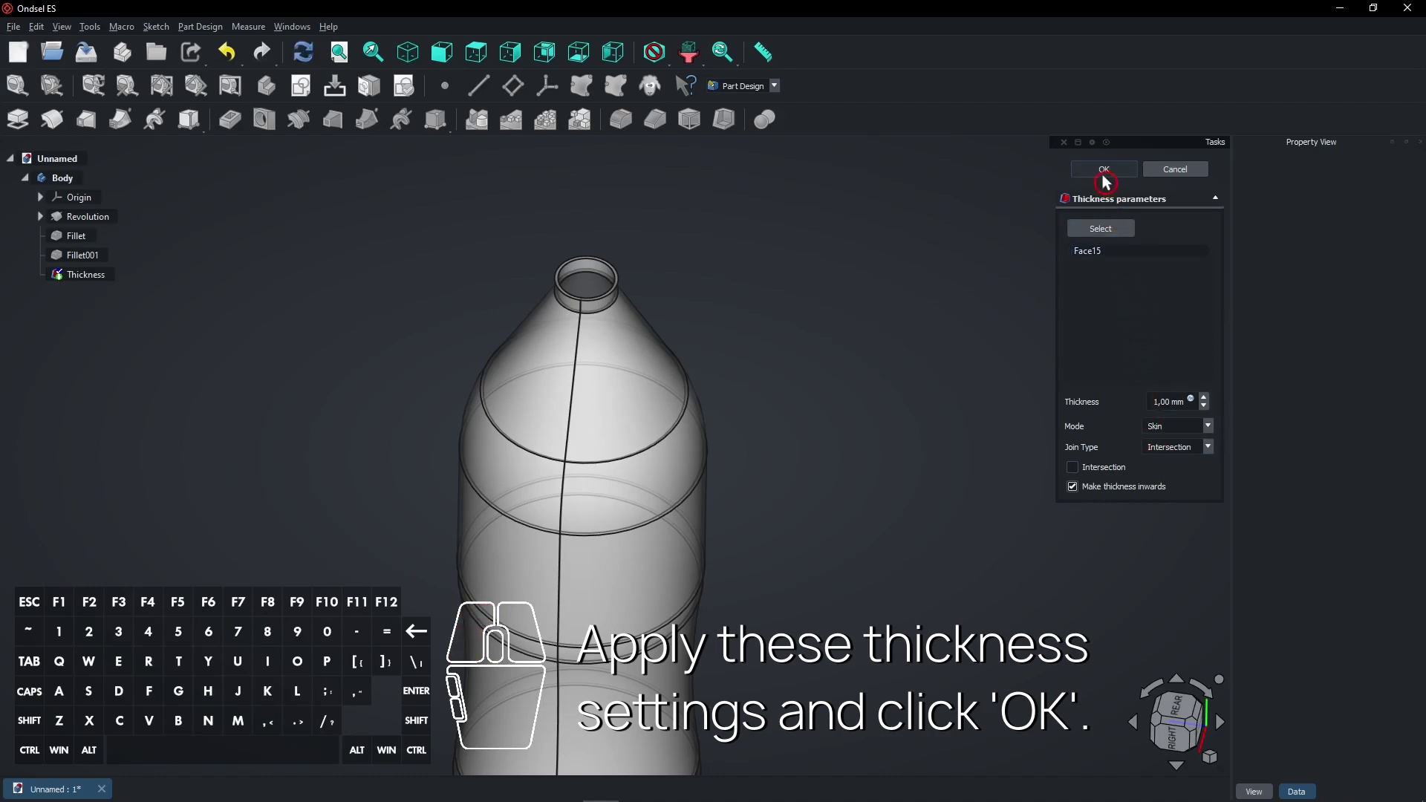
click(1109, 178)
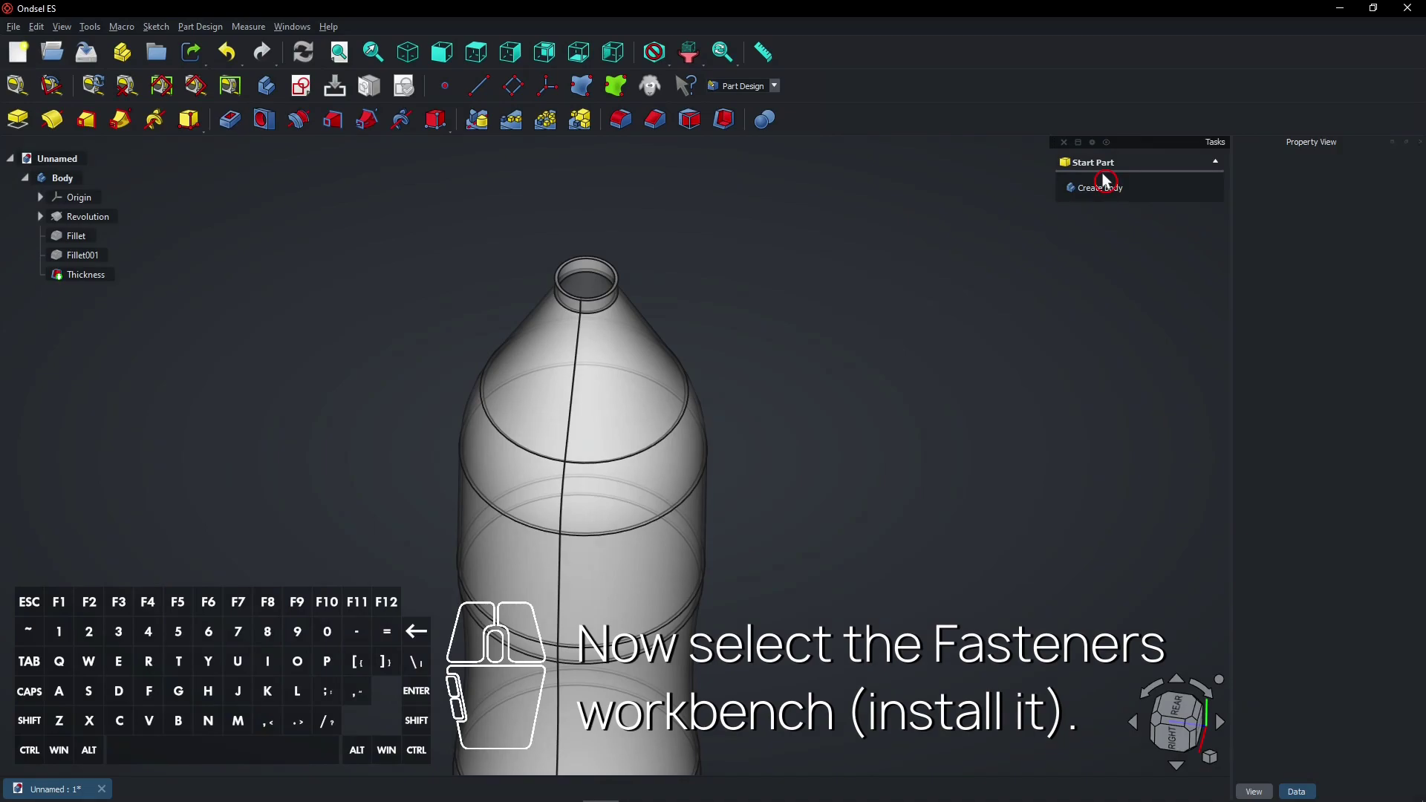
Step: Switch to the Fasteners workbench and add a threaded rod
scroll(down, 3)
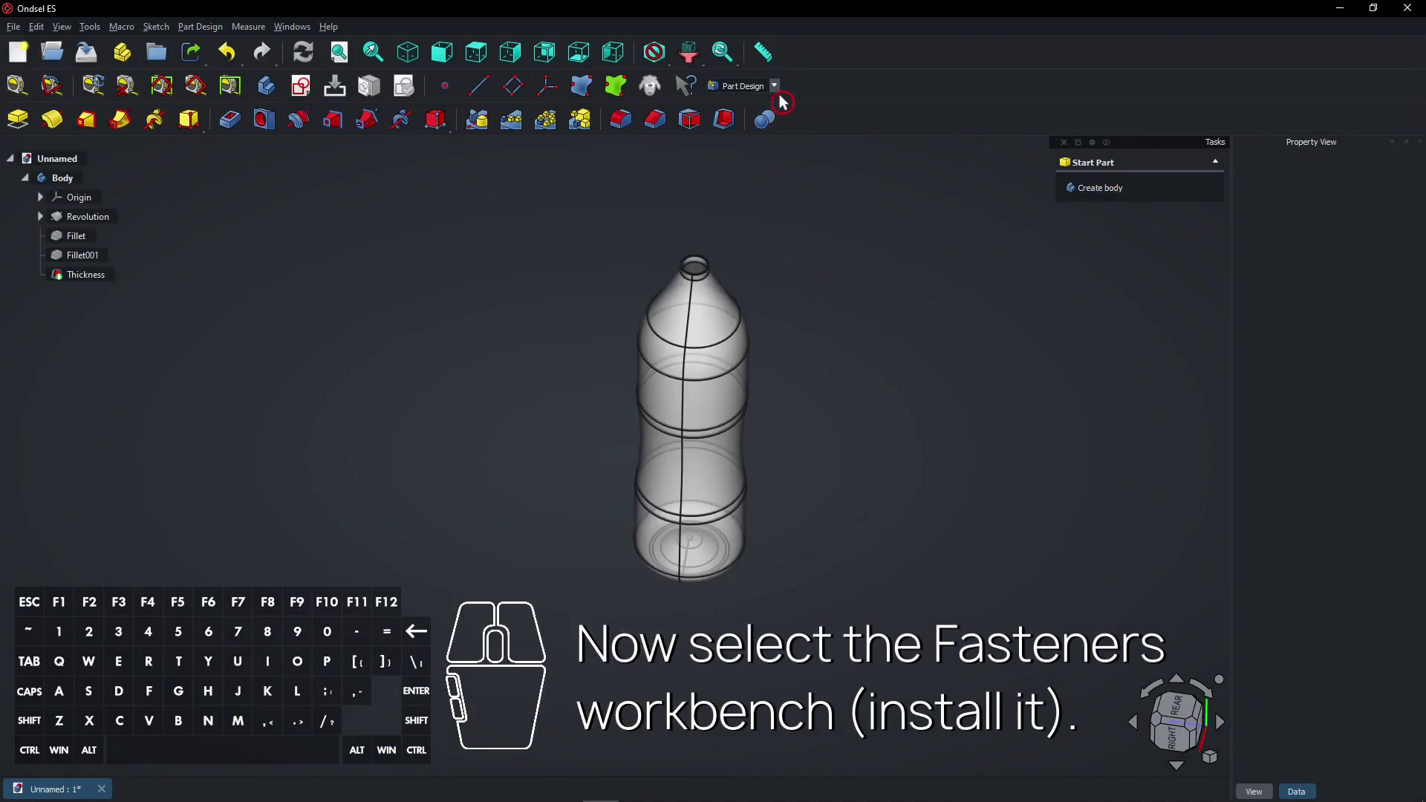
click(783, 93)
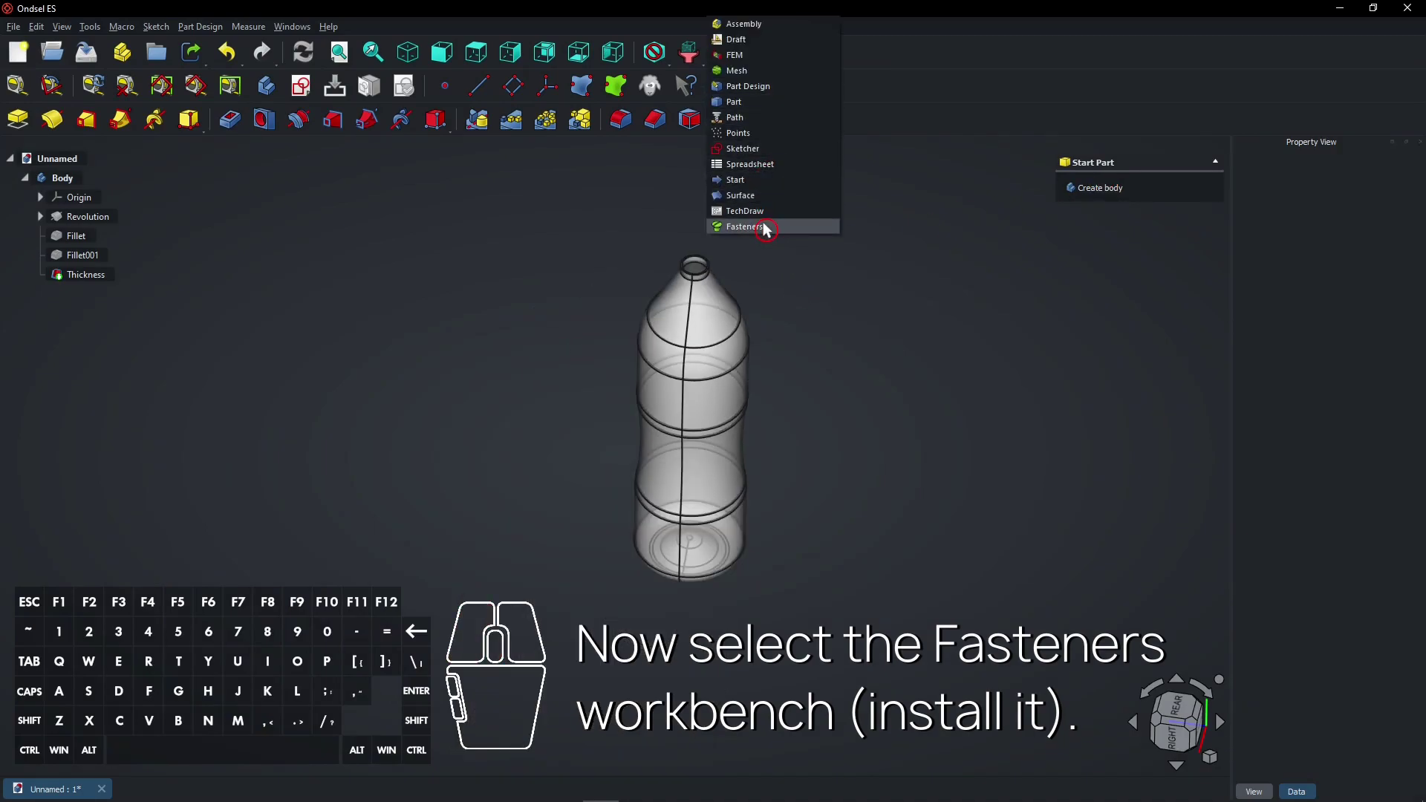
click(769, 228)
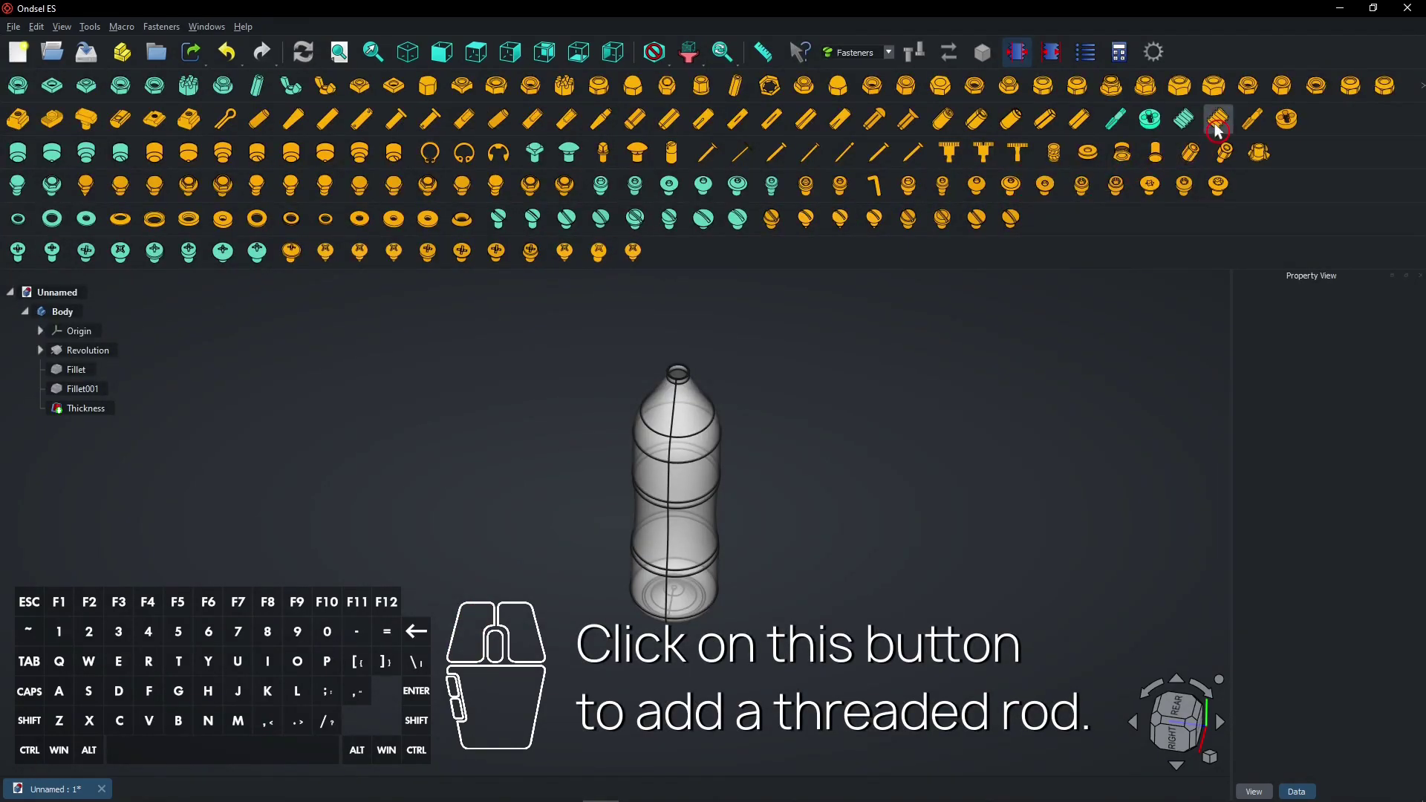
click(1221, 129)
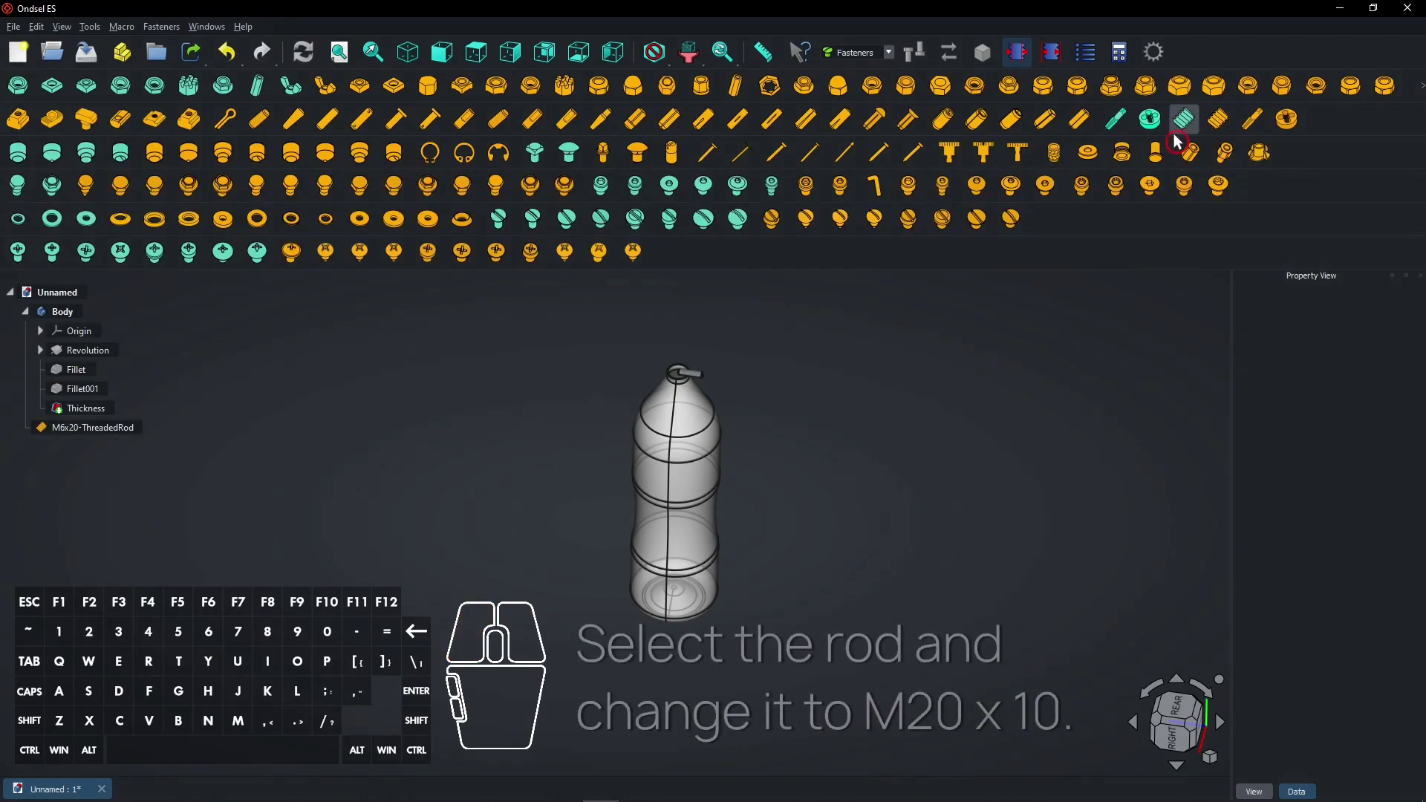
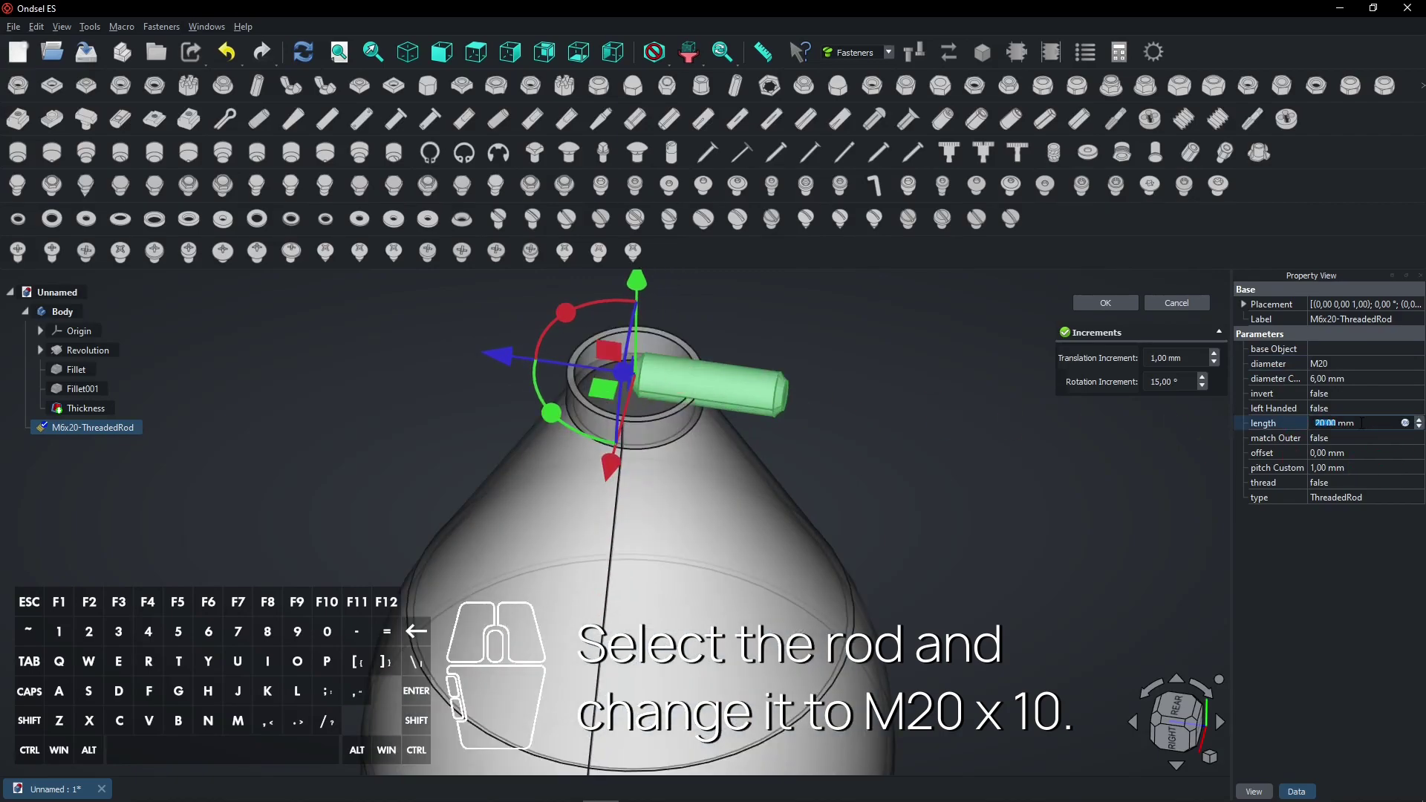
Step: Set the rod to M20 with 10 mm length and modelled thread true, and confirm
key(1)
key(0)
double_click(1358, 483)
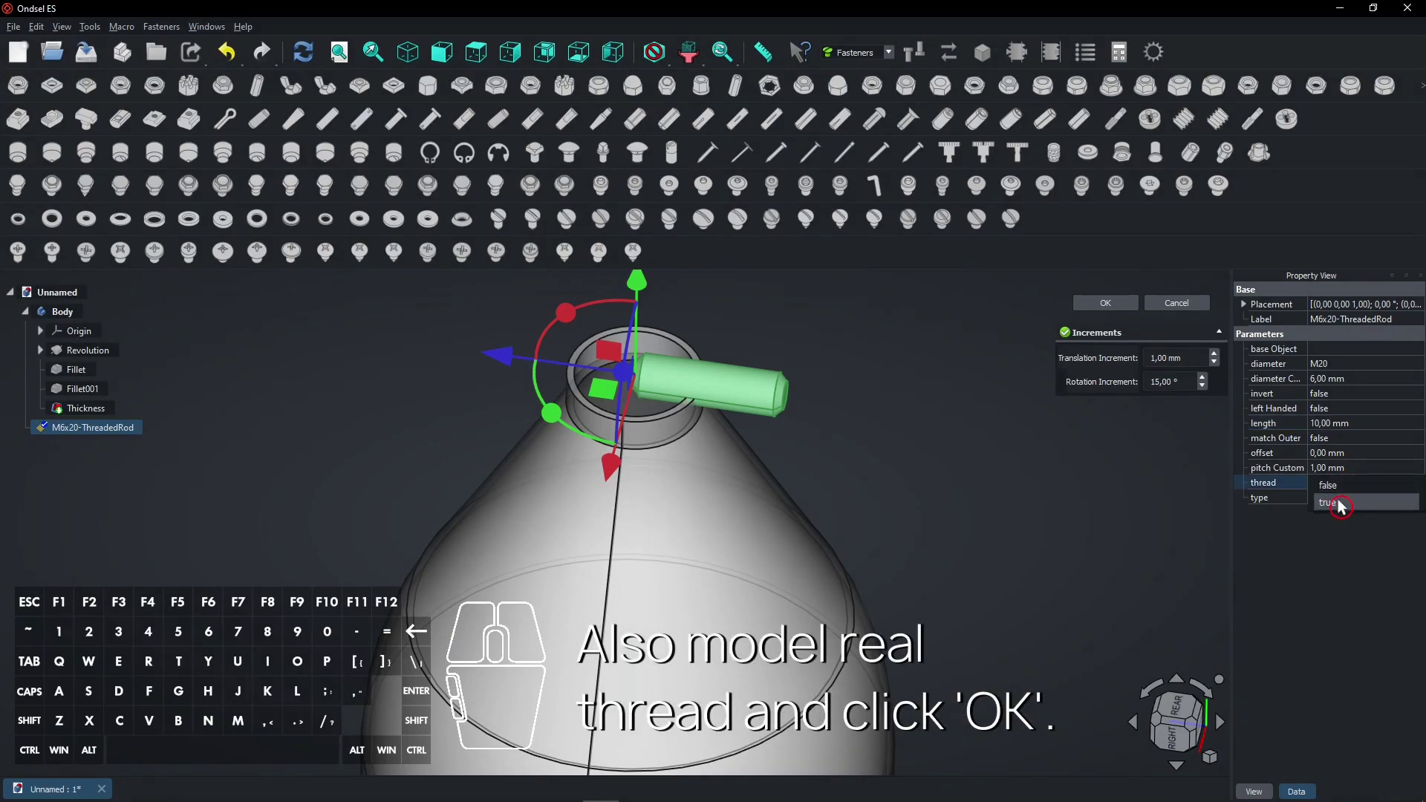
click(1347, 502)
click(1114, 308)
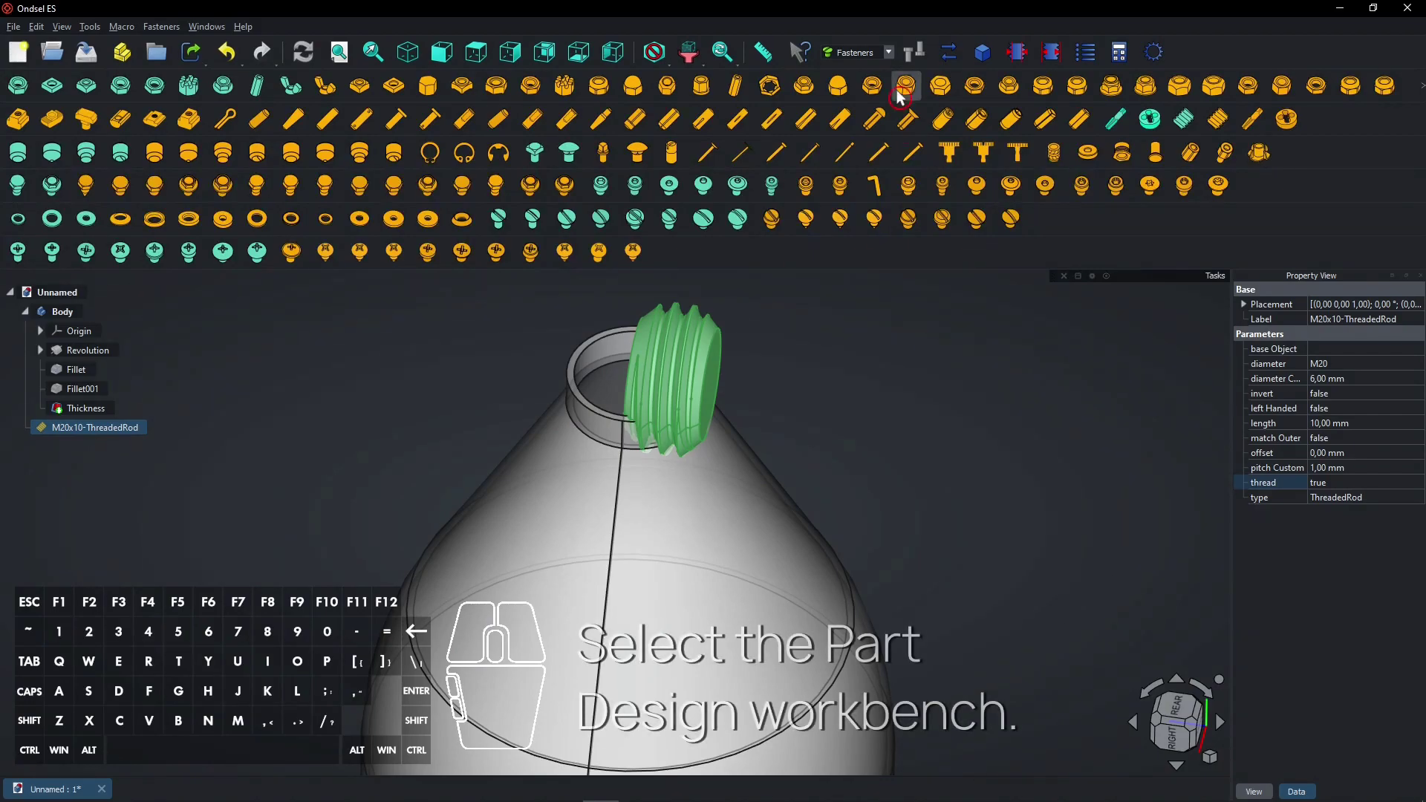
Step: Back in Part Design, create a new body holding the M20x10-ThreadedRod
click(897, 60)
click(879, 75)
scroll(down, 3)
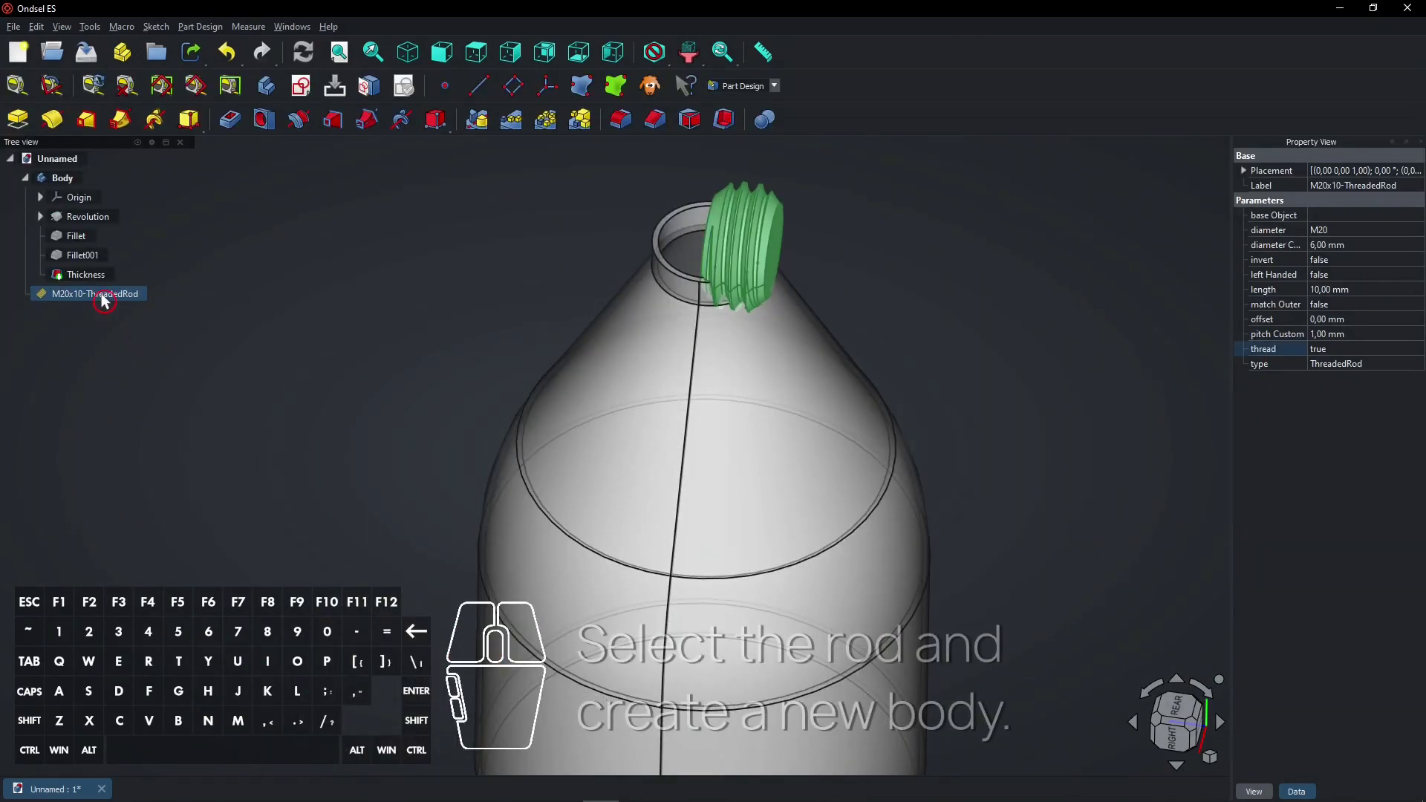
click(108, 300)
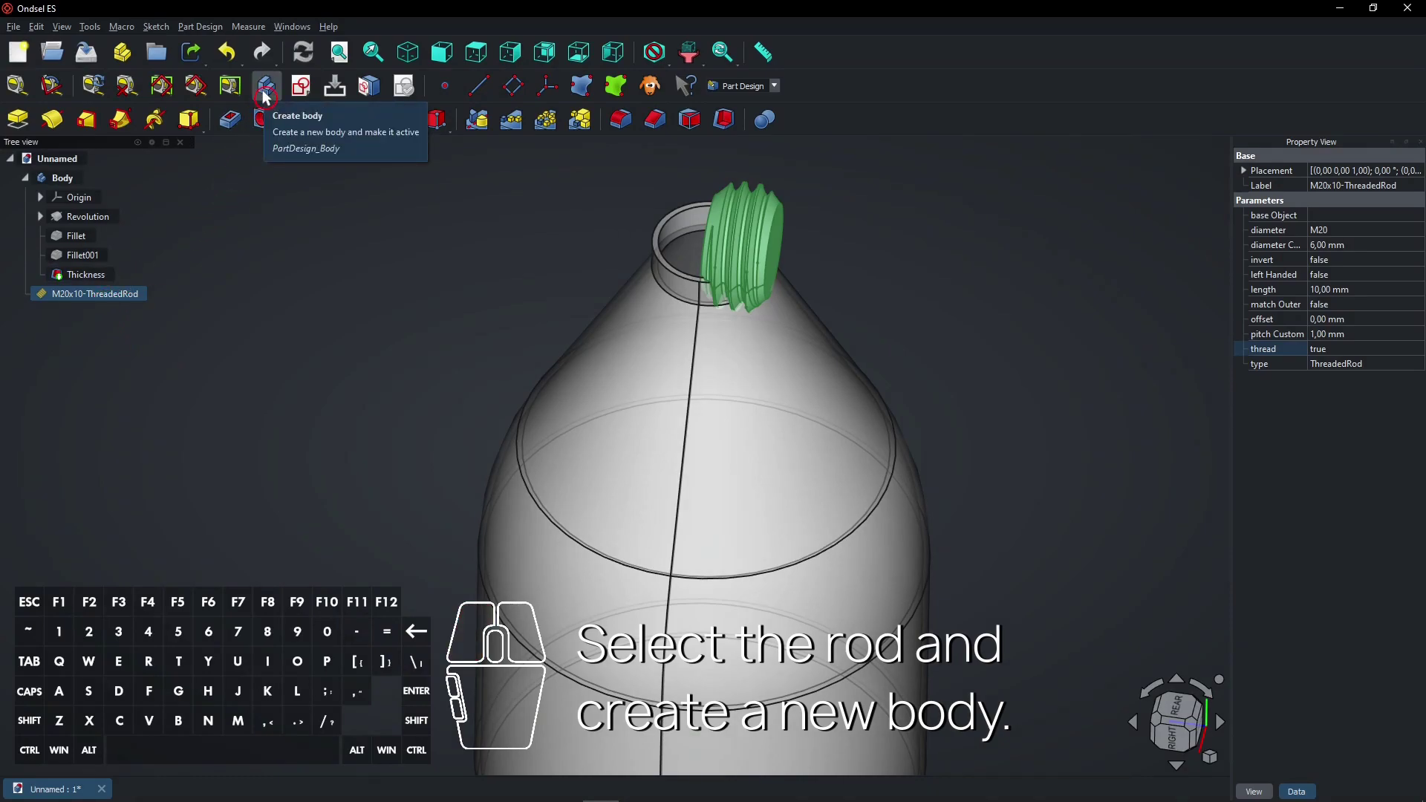
click(269, 95)
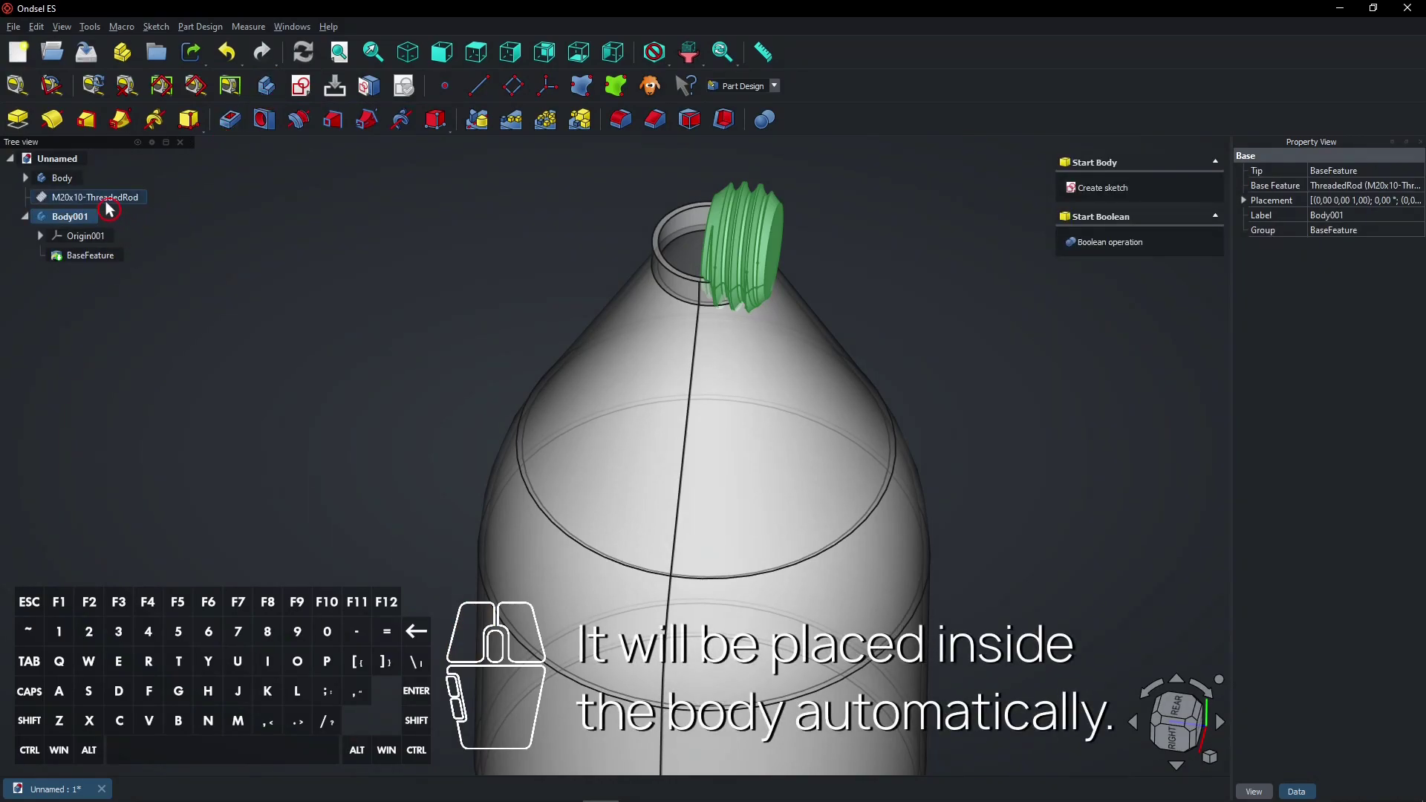
Step: Check Body001's BaseFeature and select Body001 for editing its properties
click(97, 262)
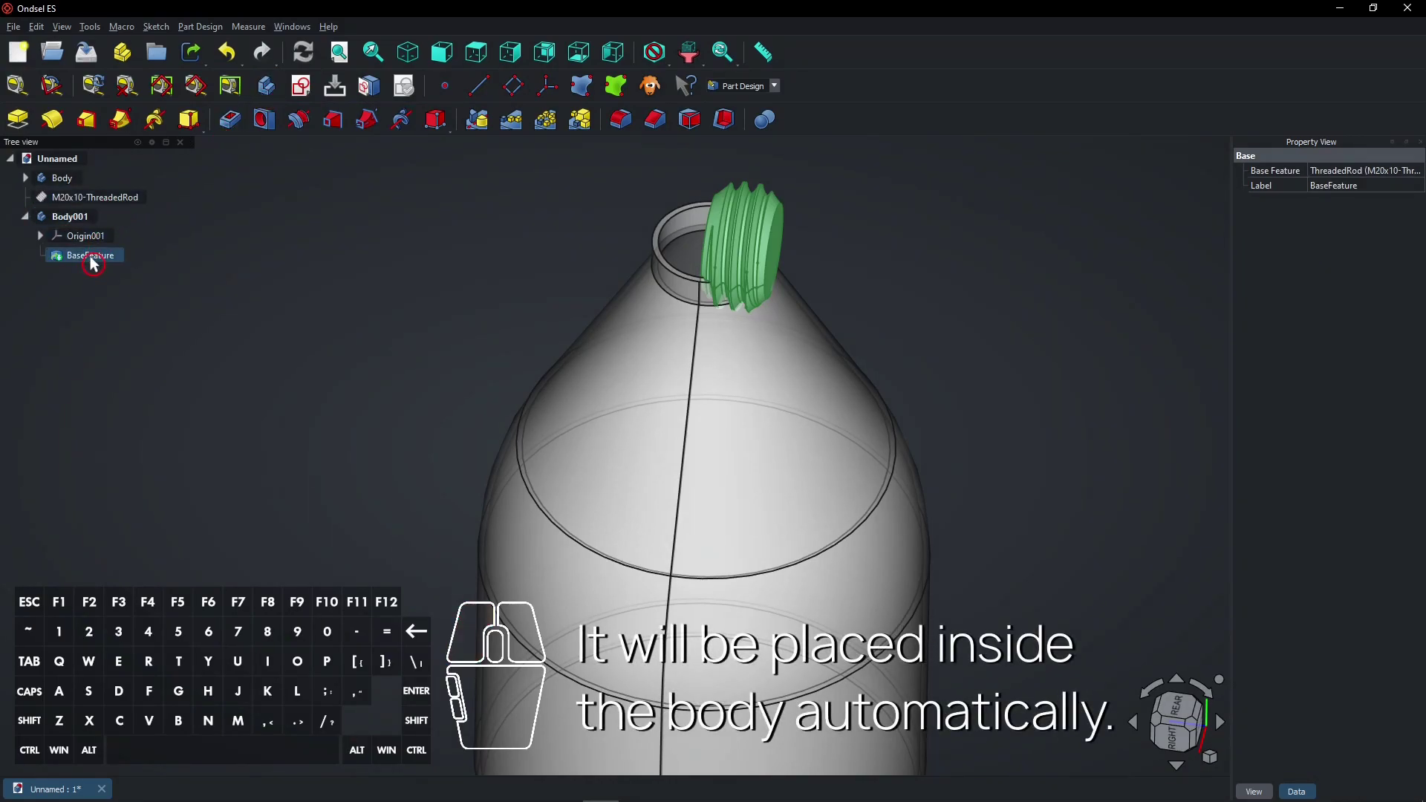
click(80, 224)
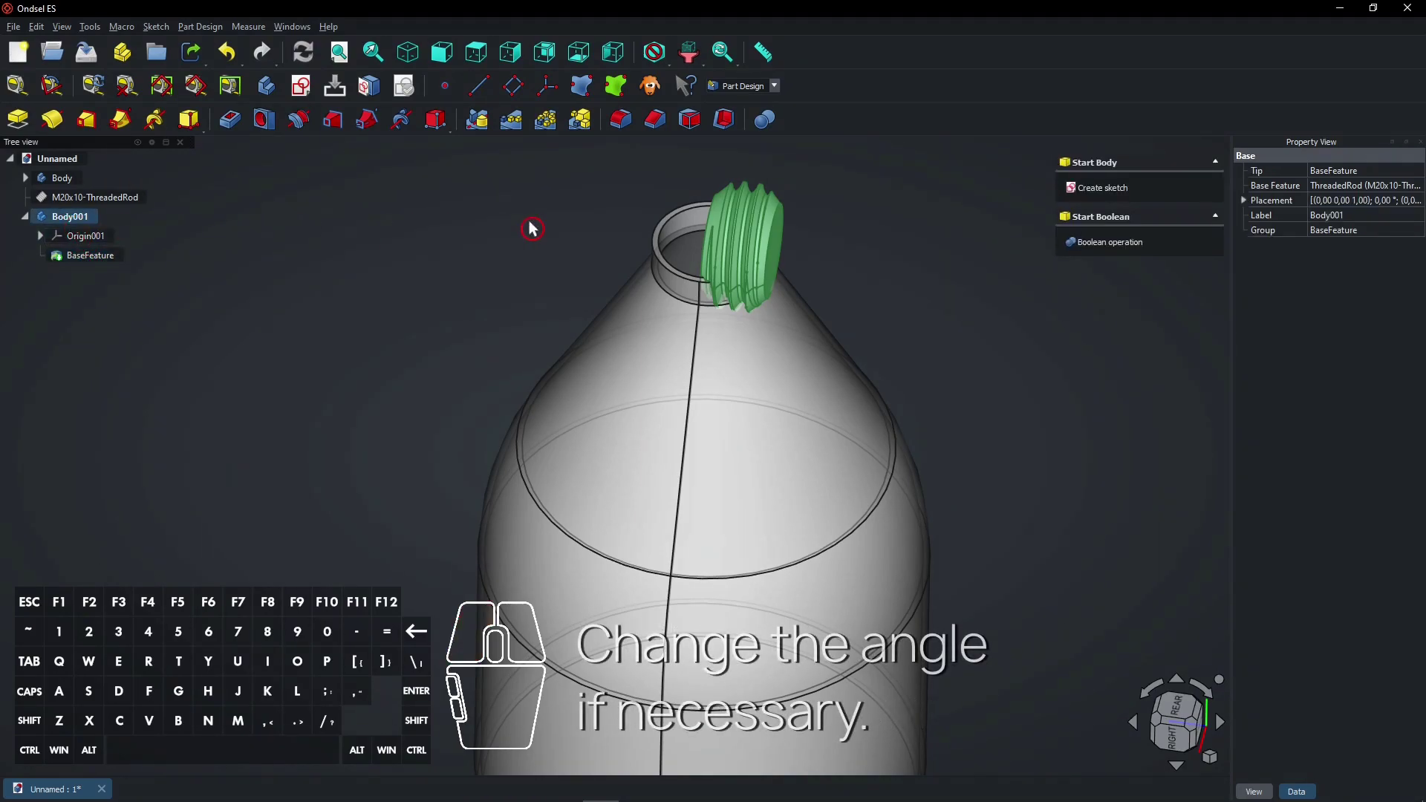
Step: Set Body001's placement rotation to 90° about the X axis (1,0,0)
click(1251, 205)
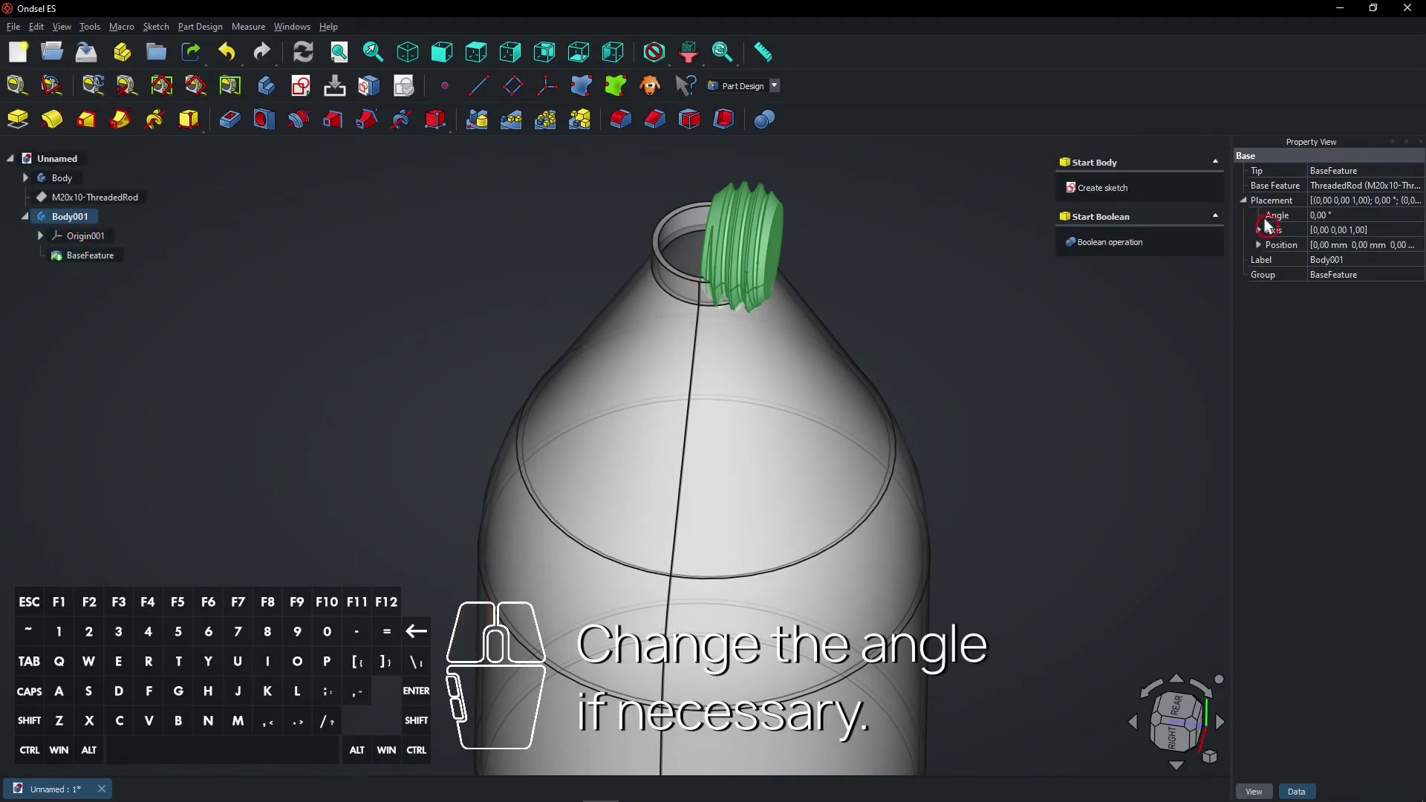
click(1345, 222)
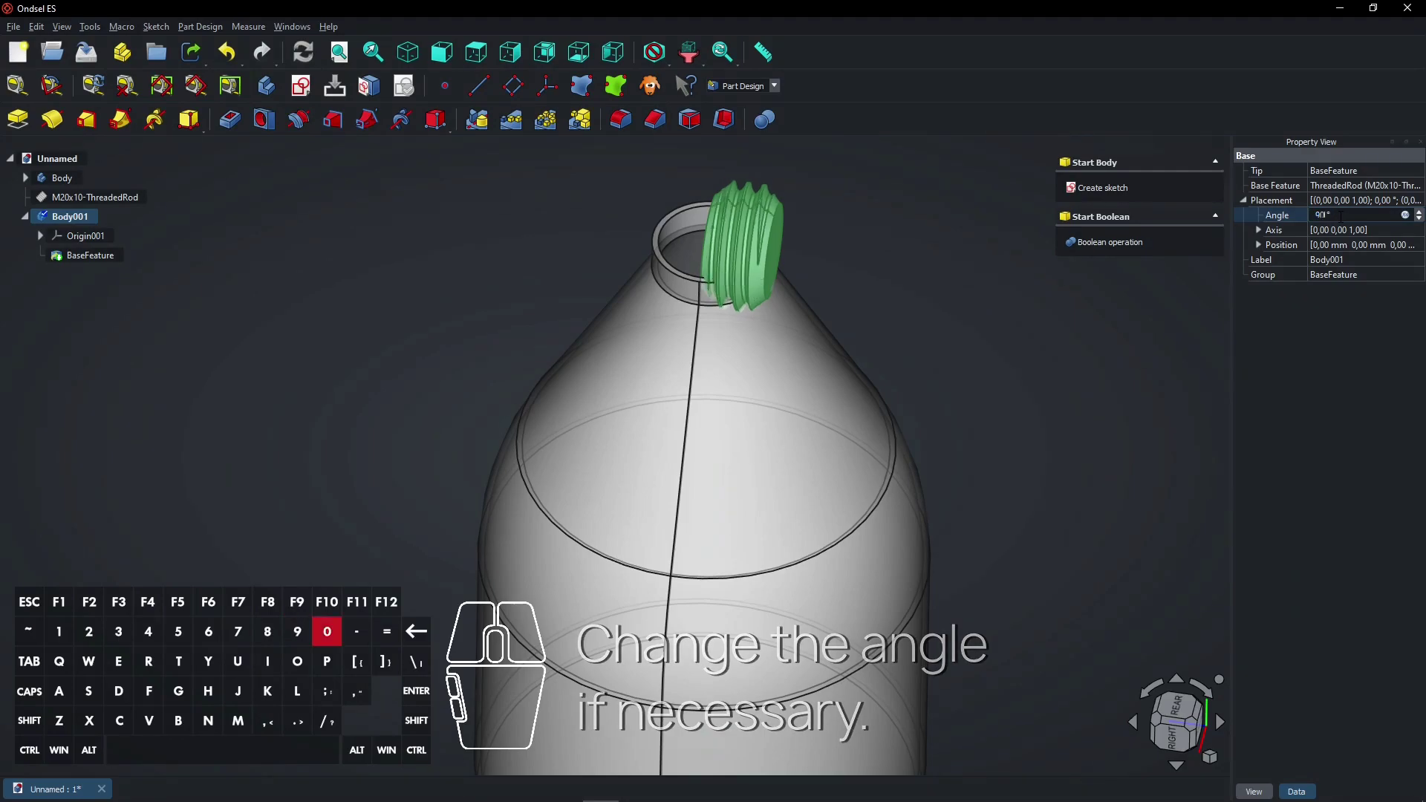
click(1265, 235)
click(1336, 247)
key(1)
click(1342, 282)
key(0)
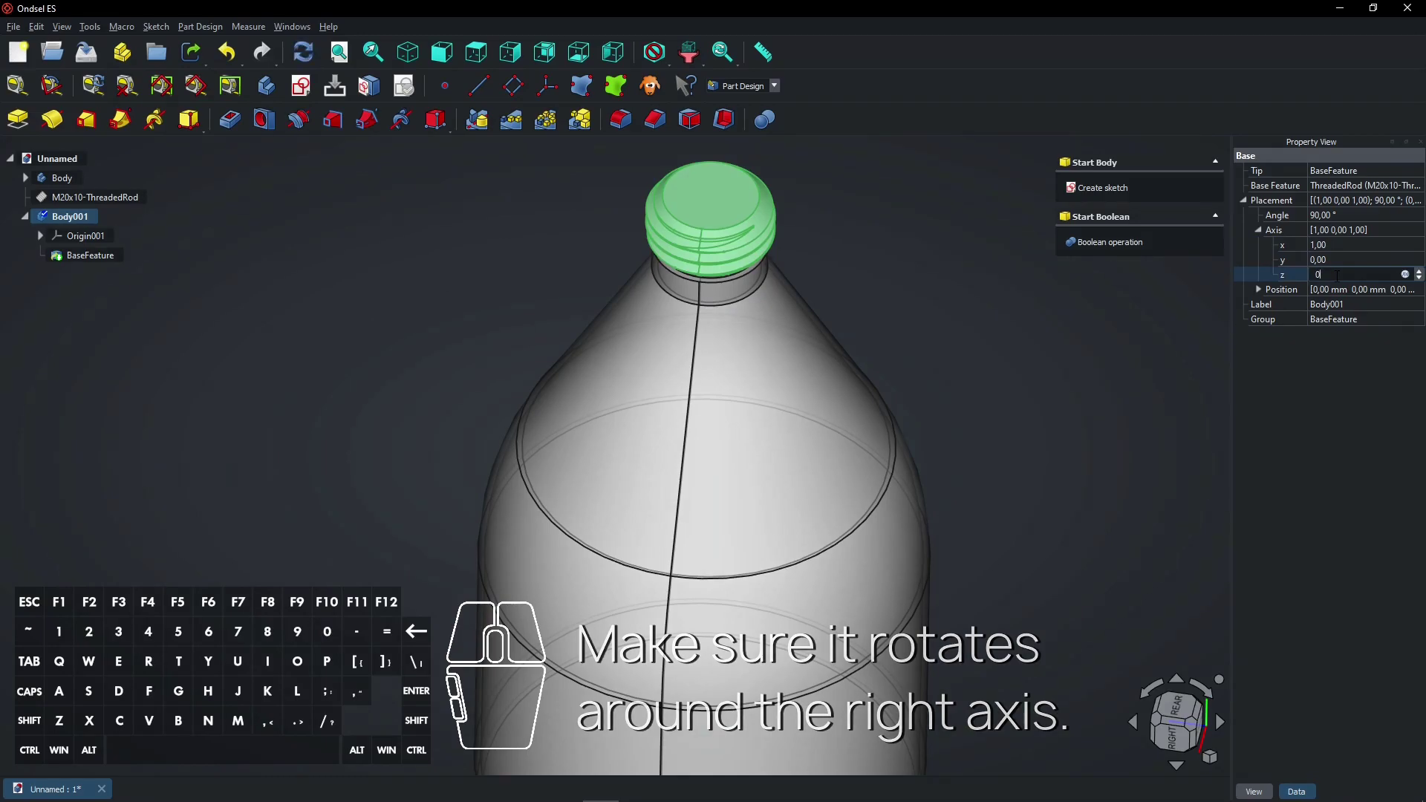
Step: Set Body001's Y position to -1 mm and view the neck from the side
click(1264, 294)
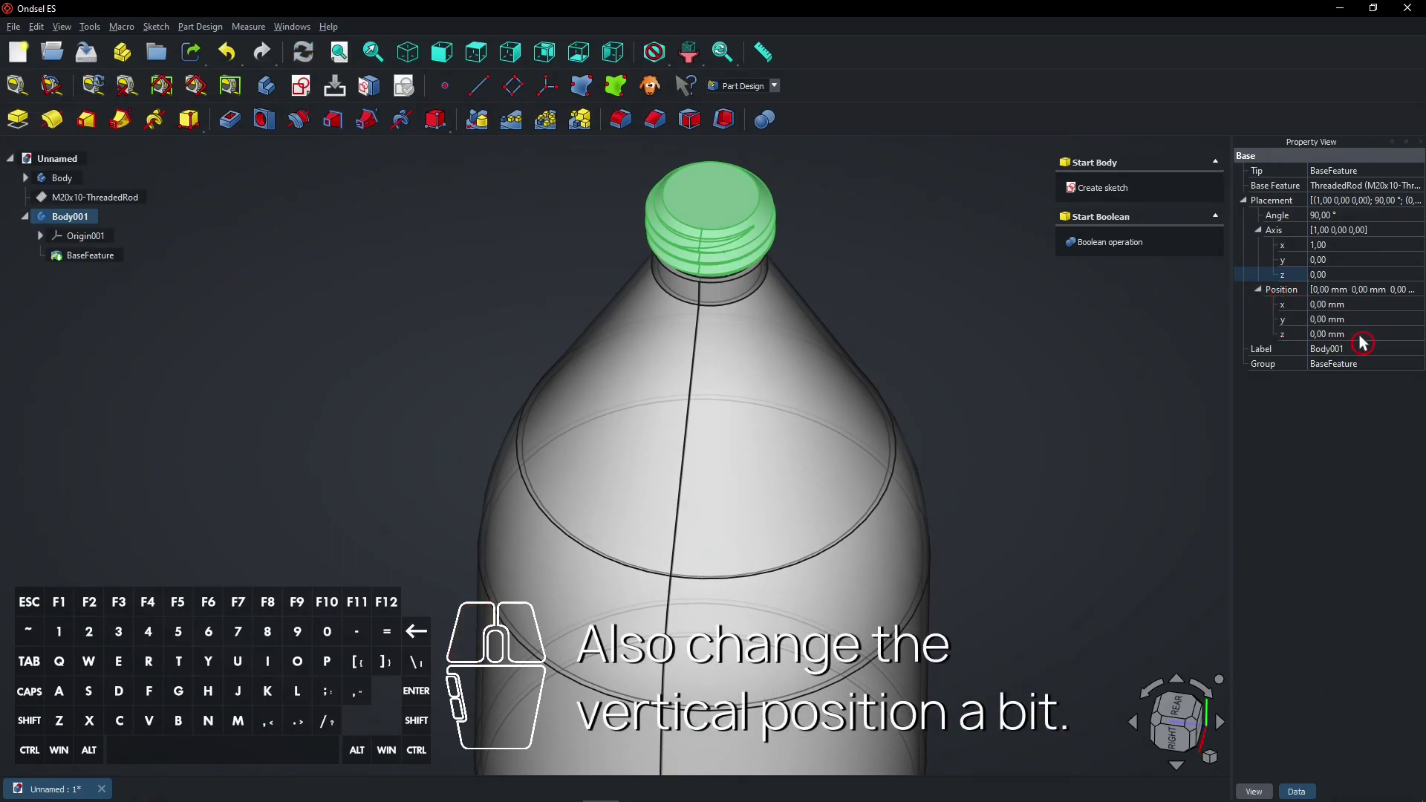
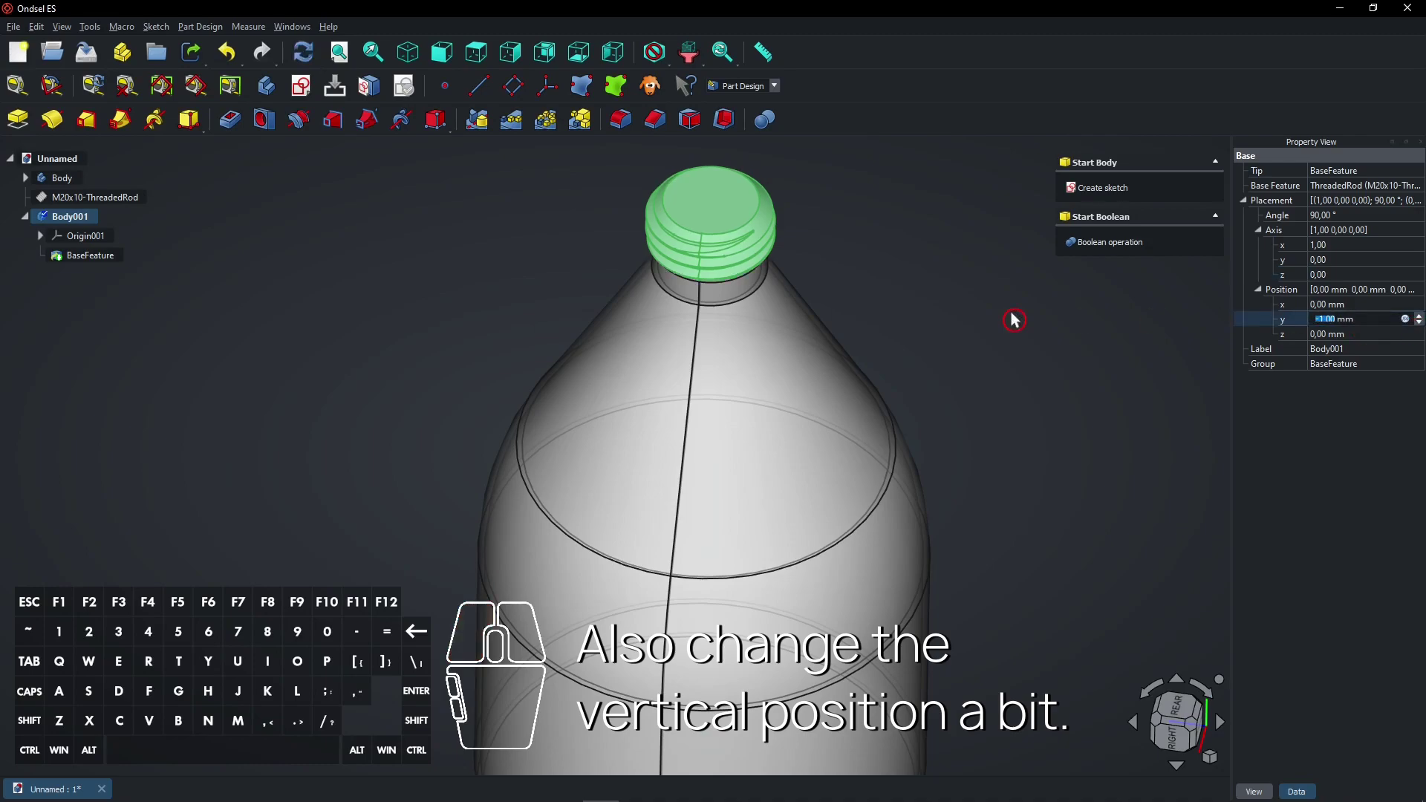
click(813, 266)
drag(834, 249, 808, 446)
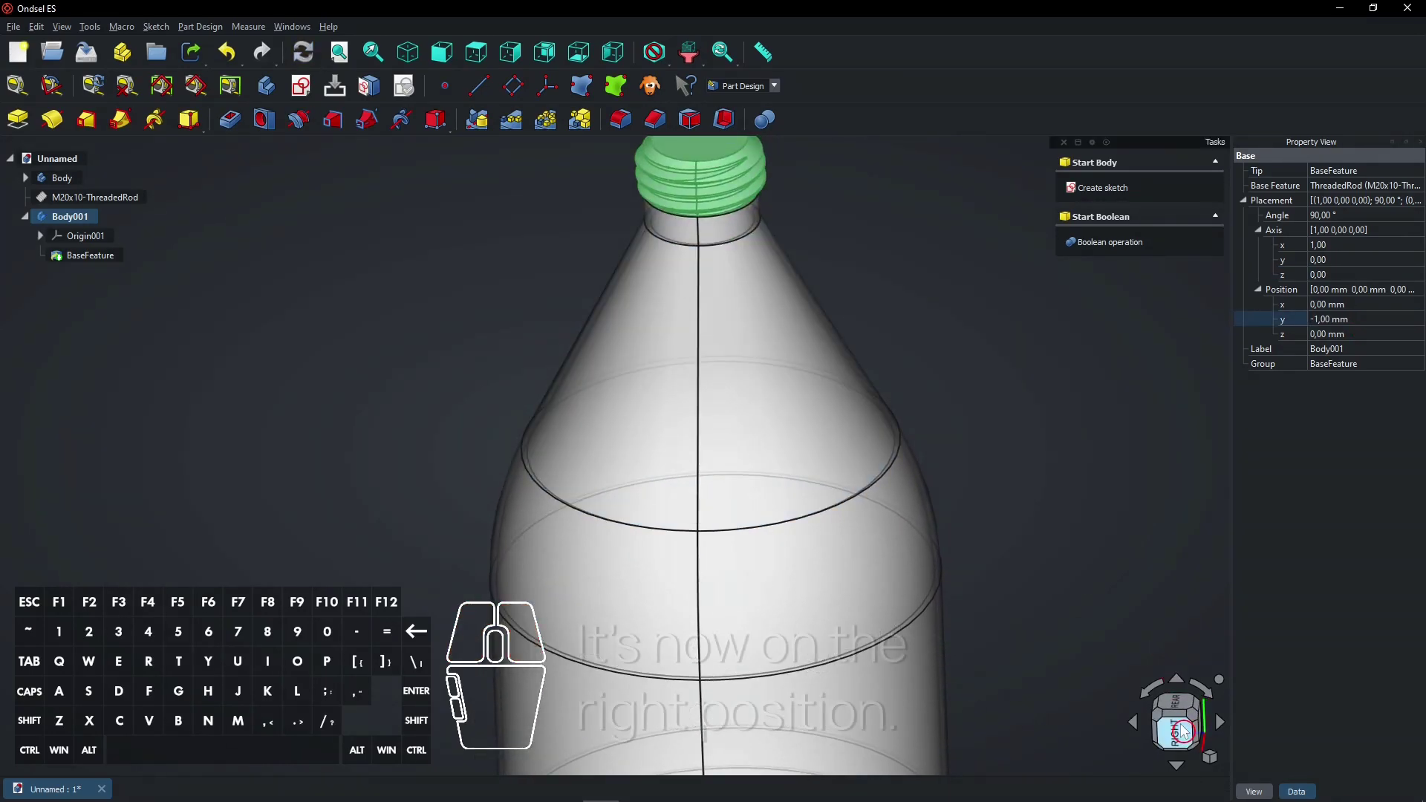
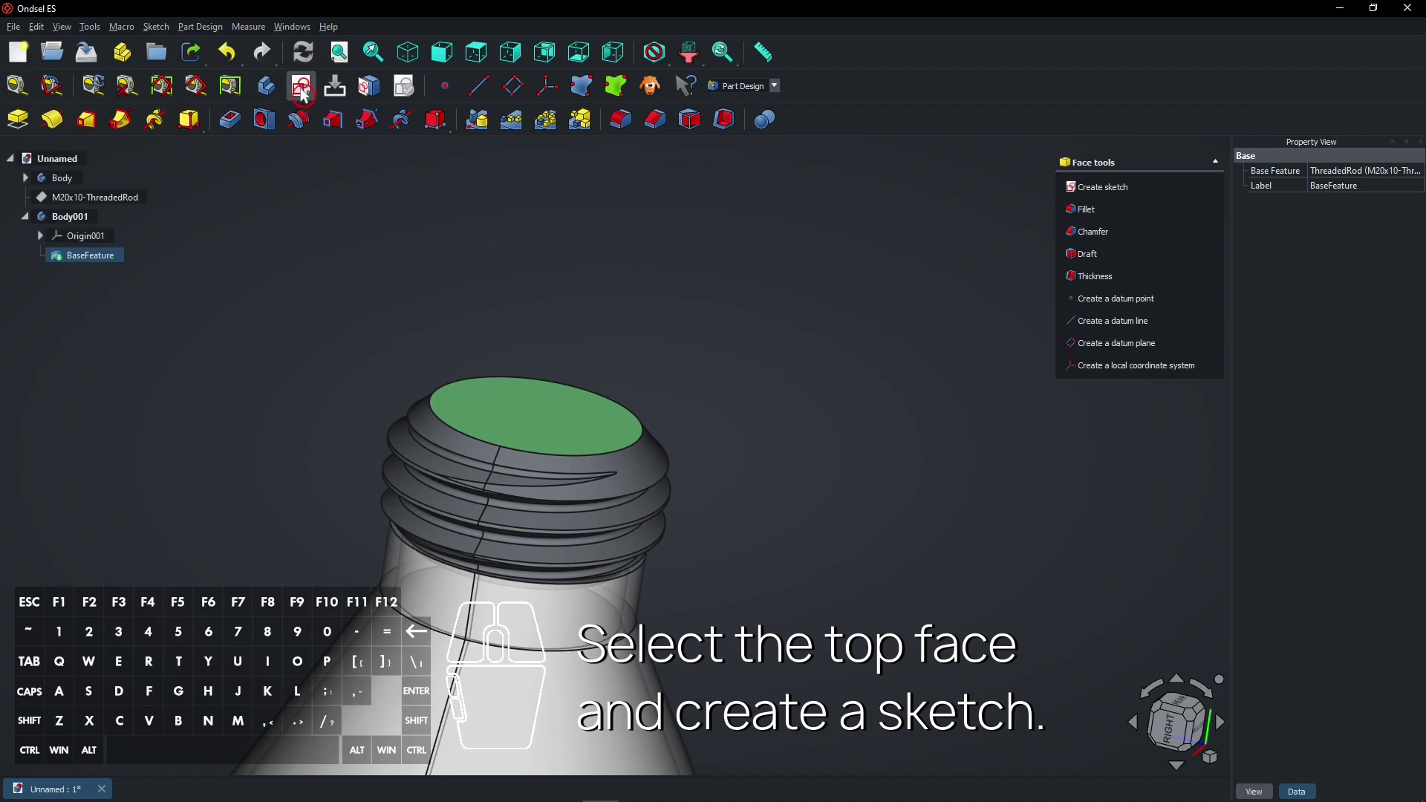
Step: Sketch a 16 mm diameter circle at the origin on the rod's top face and close it
click(307, 94)
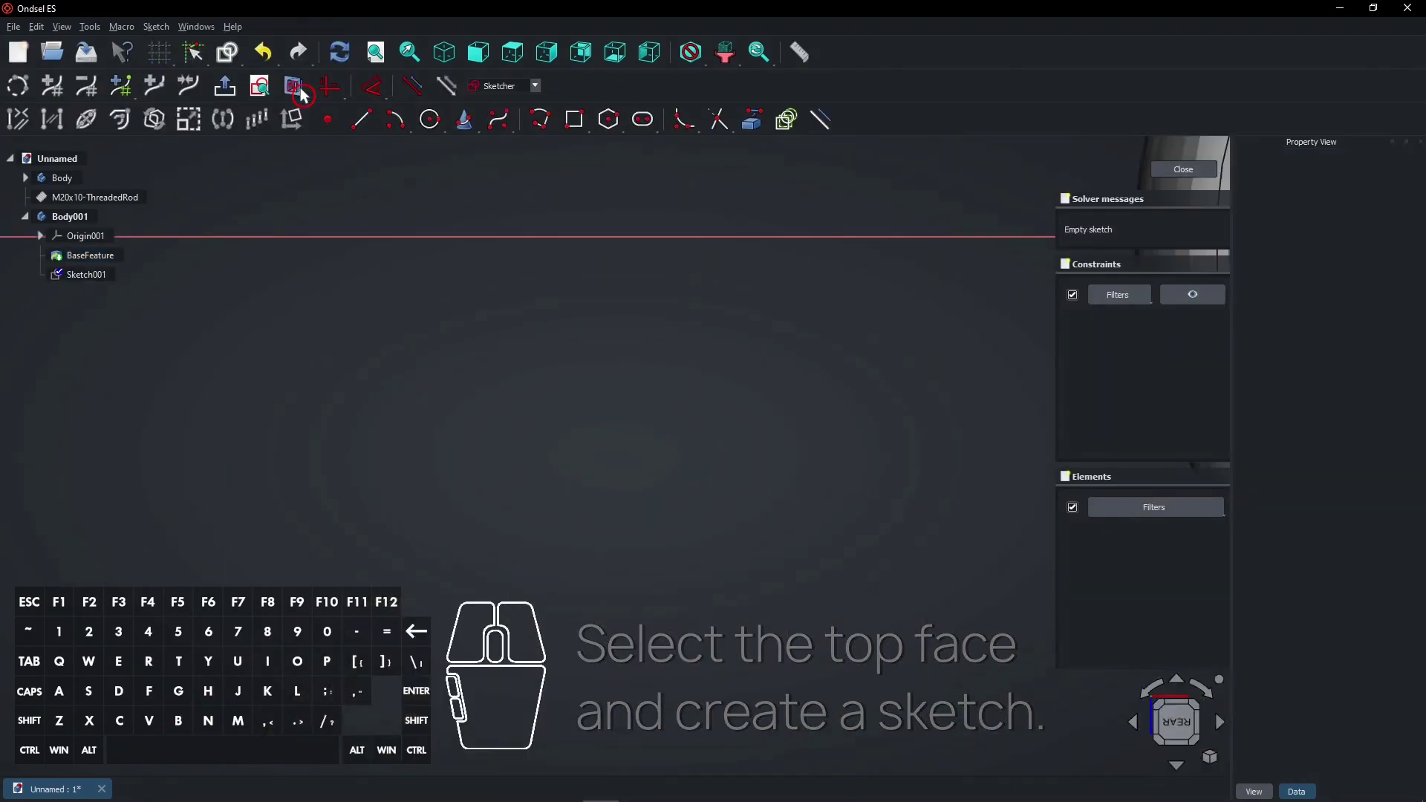
scroll(down, 3)
scroll(up, 3)
click(433, 128)
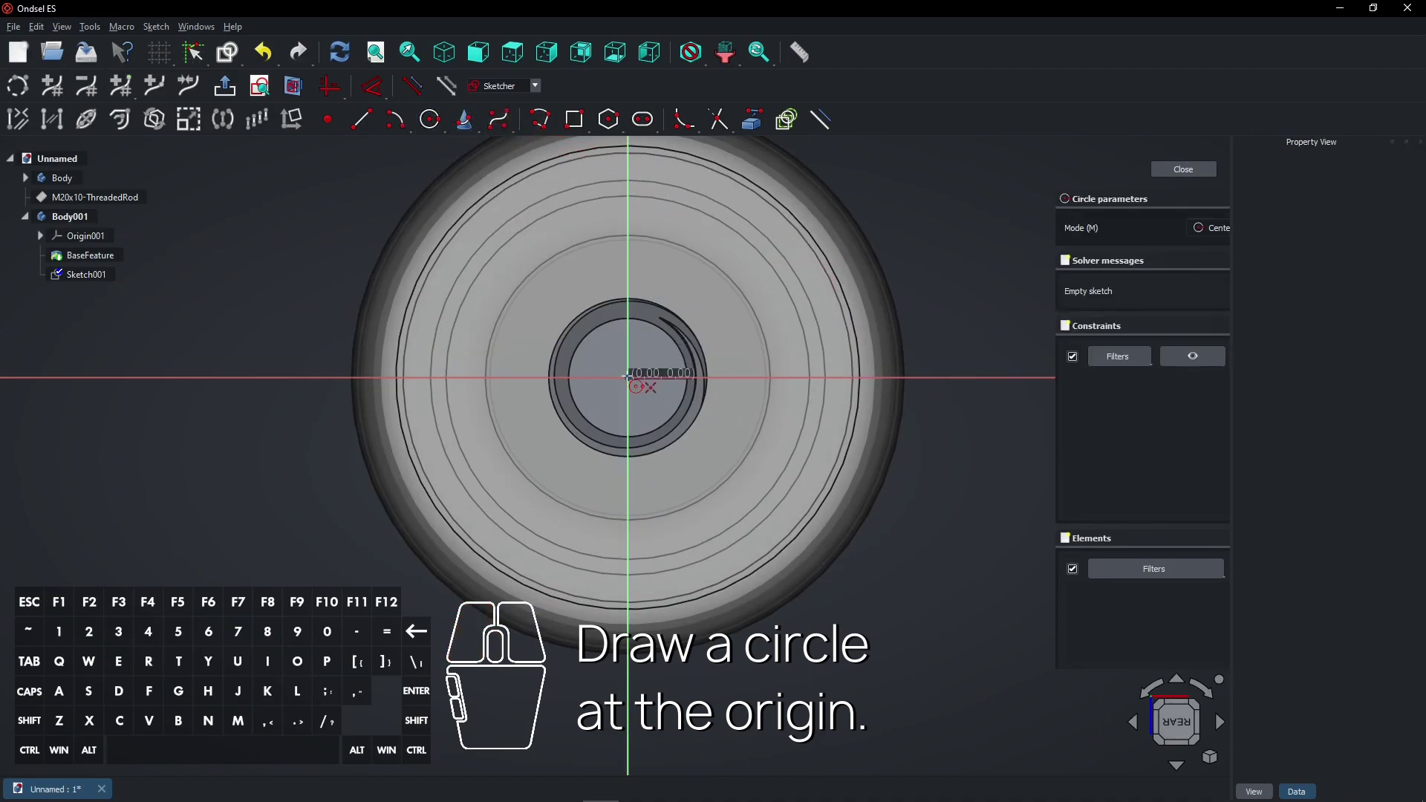
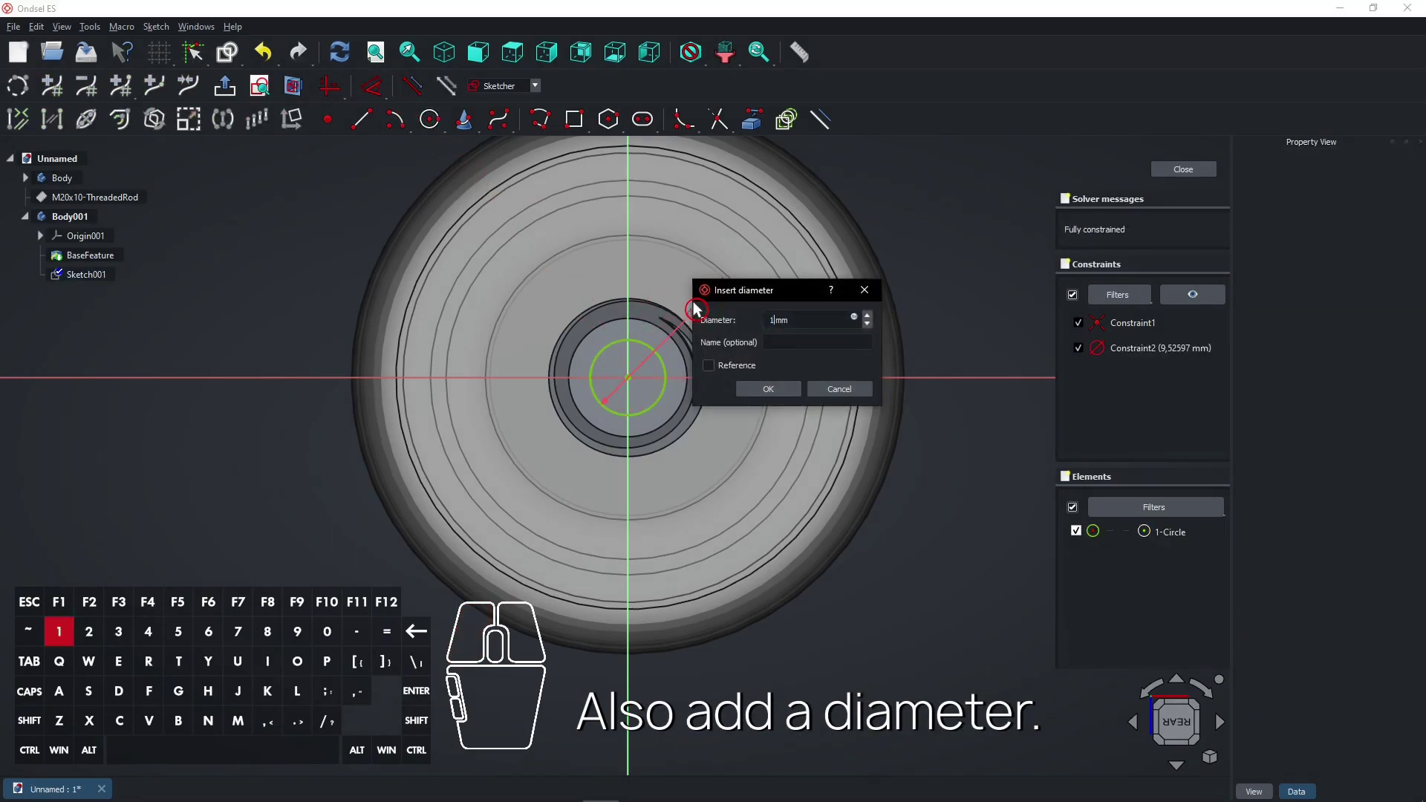
key(6)
key(Return)
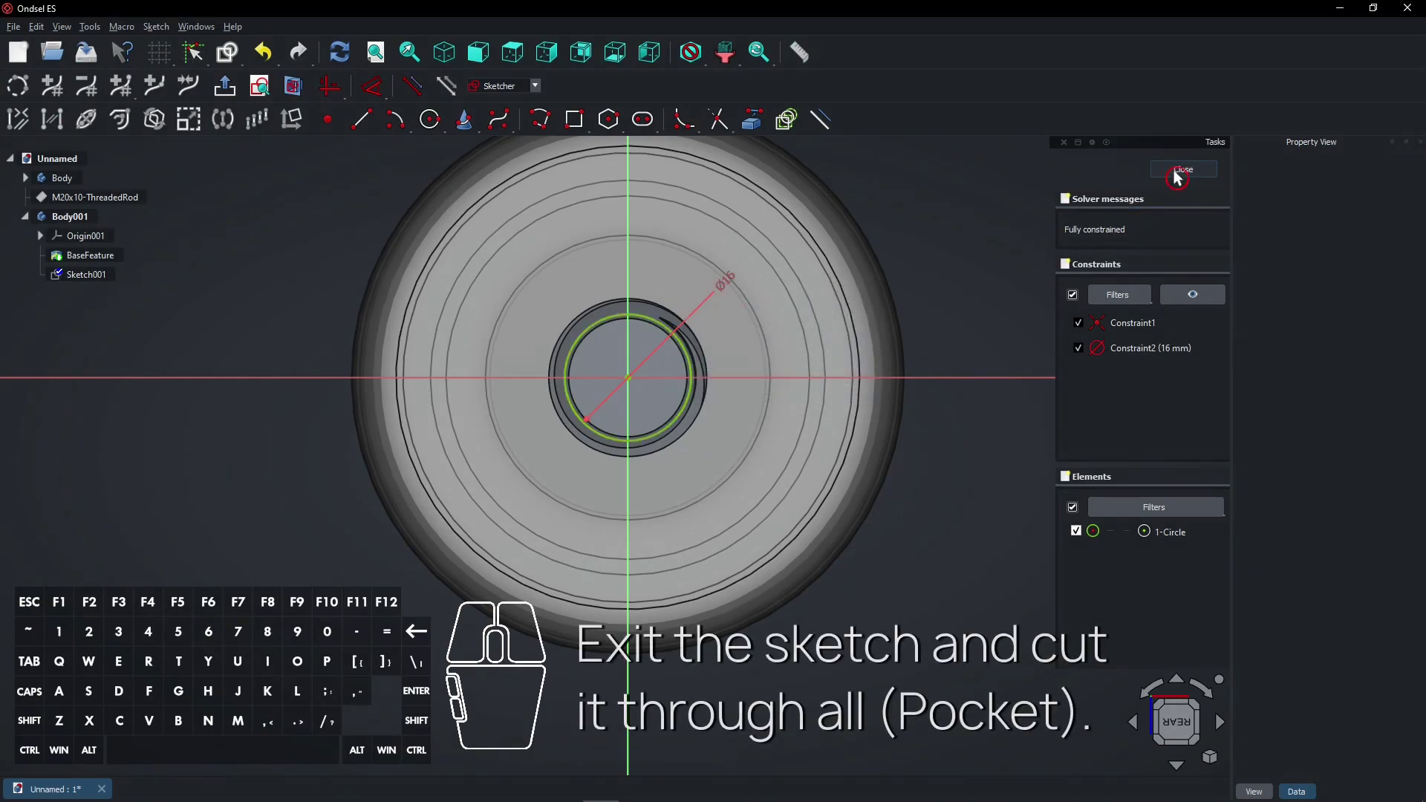
click(1183, 171)
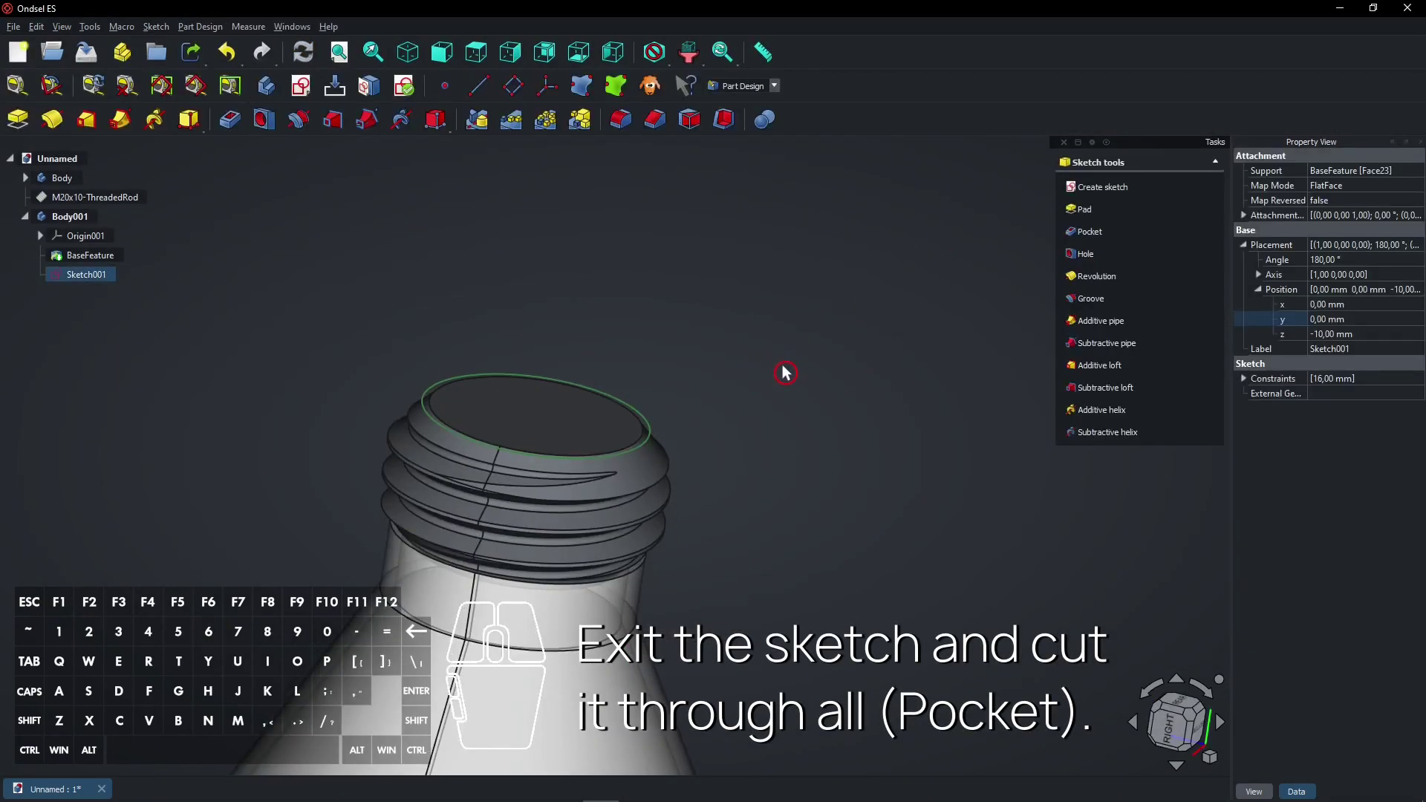
Step: Pocket Sketch001 with type Through all to hollow the threaded rod
click(1090, 238)
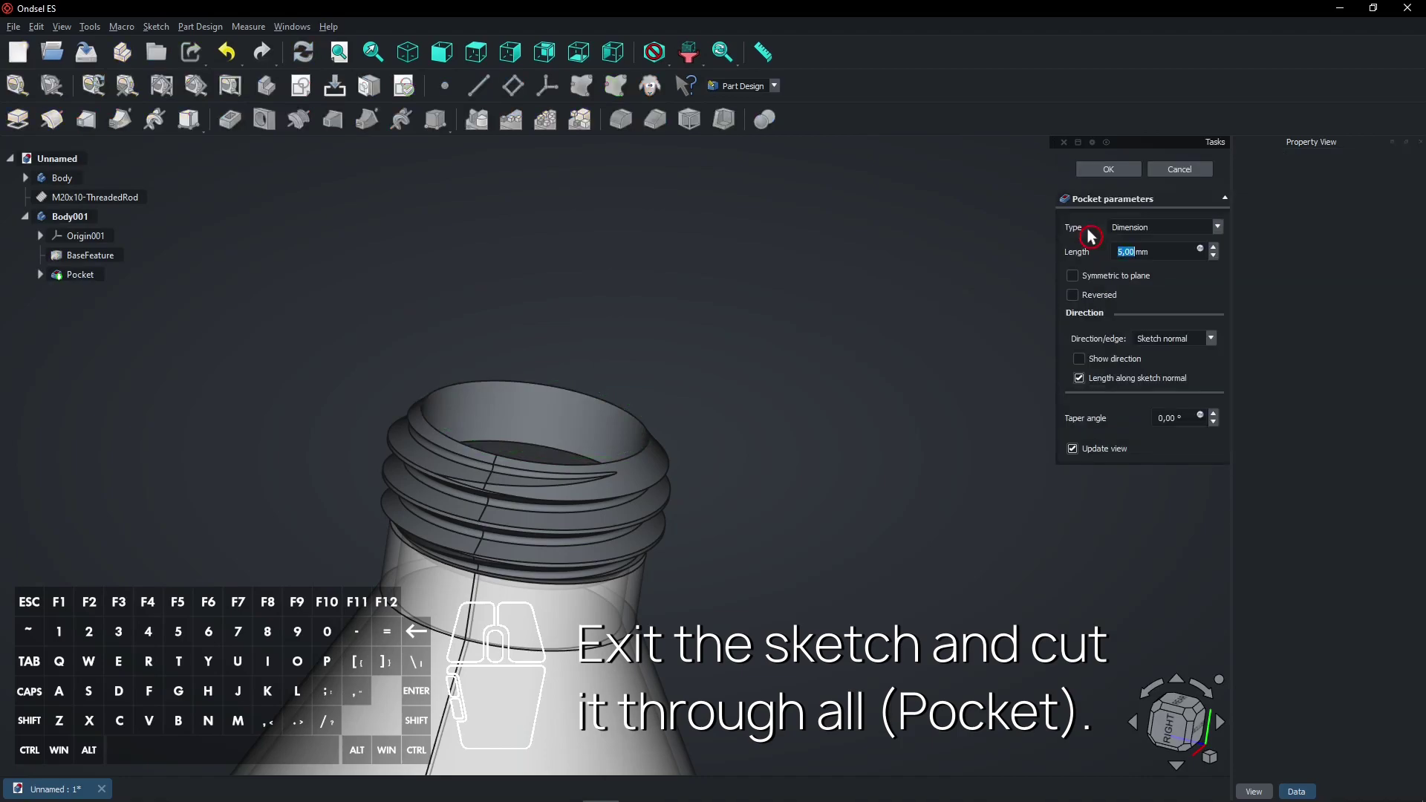
click(1130, 234)
click(1139, 253)
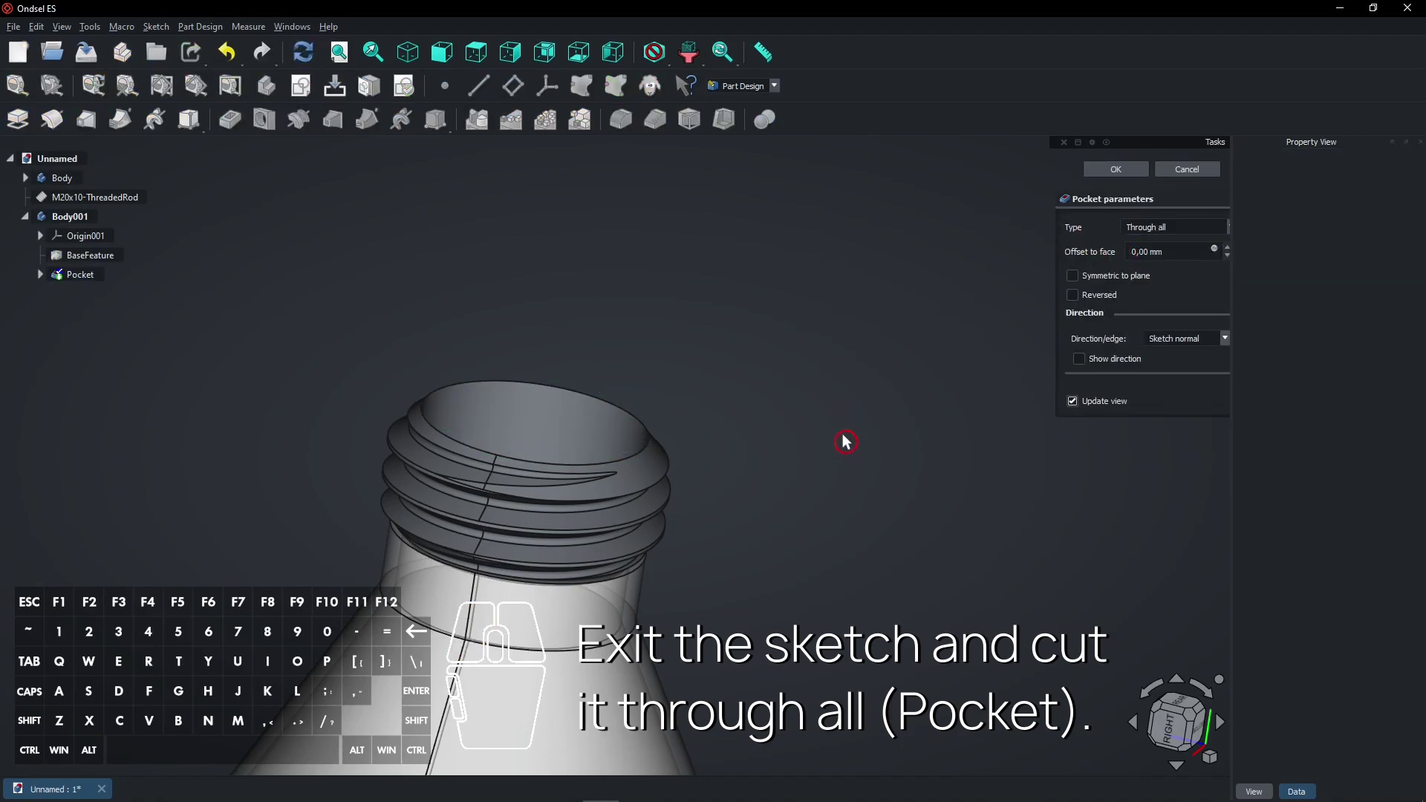
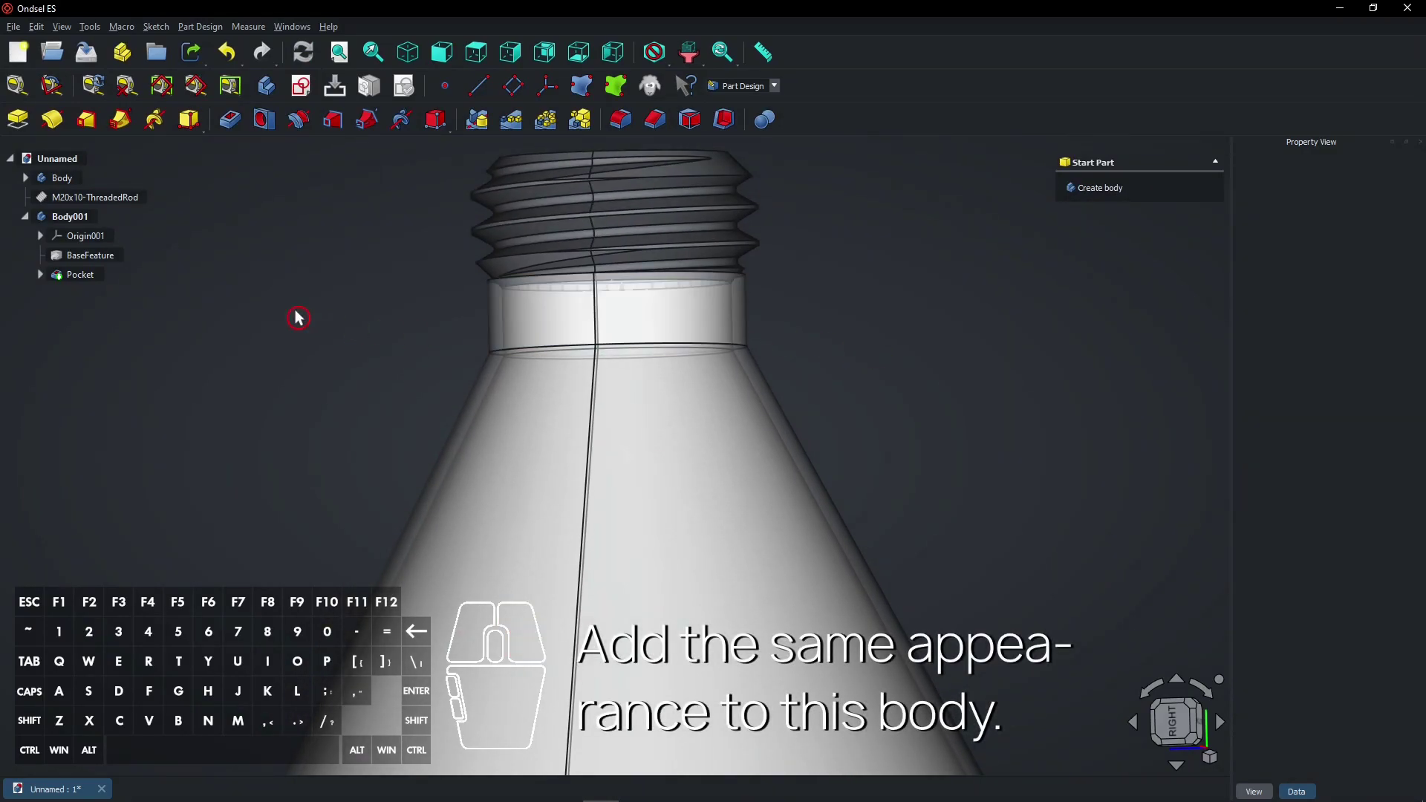
Step: Set Body001's appearance transparency to 50 to match the bottle
drag(263, 253, 88, 223)
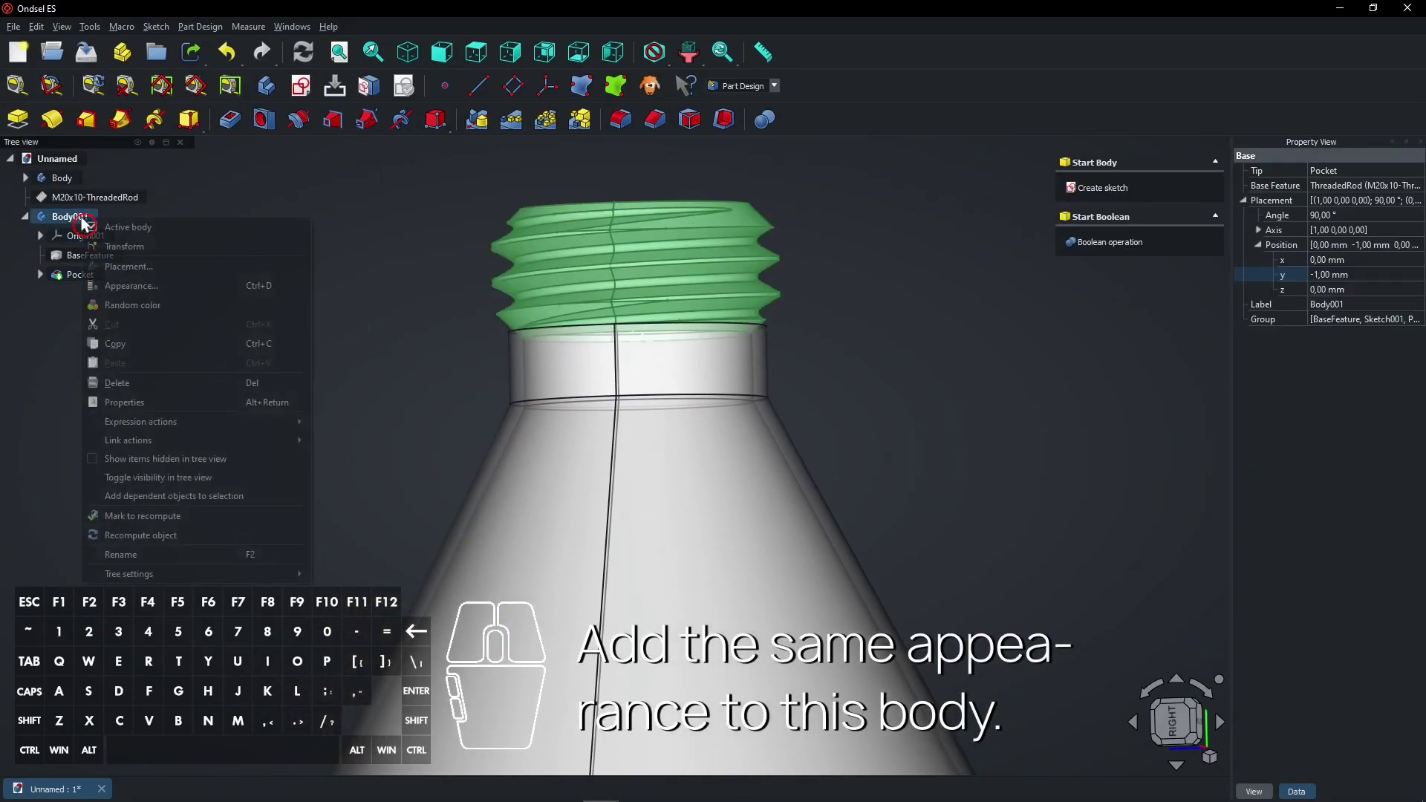
click(149, 287)
click(1185, 357)
click(1177, 363)
click(691, 504)
click(791, 557)
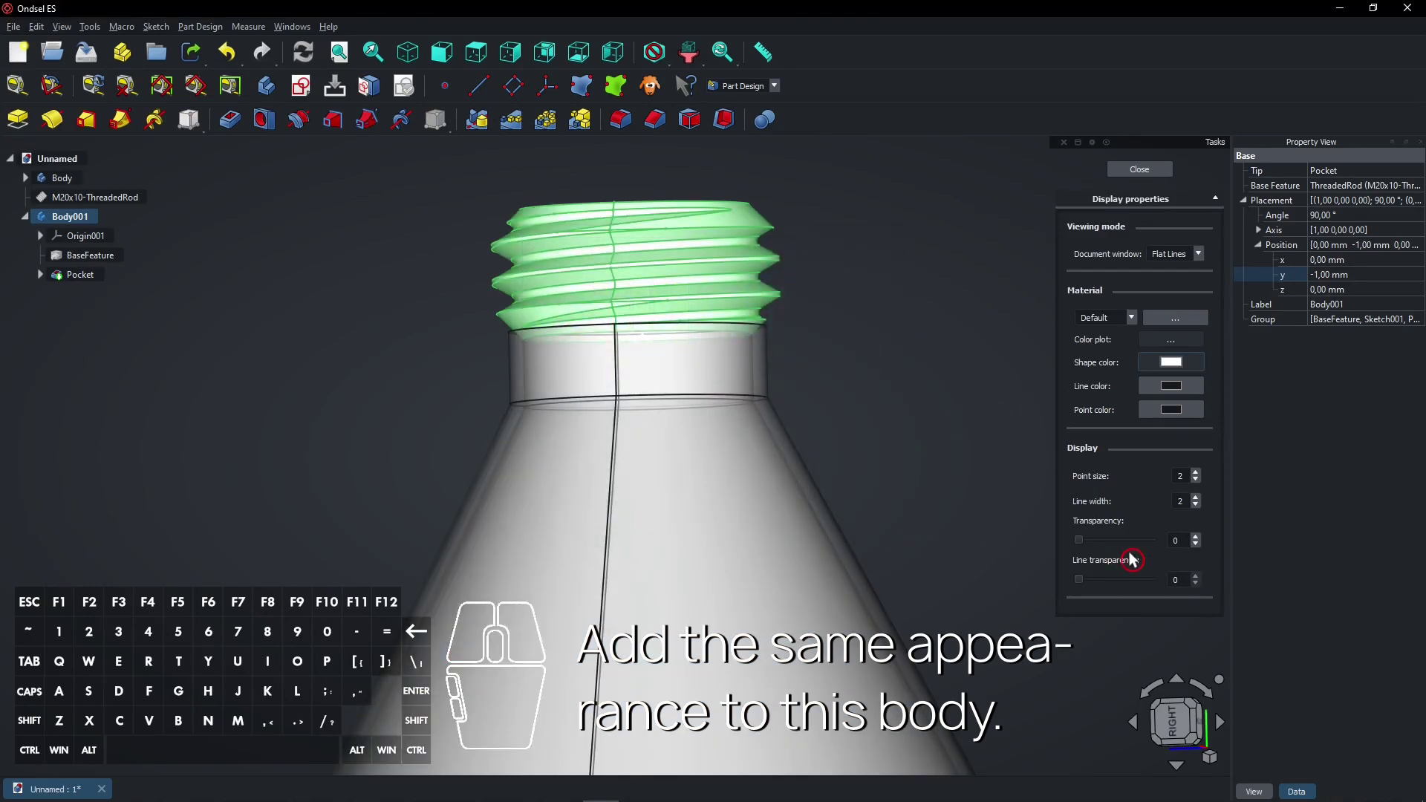
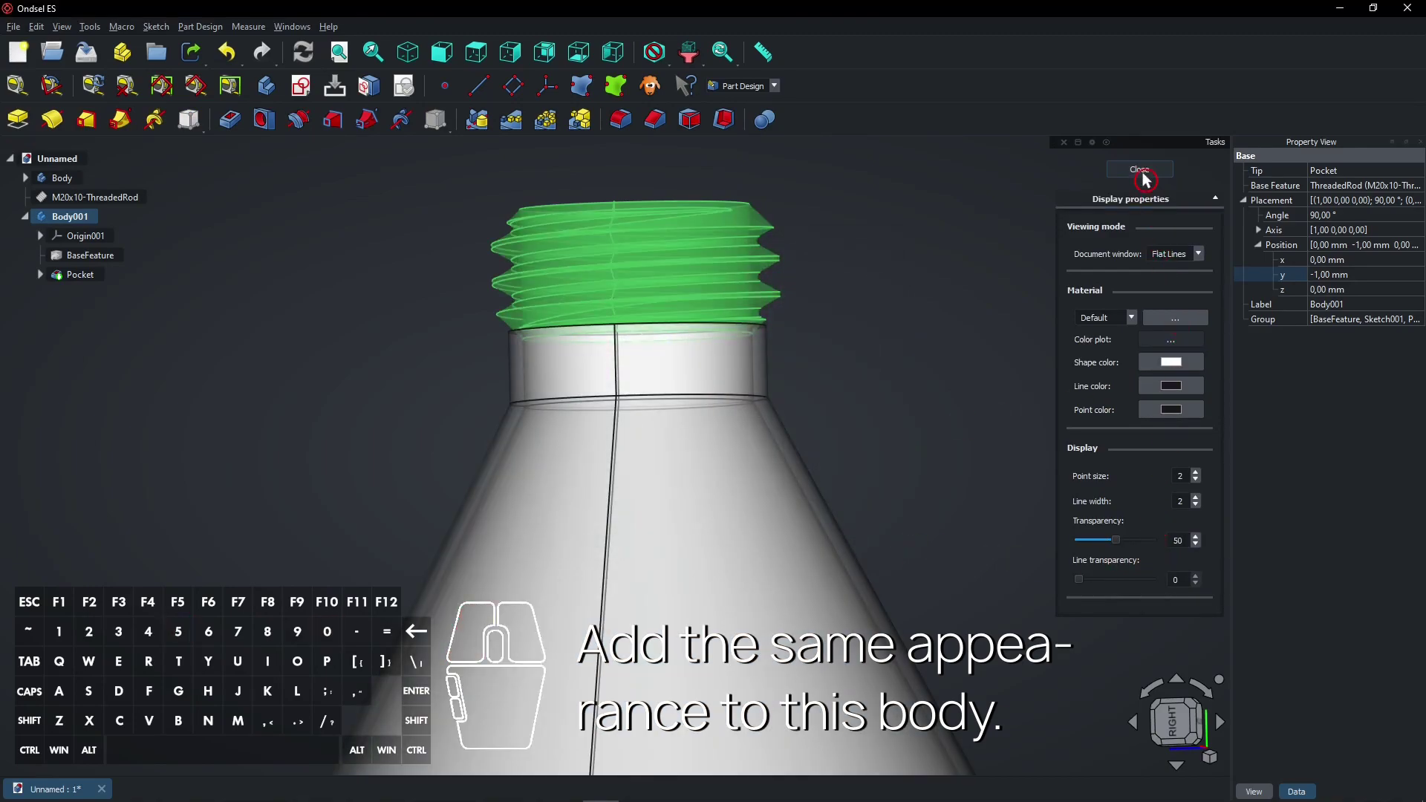
click(1150, 170)
Step: Adjust remaining options after closing Body001's appearance settings
click(1006, 347)
click(948, 479)
click(1182, 722)
scroll(up, 3)
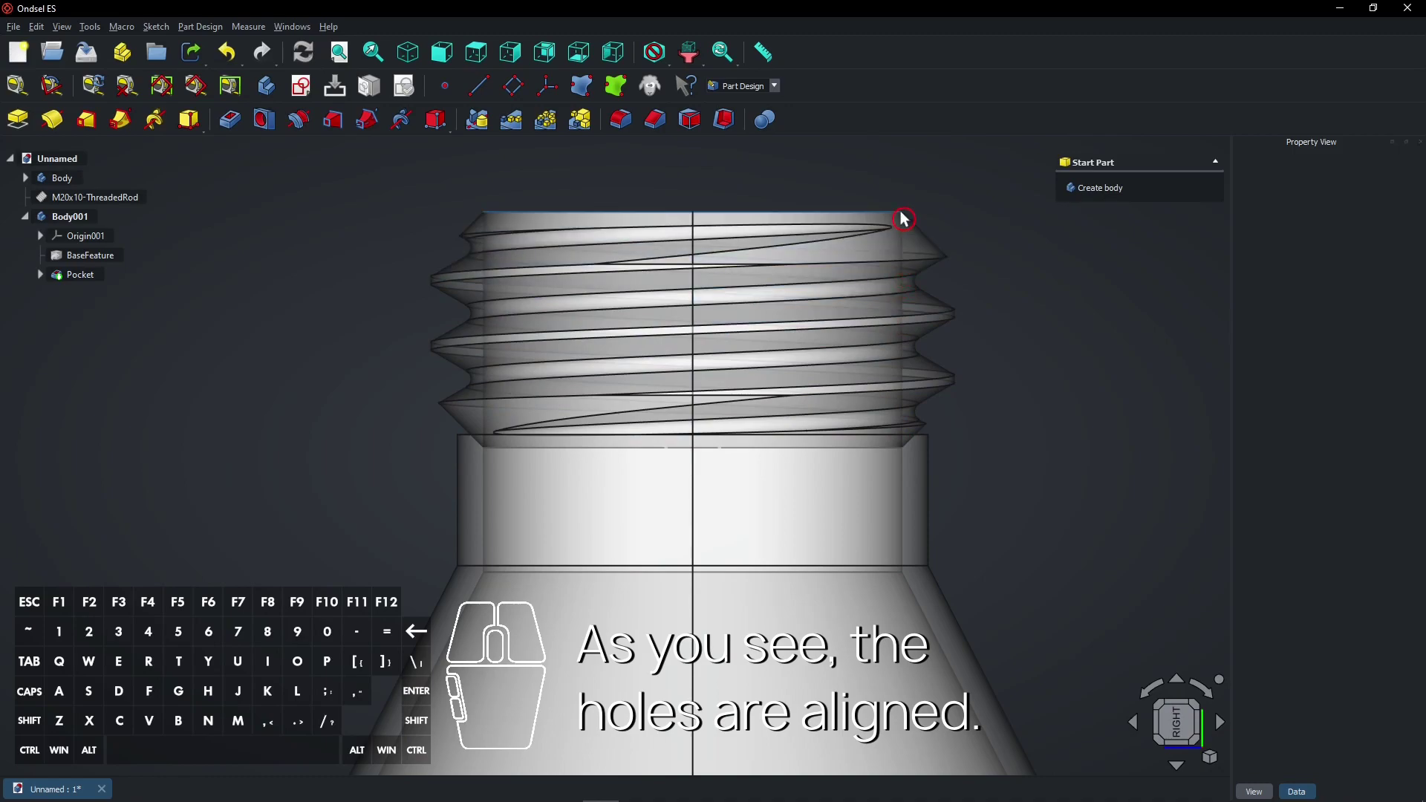
scroll(down, 3)
click(1211, 759)
click(1239, 694)
scroll(down, 3)
click(355, 50)
click(410, 55)
drag(1035, 294, 765, 365)
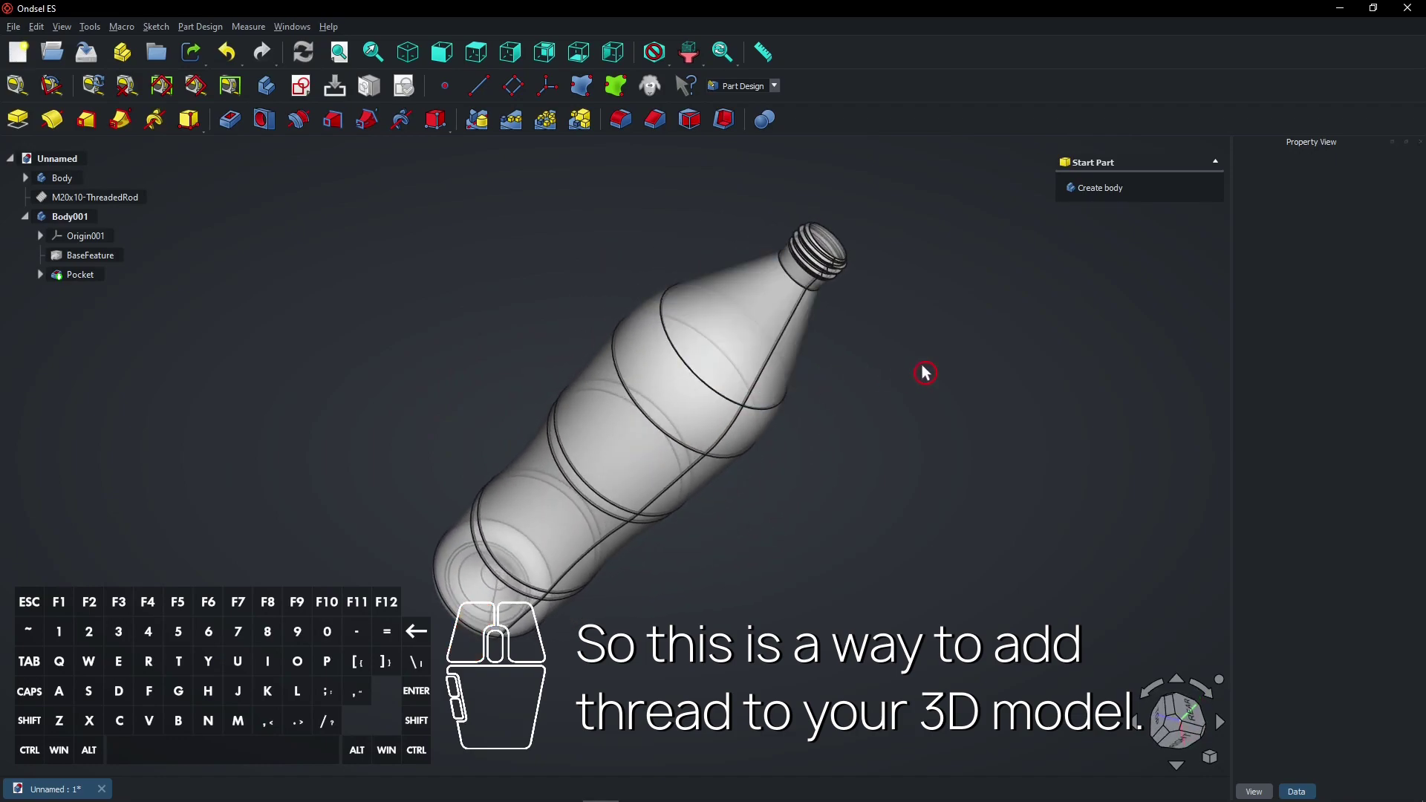